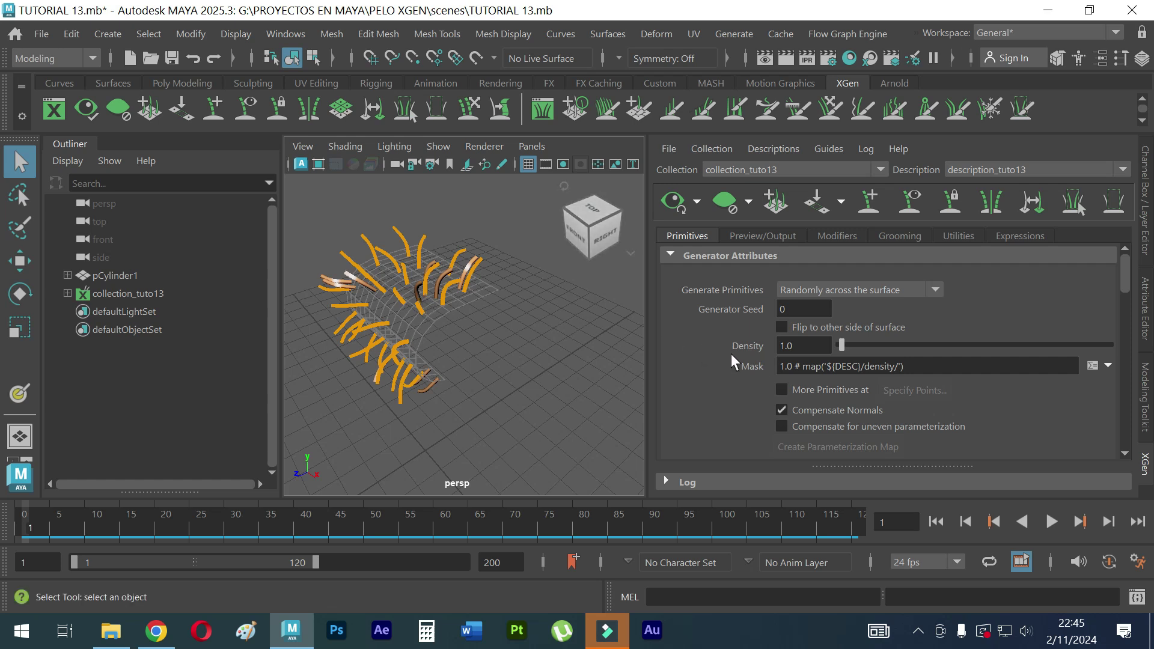
# Step: Check the density mask options and orbit in closer on the hairy scalp
pyautogui.click(1118, 372)
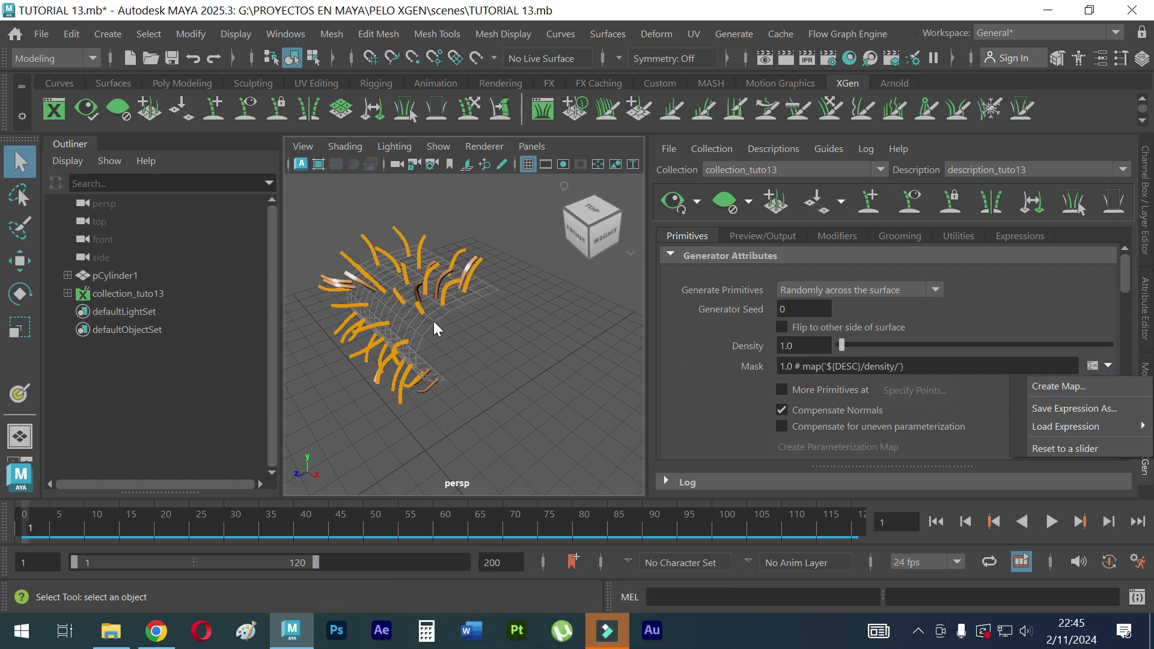
pyautogui.click(445, 381)
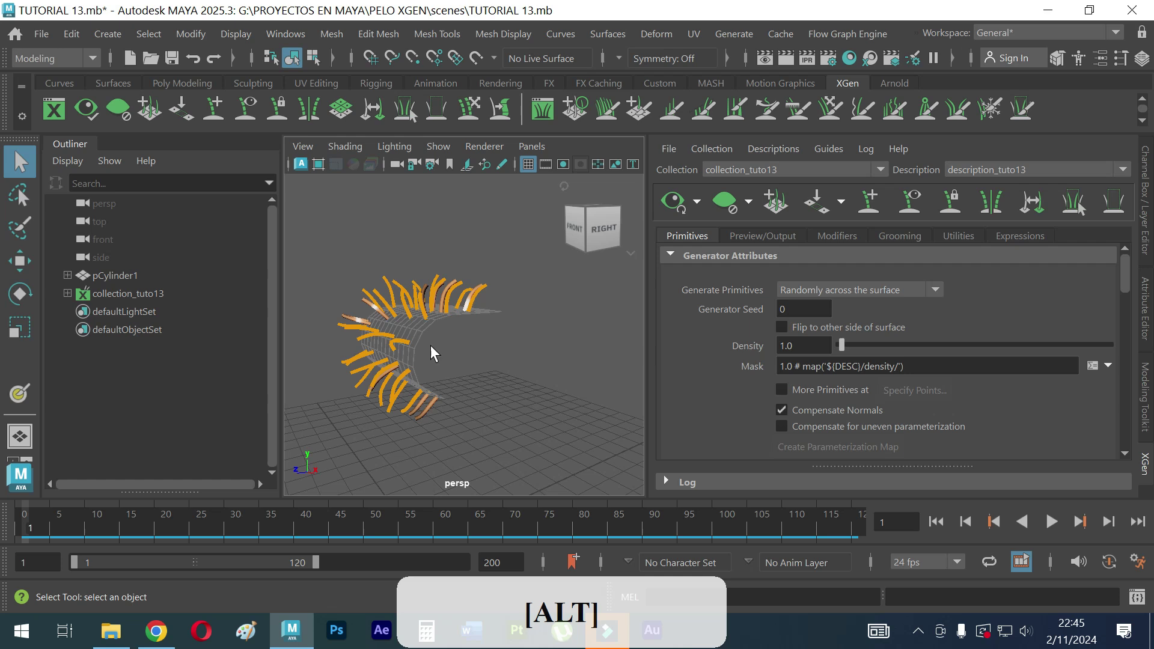
pyautogui.rightClick(427, 368)
pyautogui.rightClick(465, 377)
pyautogui.click(398, 339)
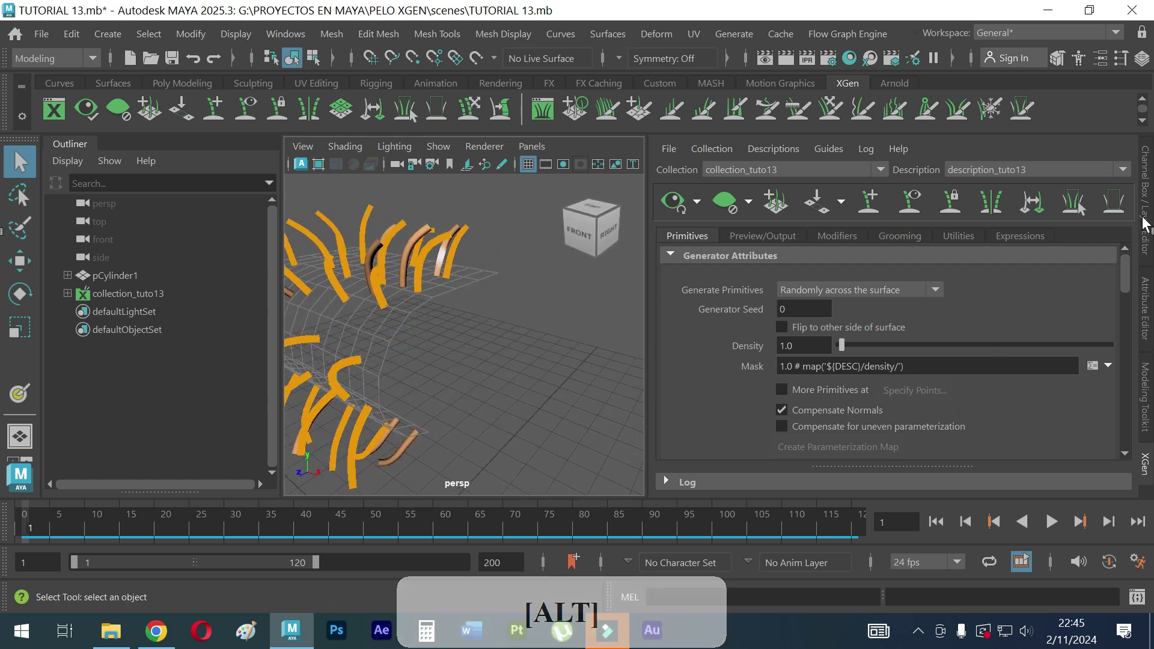
# Step: Show the Layer Editor and toggle the scalp layer to display as a normal selectable surface
pyautogui.click(1147, 221)
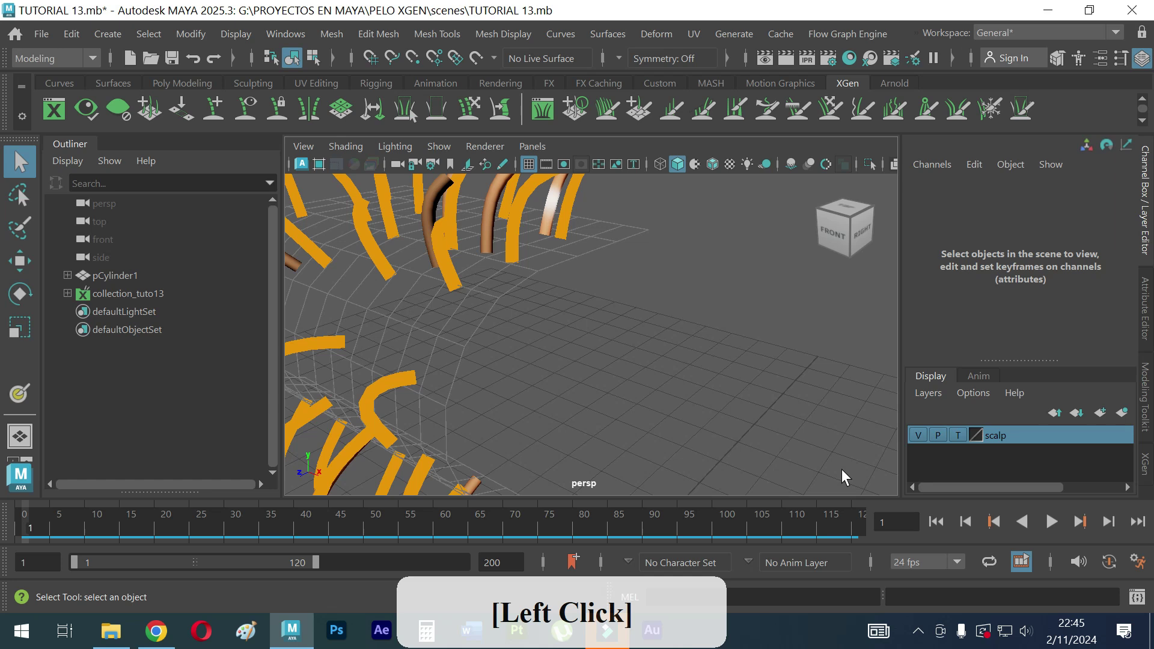
pyautogui.click(960, 445)
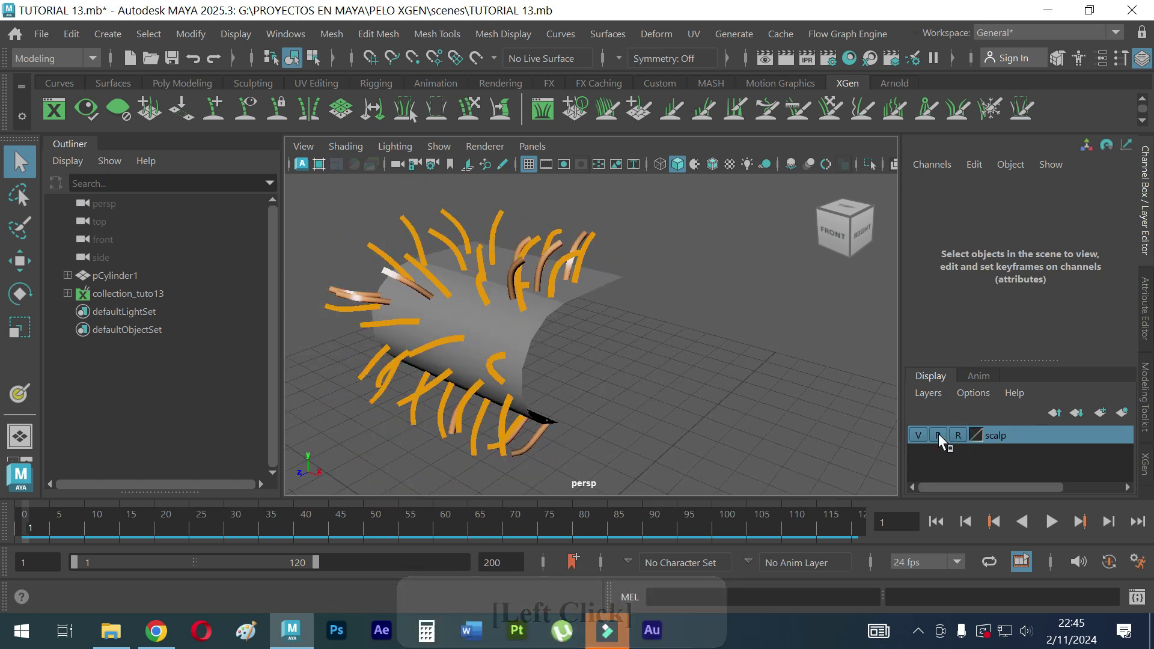
pyautogui.click(962, 441)
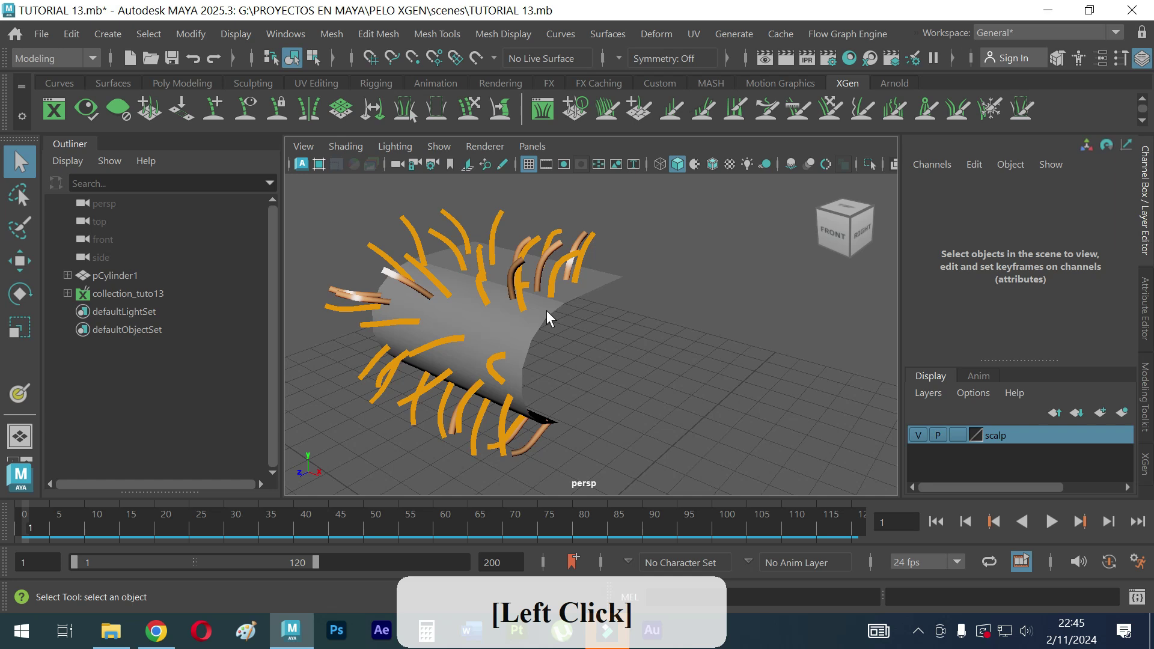
pyautogui.middleClick(667, 374)
pyautogui.click(435, 331)
pyautogui.middleClick(556, 343)
pyautogui.rightClick(620, 343)
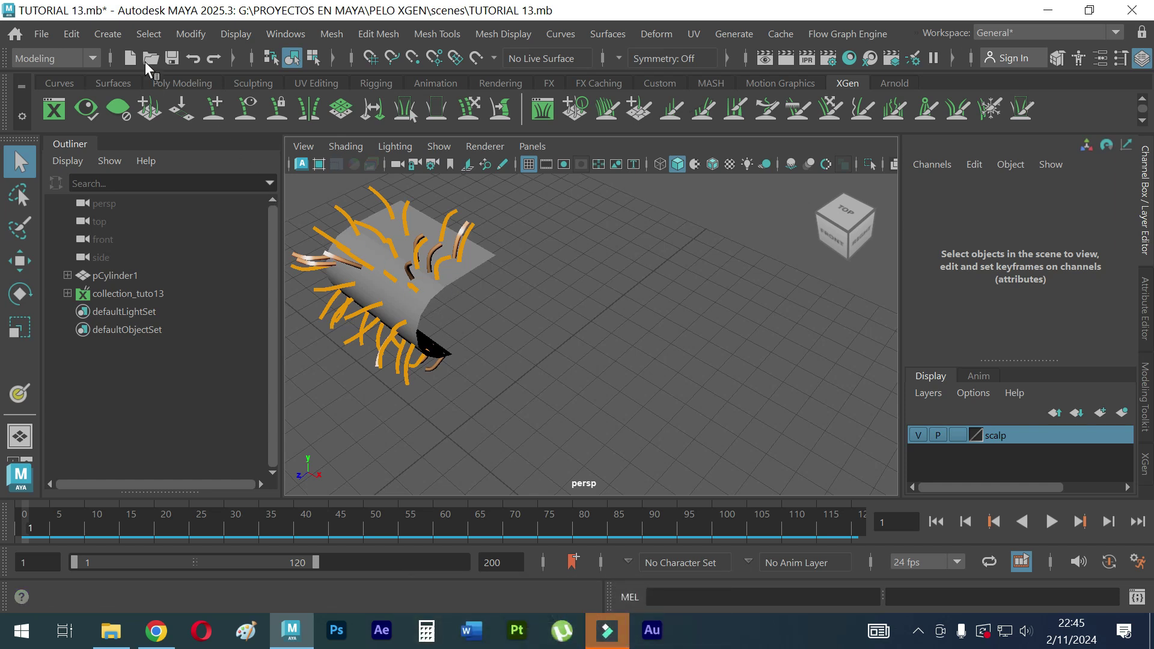
# Step: Start a polygon cylinder from its option box with axis and height divisions of 15
pyautogui.click(116, 51)
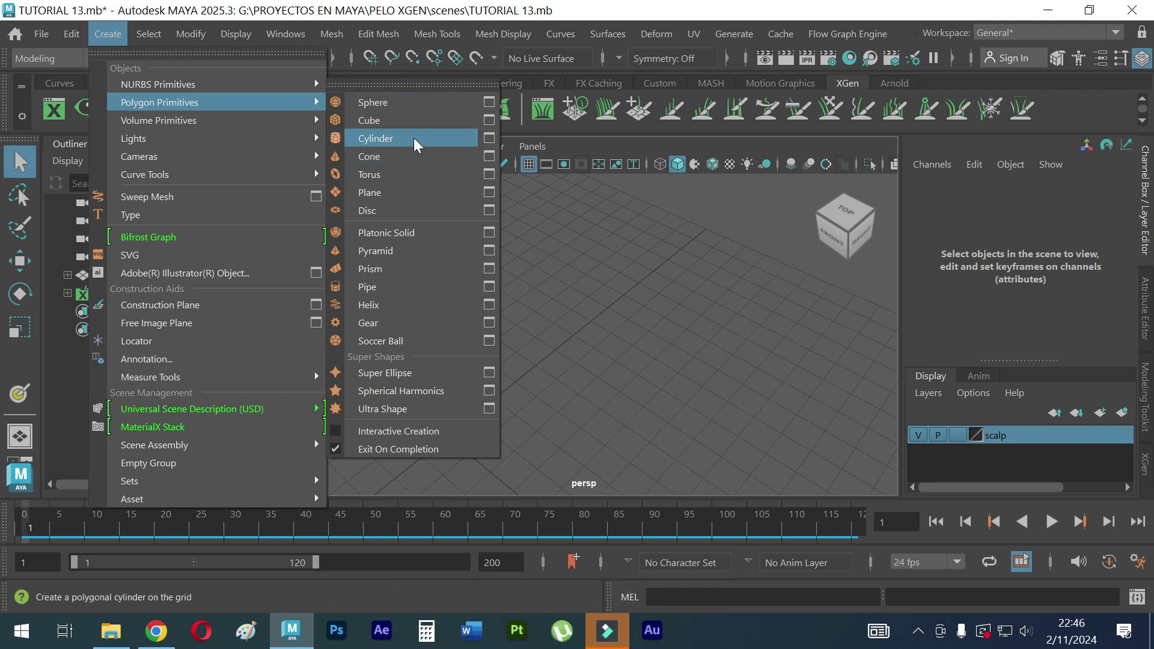
pyautogui.click(487, 150)
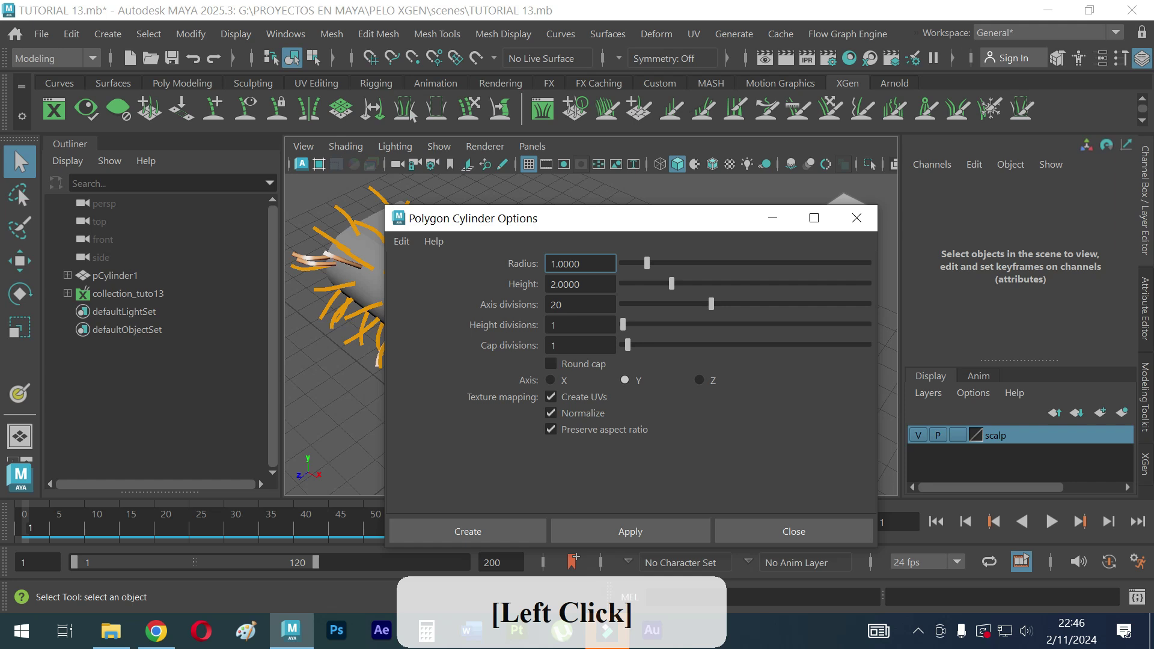
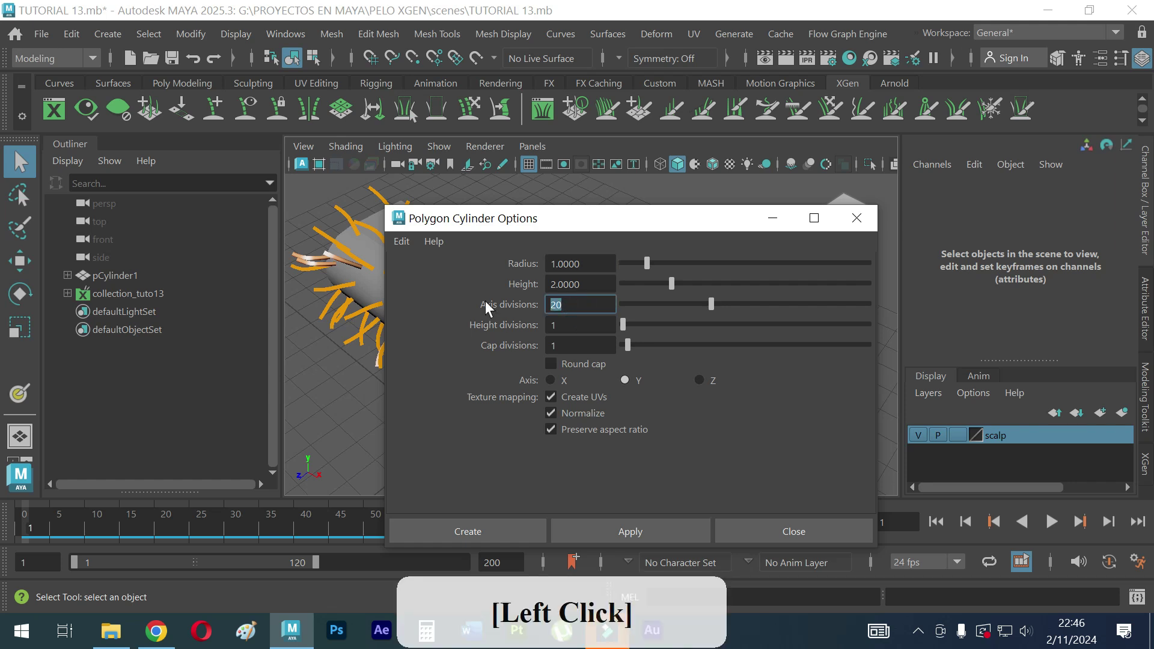
pyautogui.press('1')
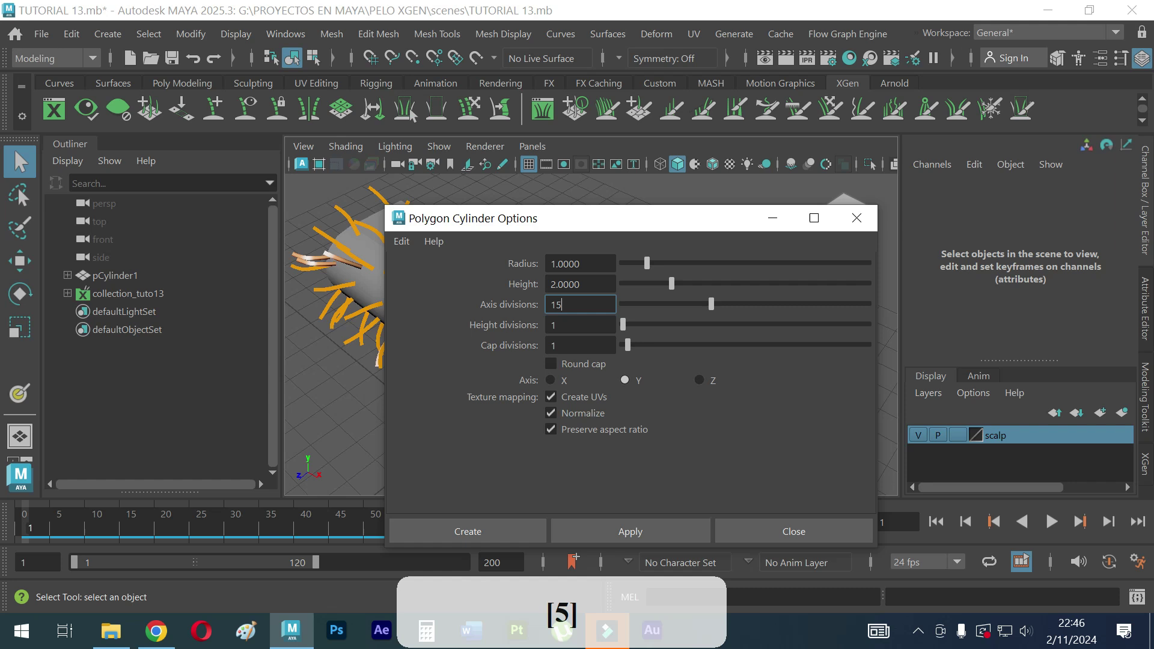
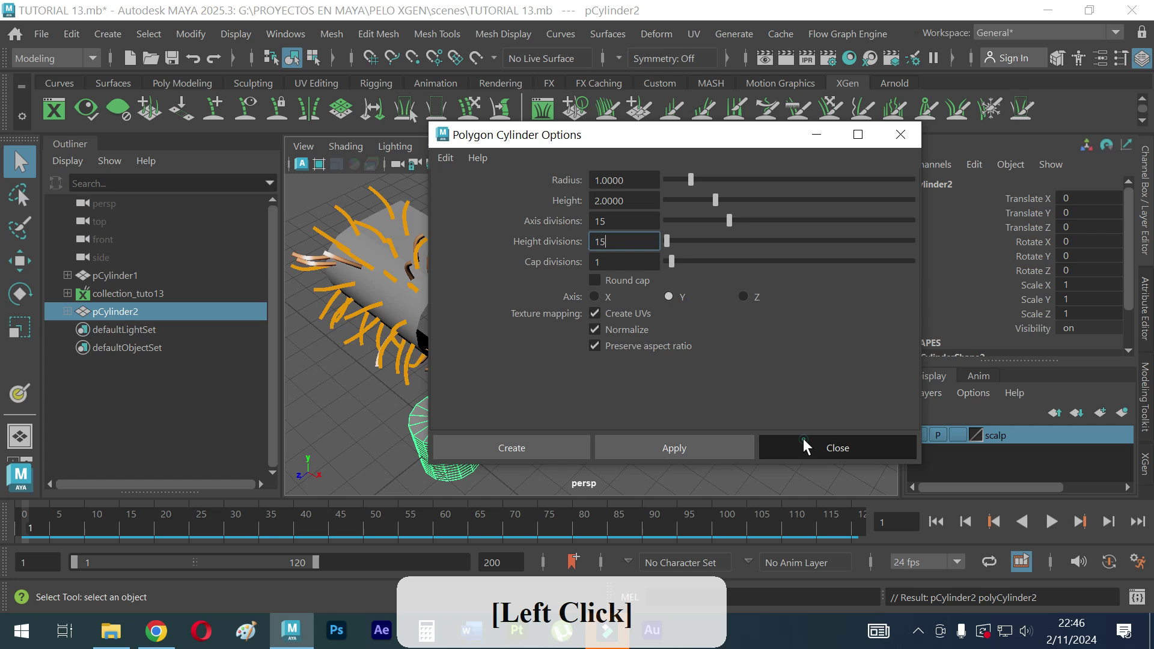
# Step: Move pCylinder2 aside from the scalp, scale it uniformly to about 1.79 and maximise the front view
pyautogui.click(544, 417)
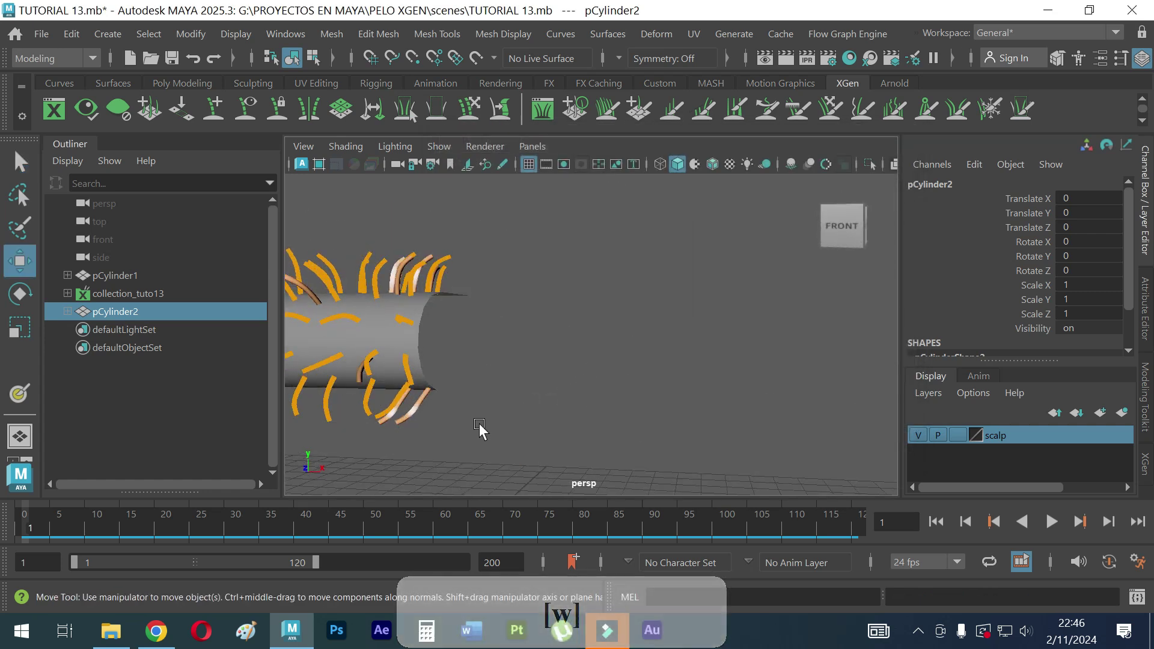
pyautogui.click(459, 437)
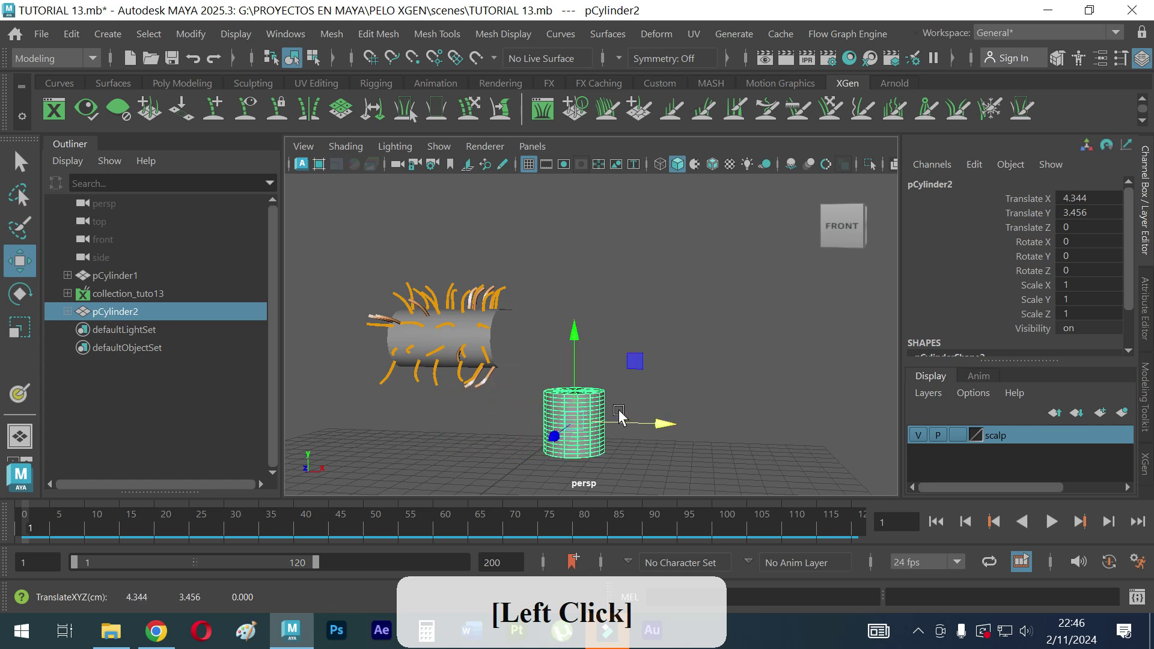
pyautogui.press('r')
pyautogui.click(582, 427)
pyautogui.press('space')
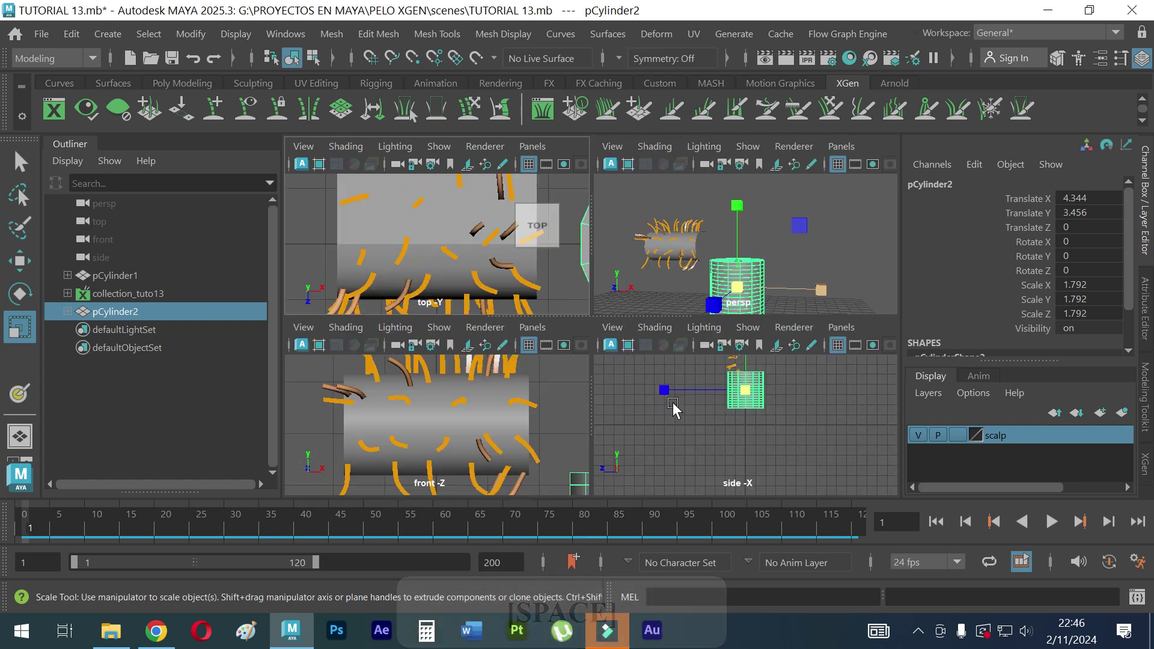
pyautogui.press('f')
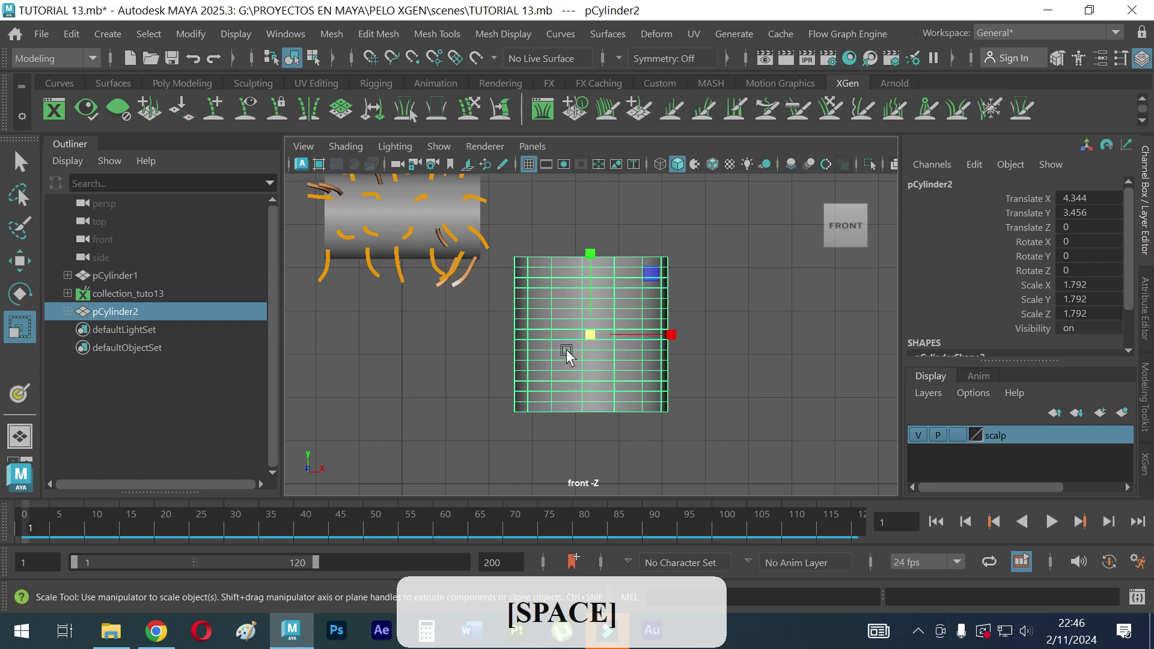
# Step: Delete the top and bottom cap faces of the second cylinder
pyautogui.rightClick(517, 290)
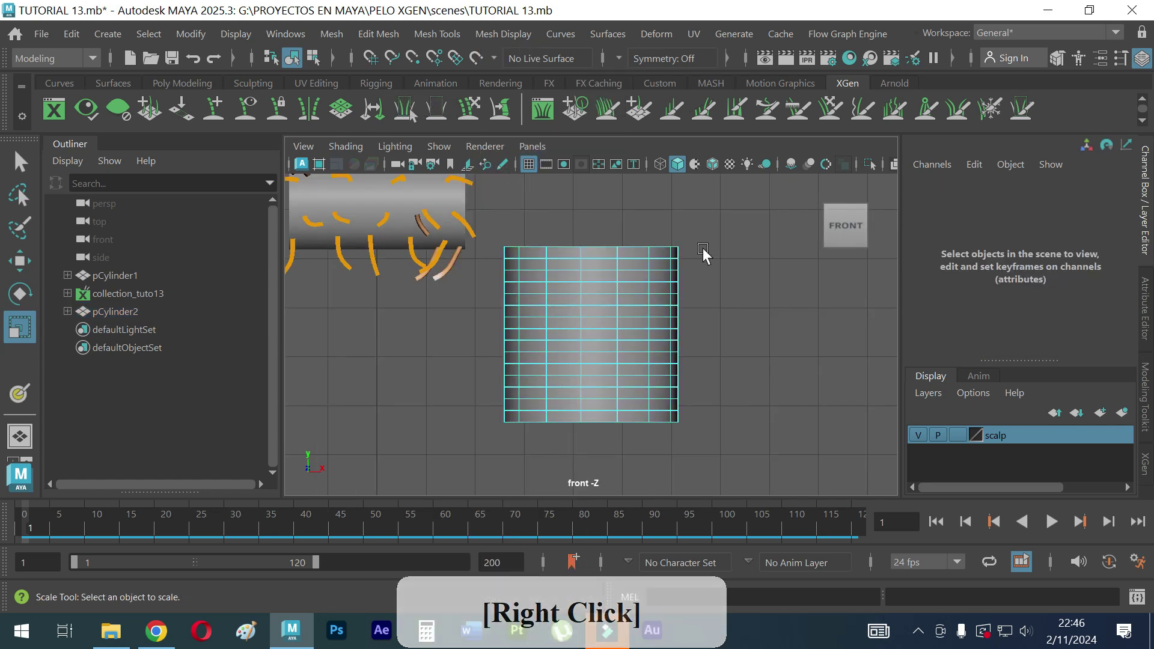
pyautogui.click(706, 252)
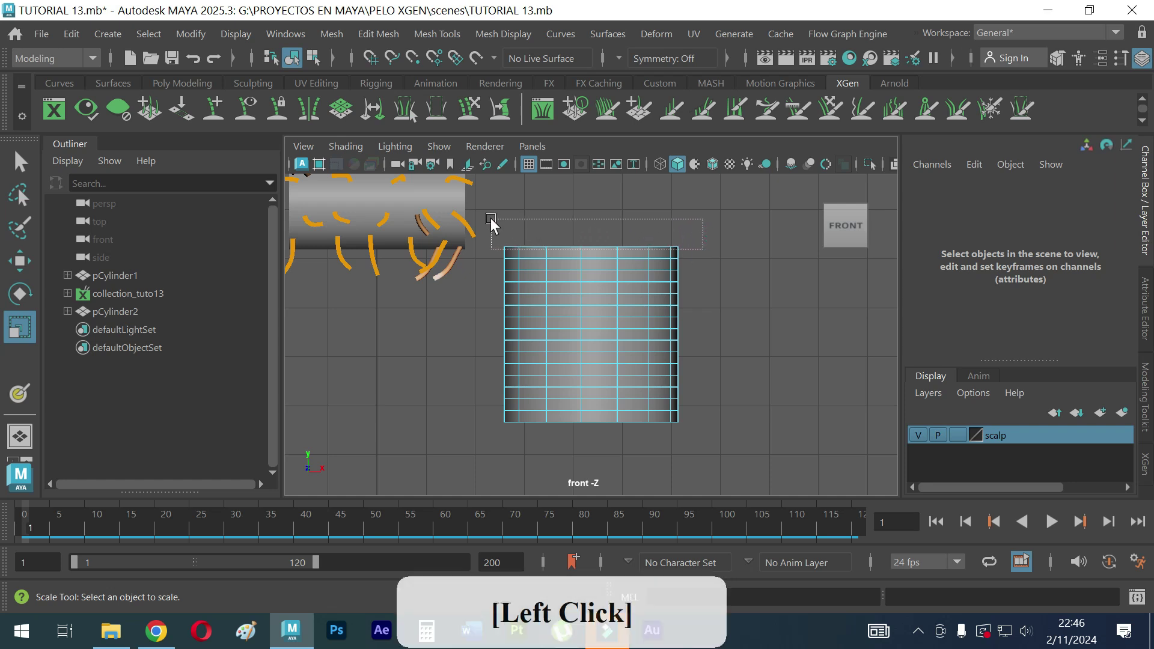
pyautogui.press('Delete')
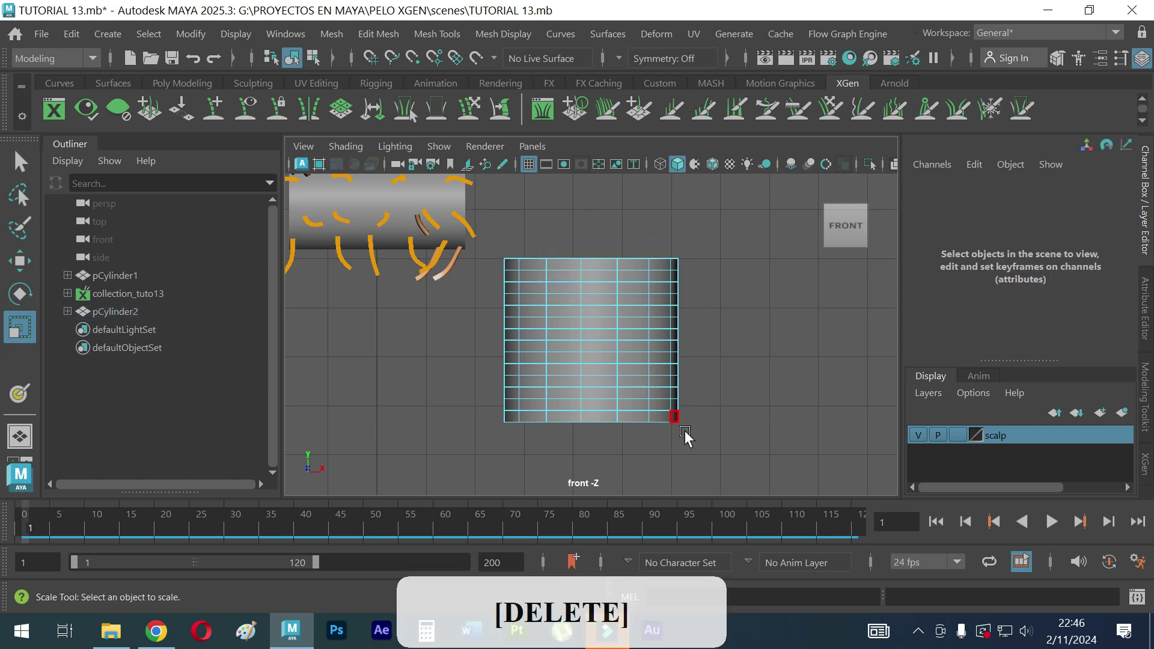
pyautogui.click(699, 450)
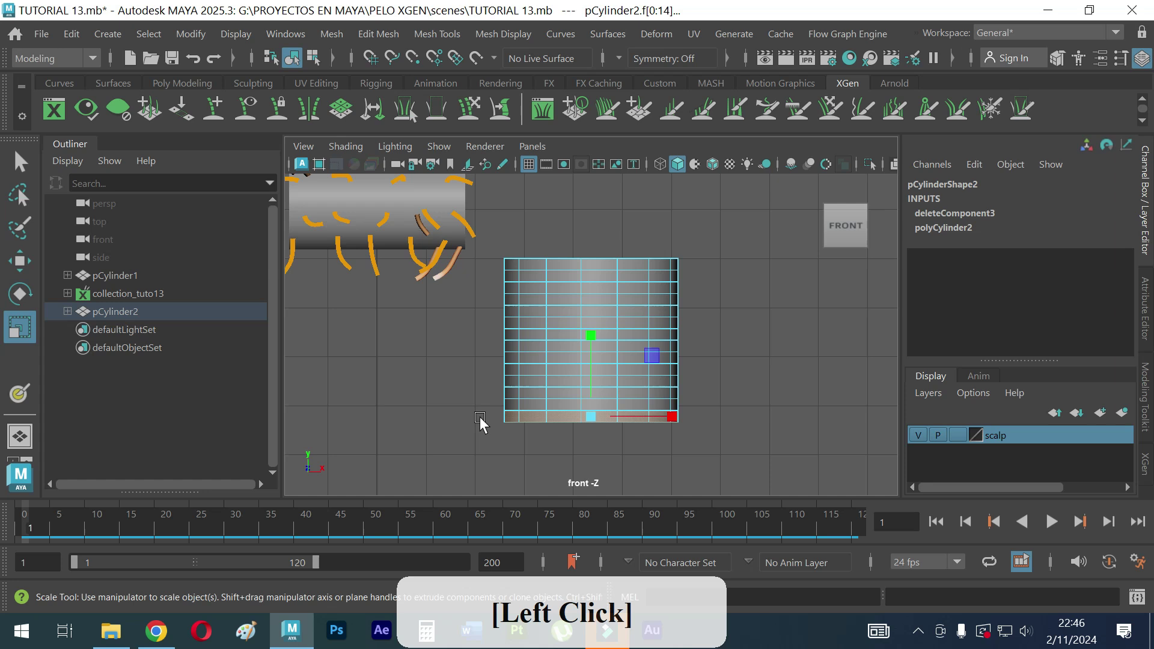
pyautogui.press('Delete')
# Step: From the top view delete a strip of side faces to open the cylinder, then undo the attempt
pyautogui.press('space')
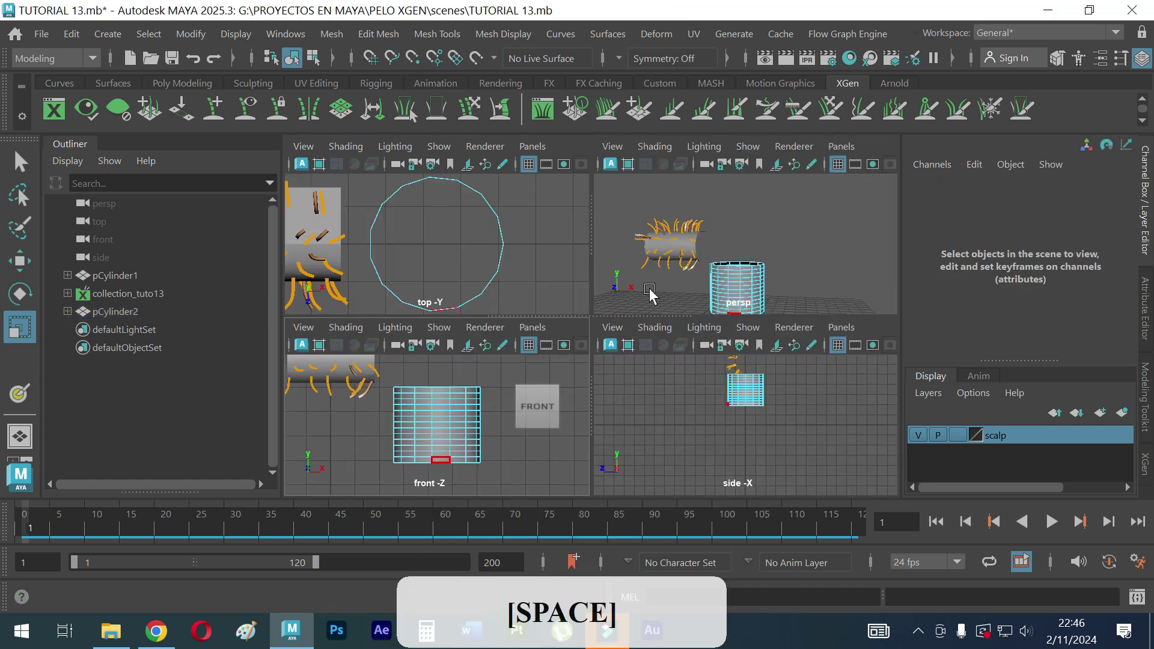
pyautogui.press('space')
pyautogui.click(593, 193)
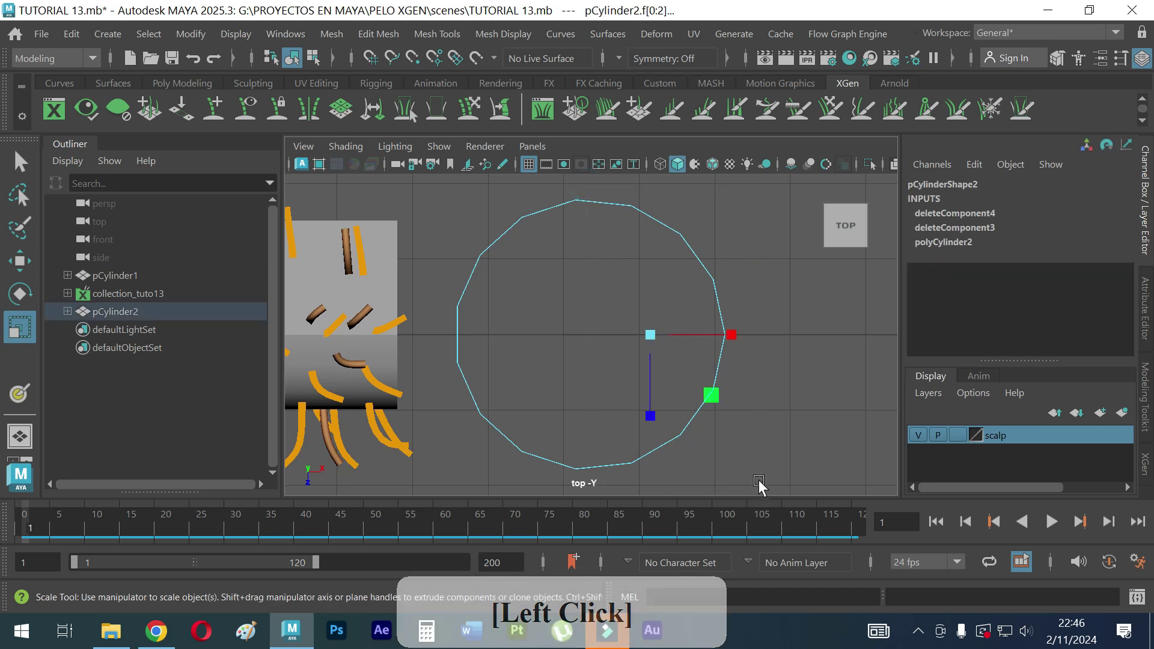
pyautogui.press('Delete')
pyautogui.press('space')
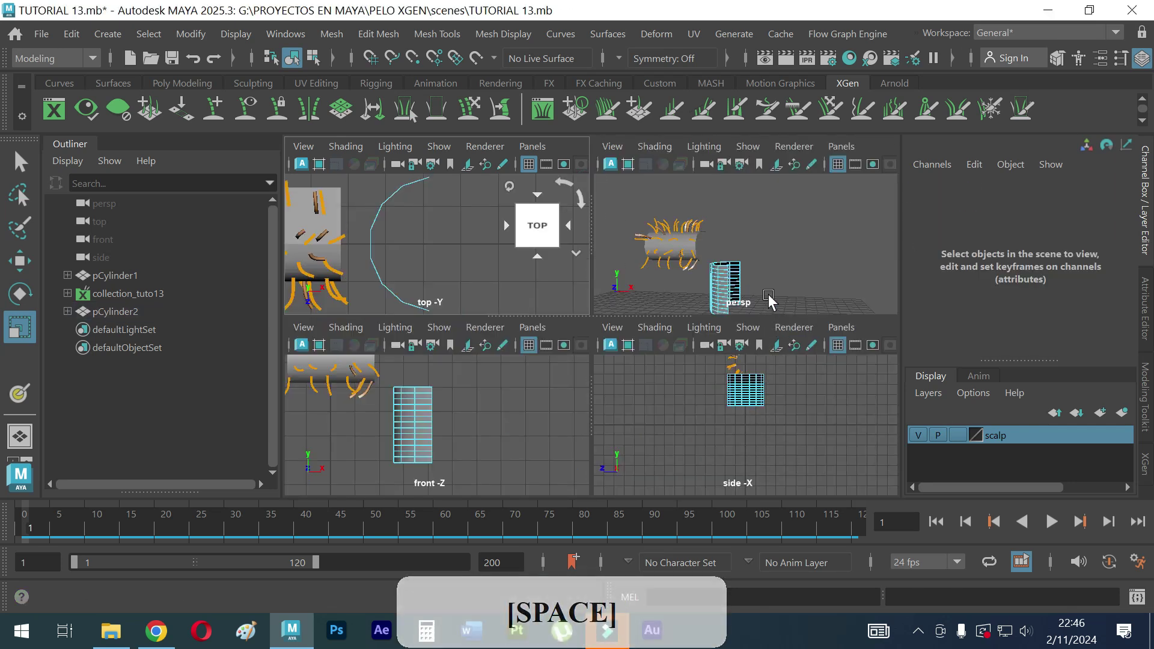
pyautogui.click(539, 413)
pyautogui.rightClick(536, 409)
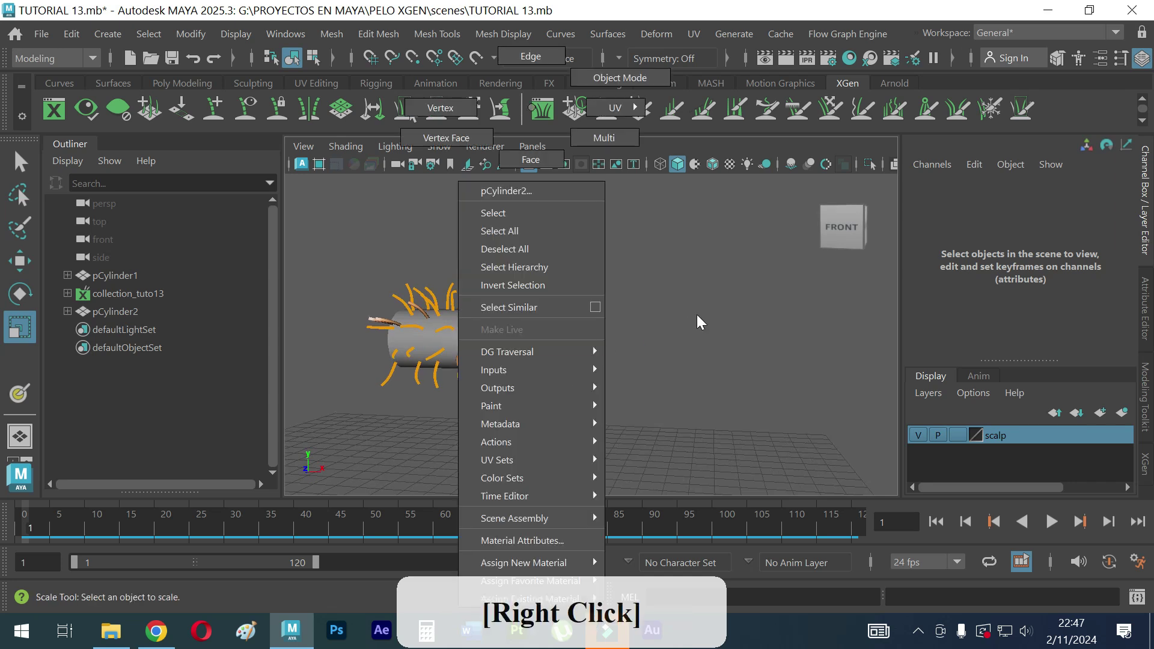
pyautogui.press('ctrl+z')
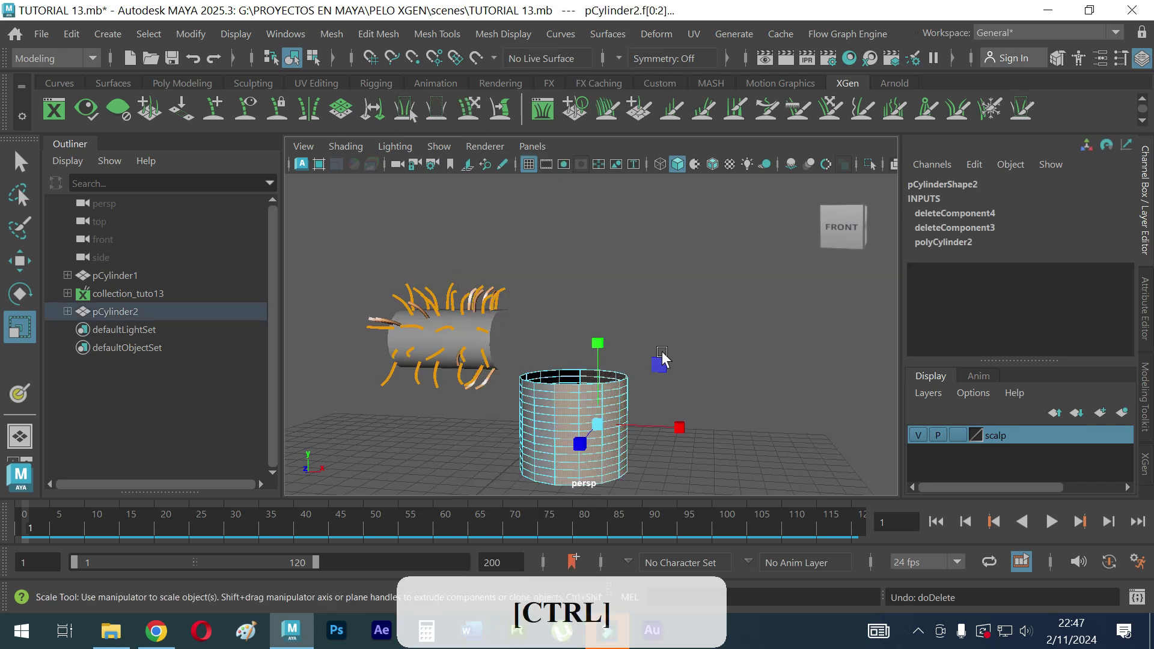
pyautogui.click(654, 377)
# Step: Select part of the cylinder's faces from above and delete them, leaving a curved wall strip
pyautogui.click(588, 410)
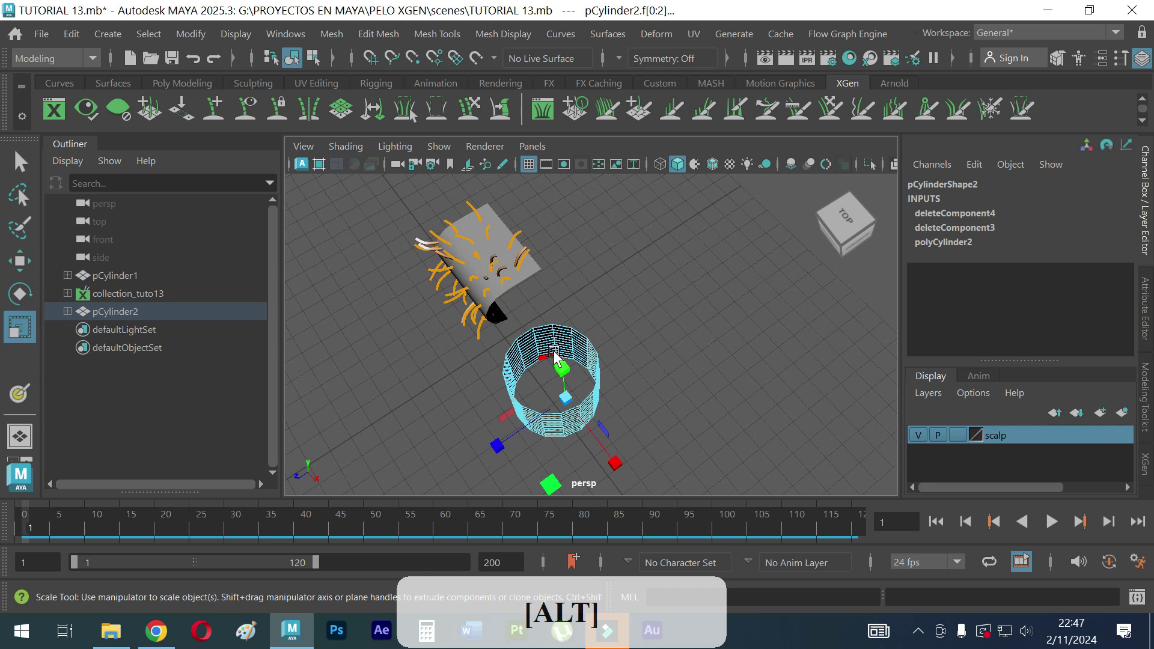
pyautogui.press('space')
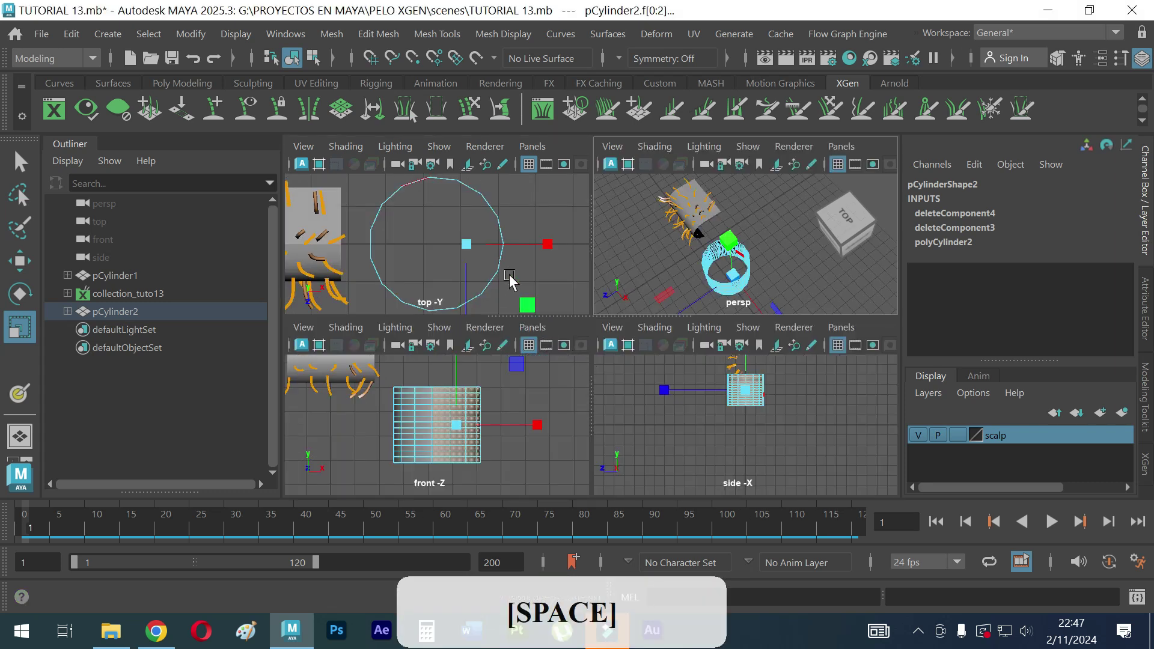
pyautogui.click(534, 242)
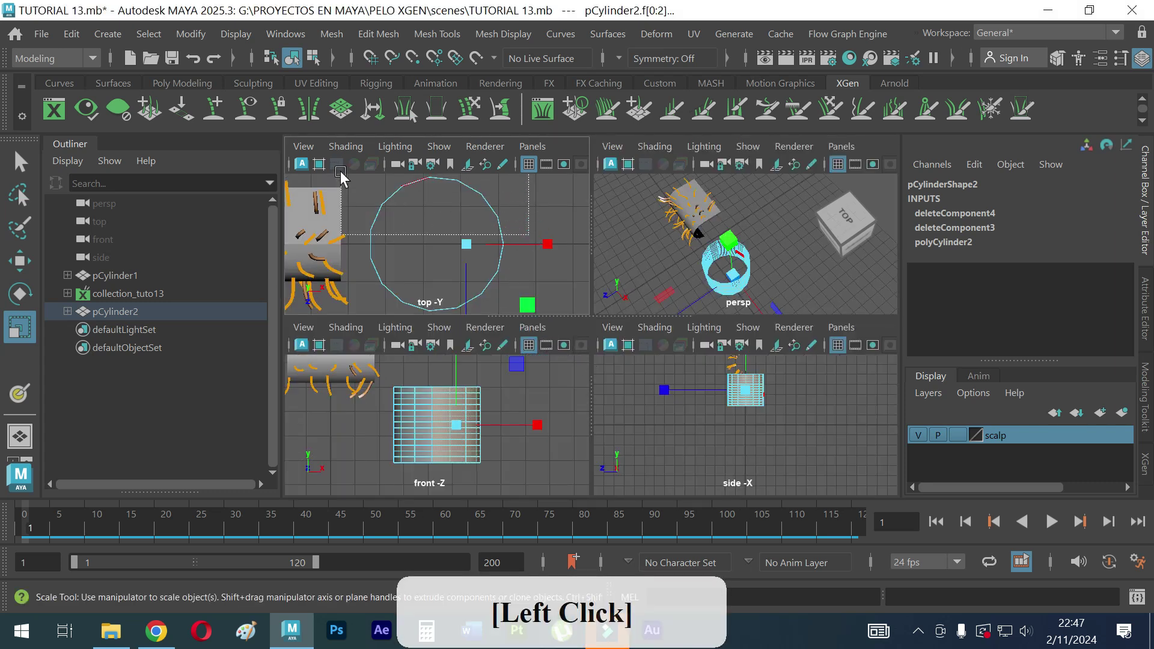
pyautogui.press('Delete')
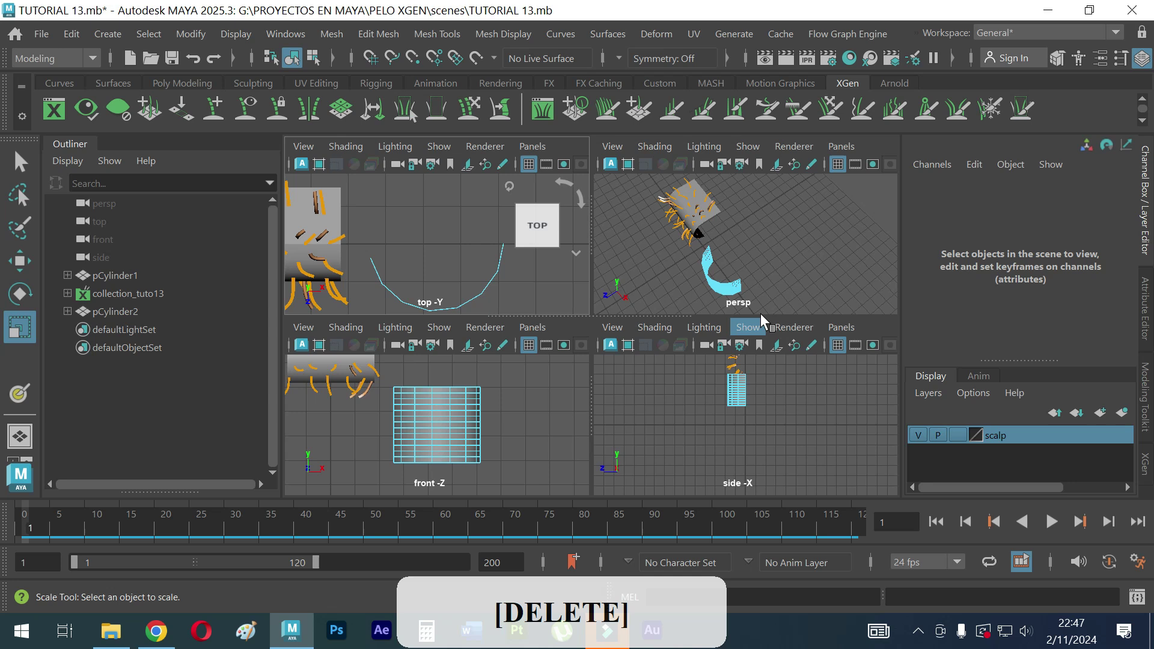
pyautogui.press('space')
# Step: In object mode raise the strip and set its Rotate Z to 90
pyautogui.click(613, 384)
pyautogui.rightClick(547, 413)
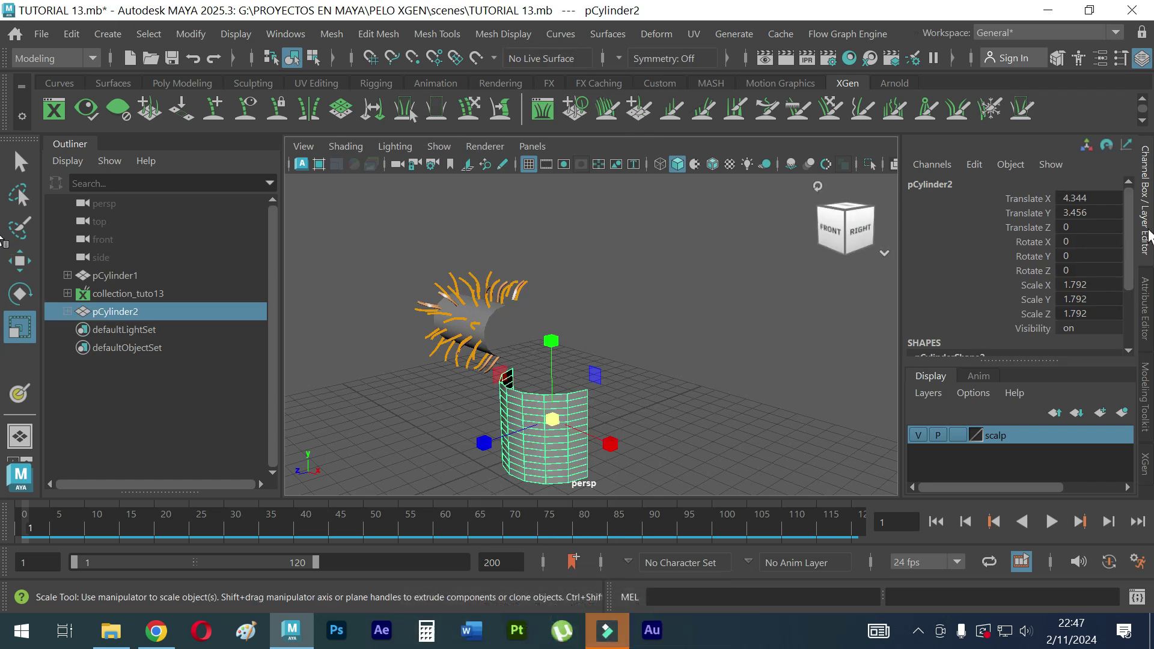
pyautogui.press('w')
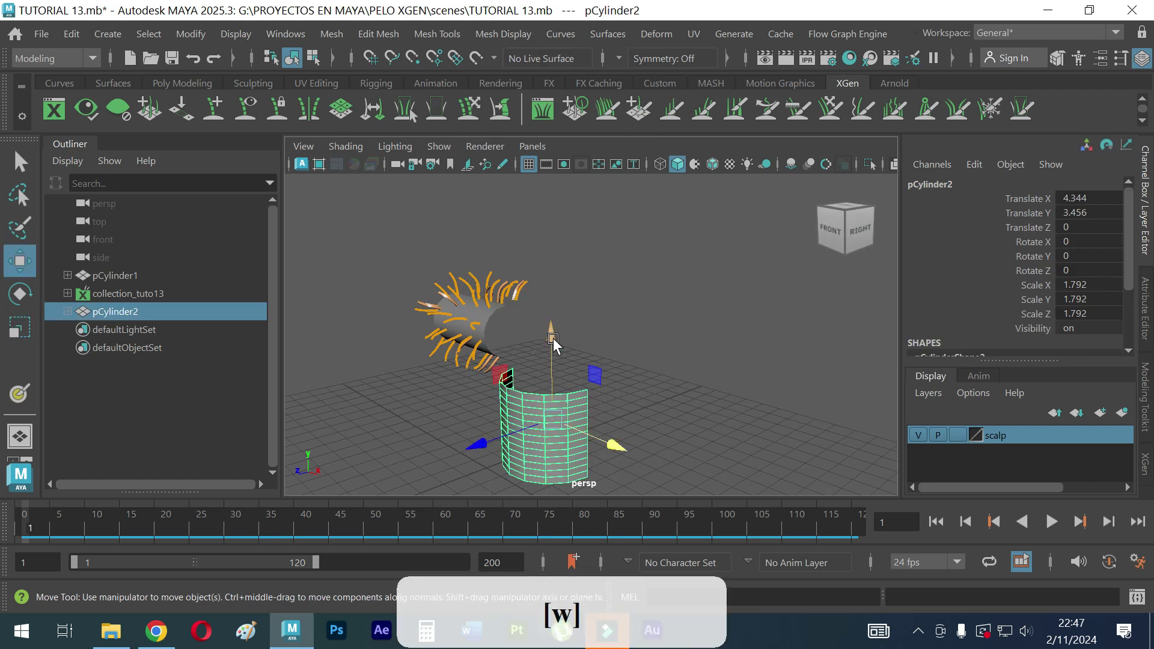
pyautogui.click(557, 334)
pyautogui.press('r')
pyautogui.press('e')
pyautogui.click(607, 329)
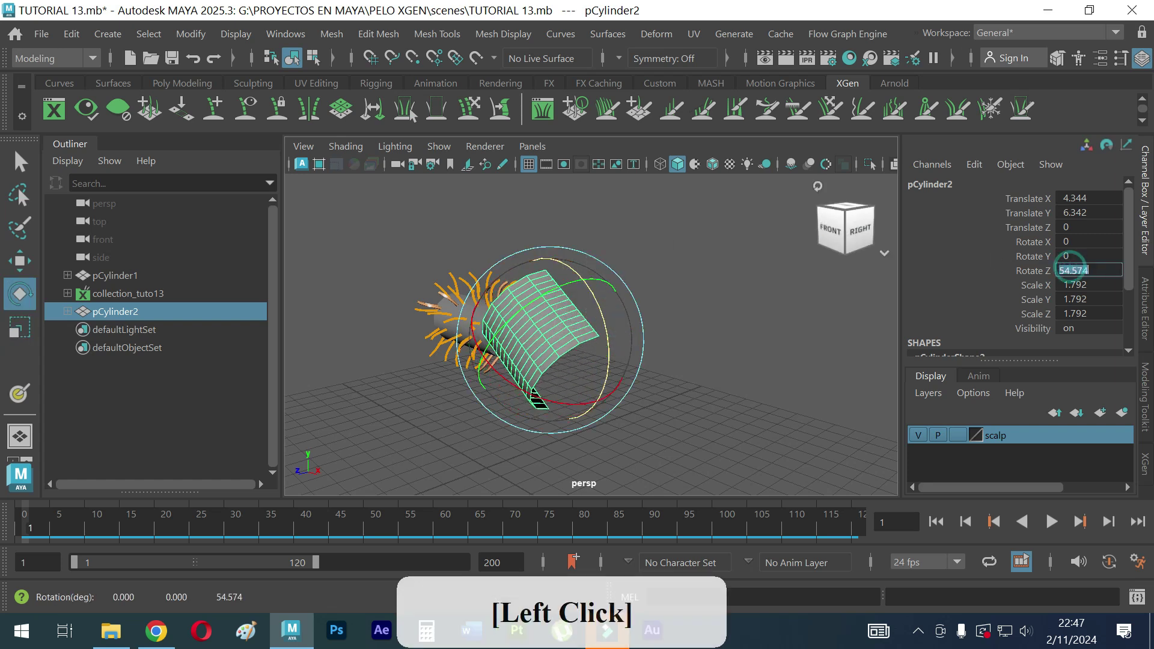
pyautogui.press('9')
pyautogui.press('Return')
pyautogui.click(611, 365)
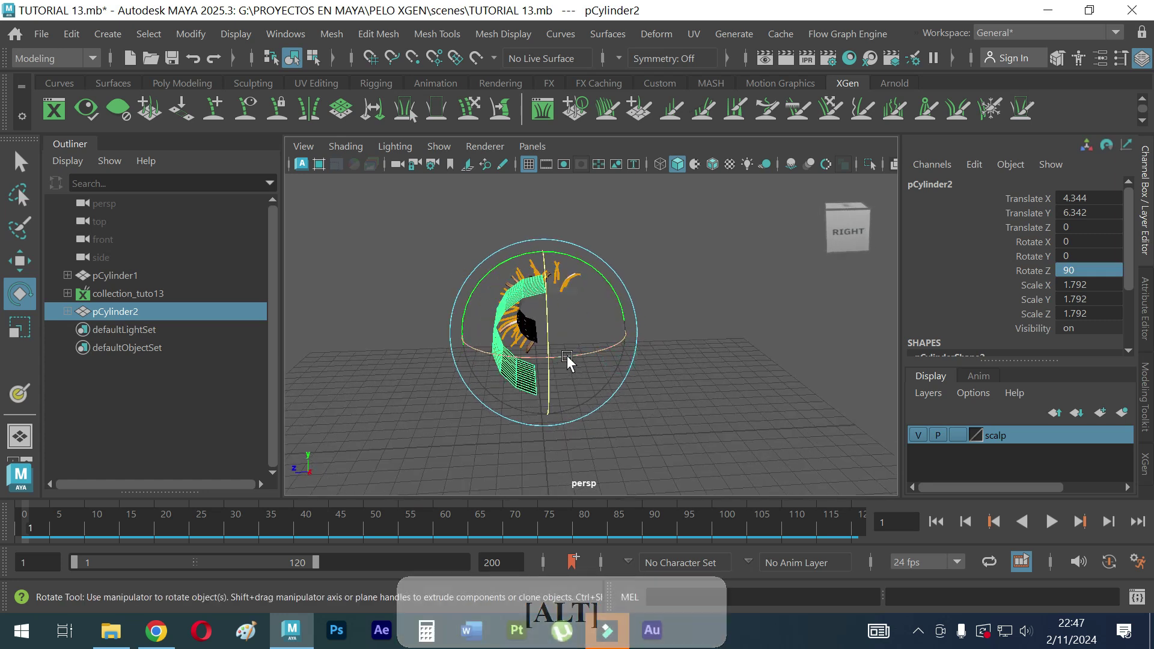
# Step: Scale the strip uniformly to 1.314 and lower it beside the hairy scalp
pyautogui.click(553, 389)
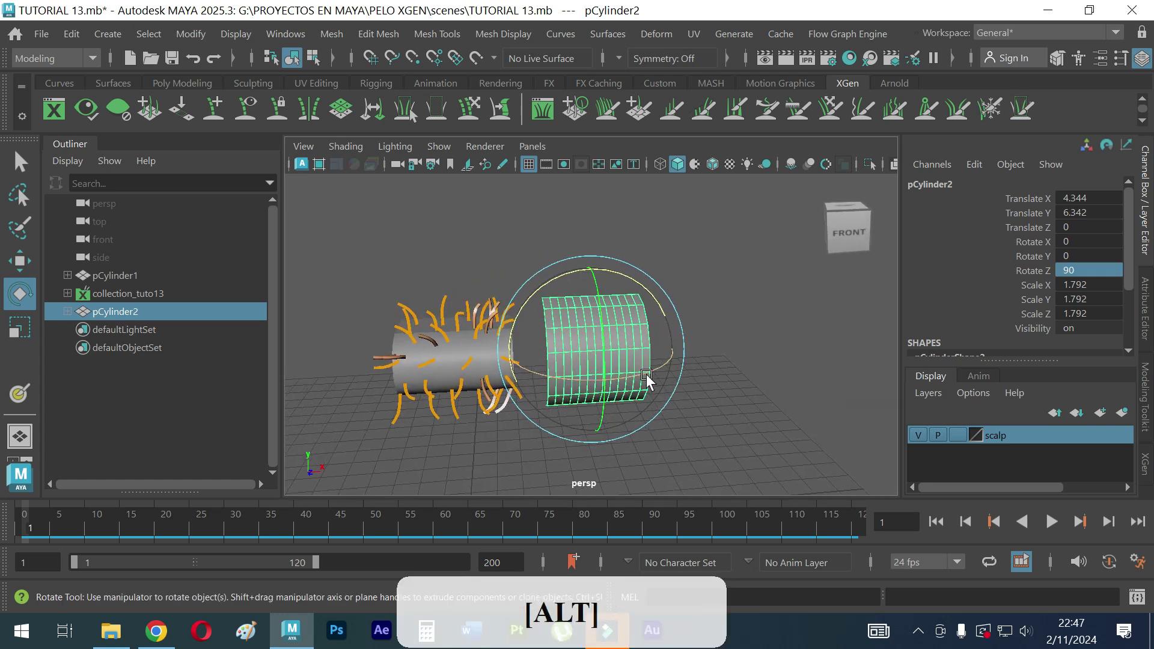
pyautogui.press('r')
pyautogui.click(603, 351)
pyautogui.click(601, 424)
pyautogui.press('w')
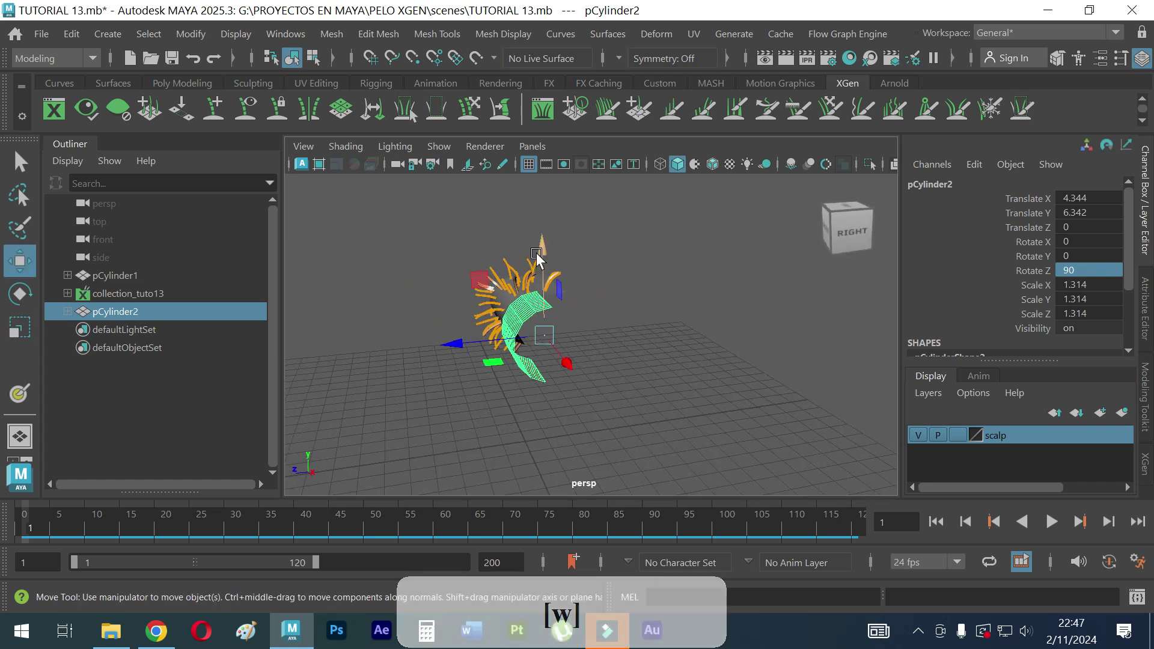
pyautogui.click(549, 260)
pyautogui.click(508, 349)
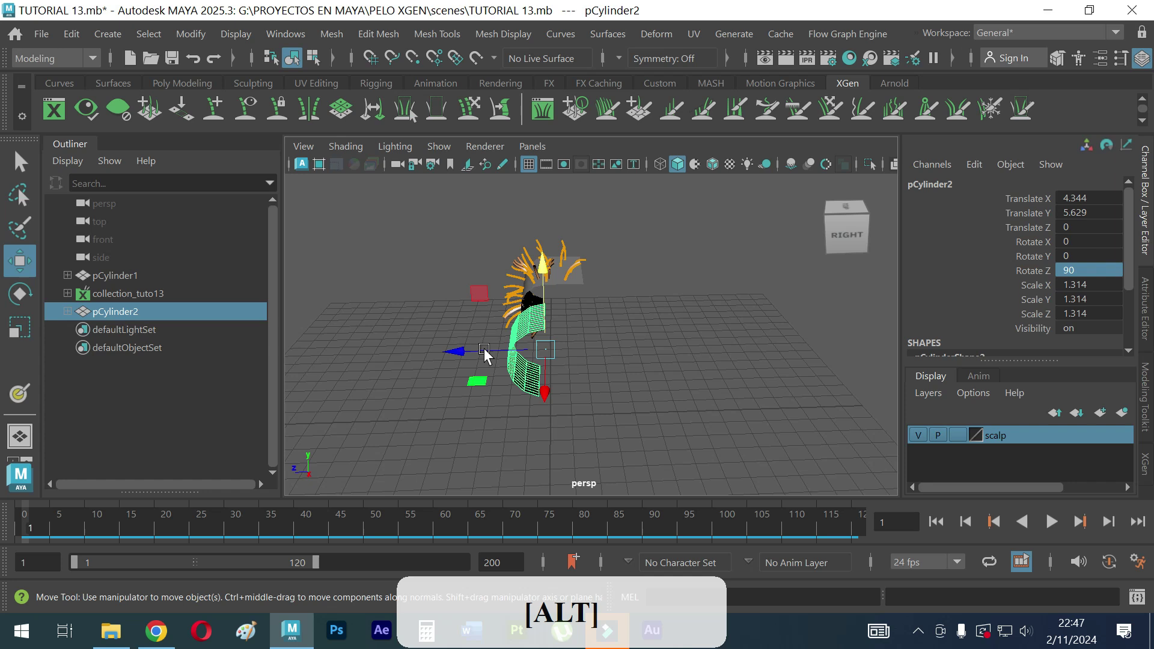
pyautogui.rightClick(572, 361)
pyautogui.click(549, 340)
pyautogui.middleClick(526, 347)
pyautogui.rightClick(463, 388)
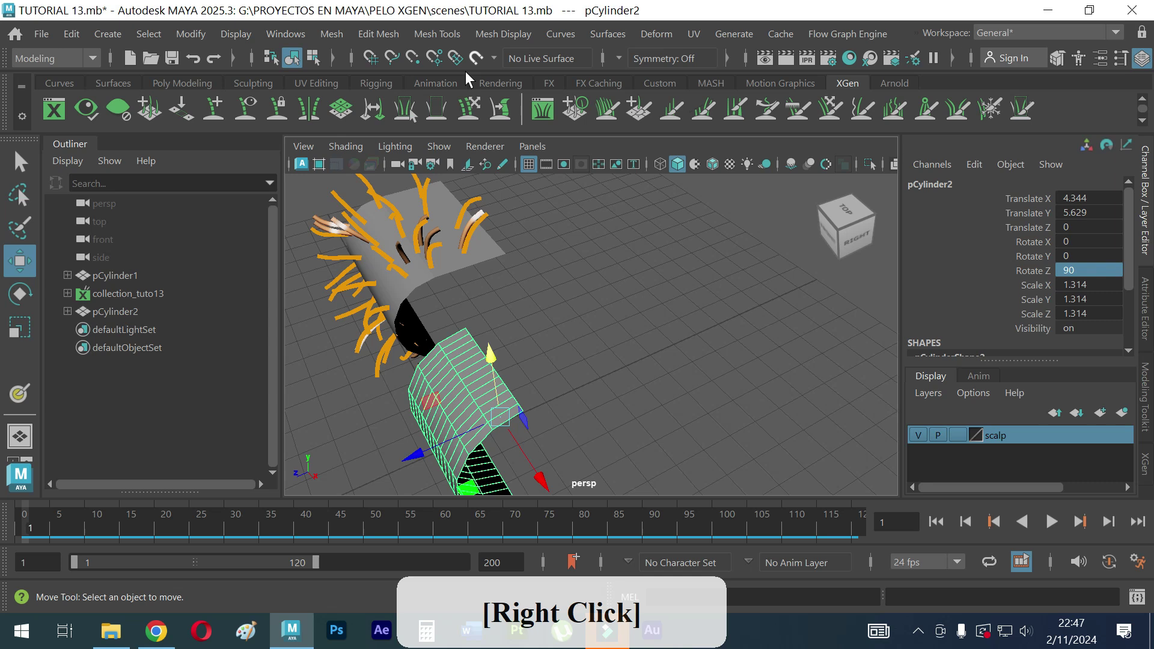
# Step: Select the strip's edge loop and extrude it outward into a flat flap
pyautogui.middleClick(531, 318)
pyautogui.click(428, 300)
pyautogui.middleClick(461, 374)
pyautogui.doubleClick(524, 393)
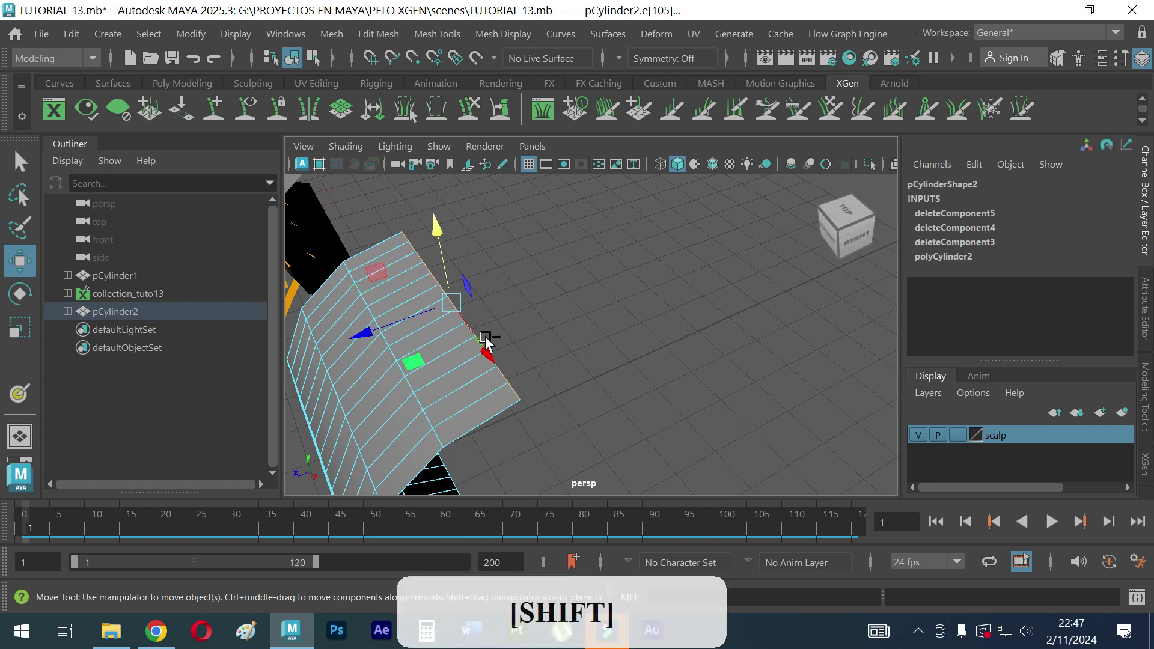
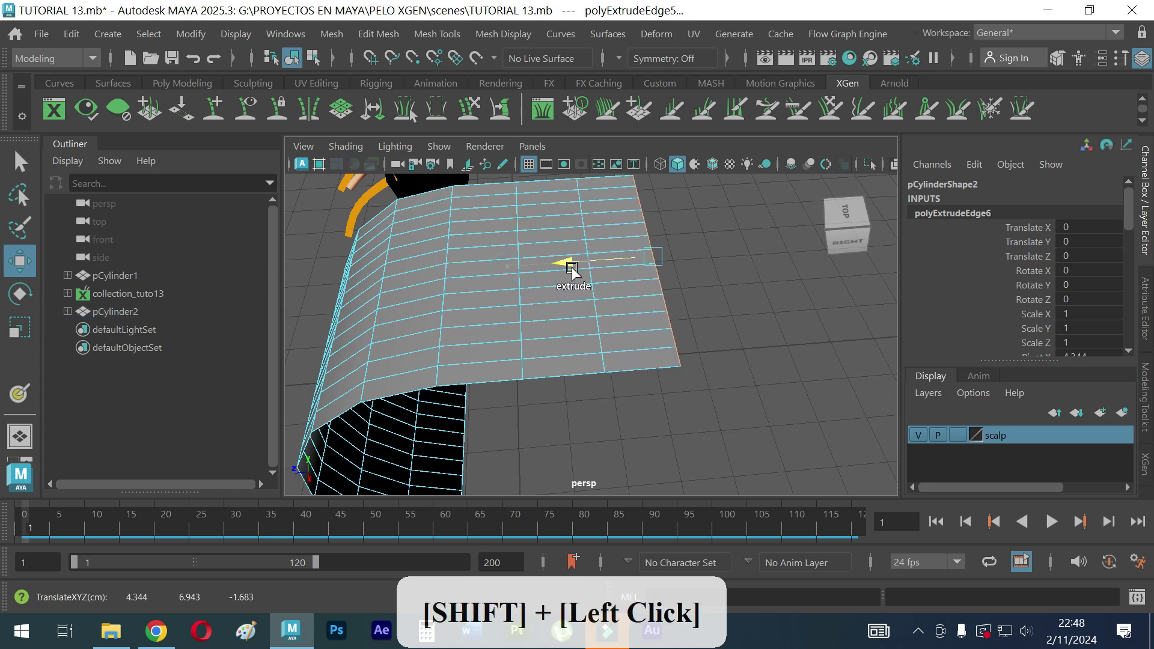
pyautogui.rightClick(567, 324)
pyautogui.rightClick(534, 309)
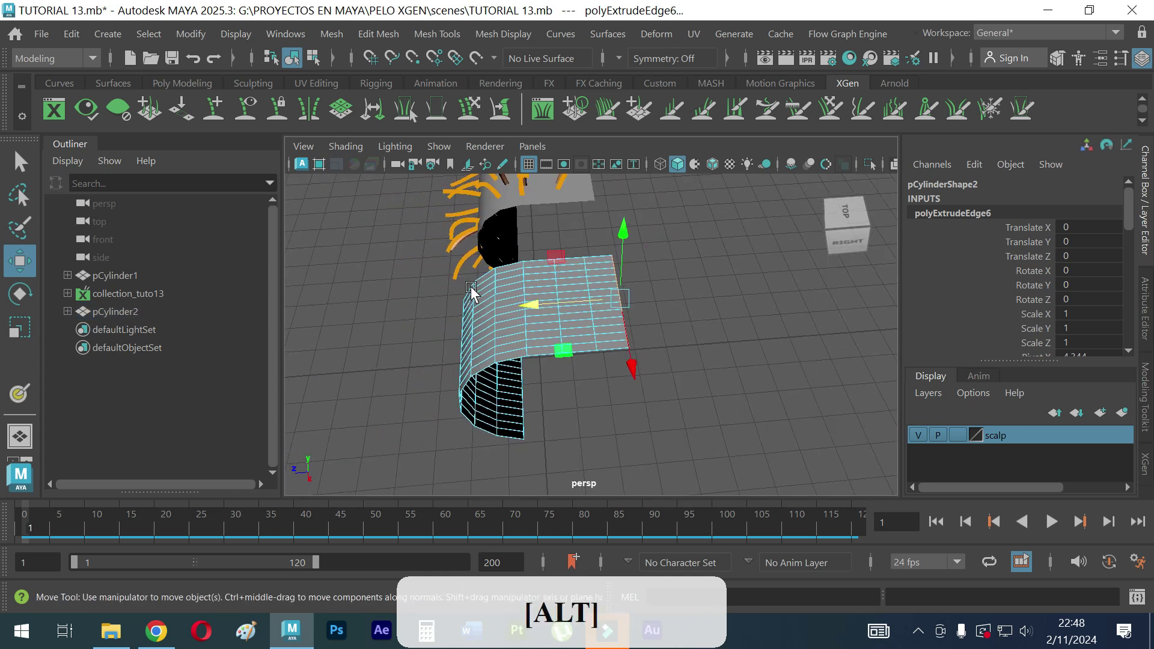
pyautogui.middleClick(517, 297)
pyautogui.click(503, 322)
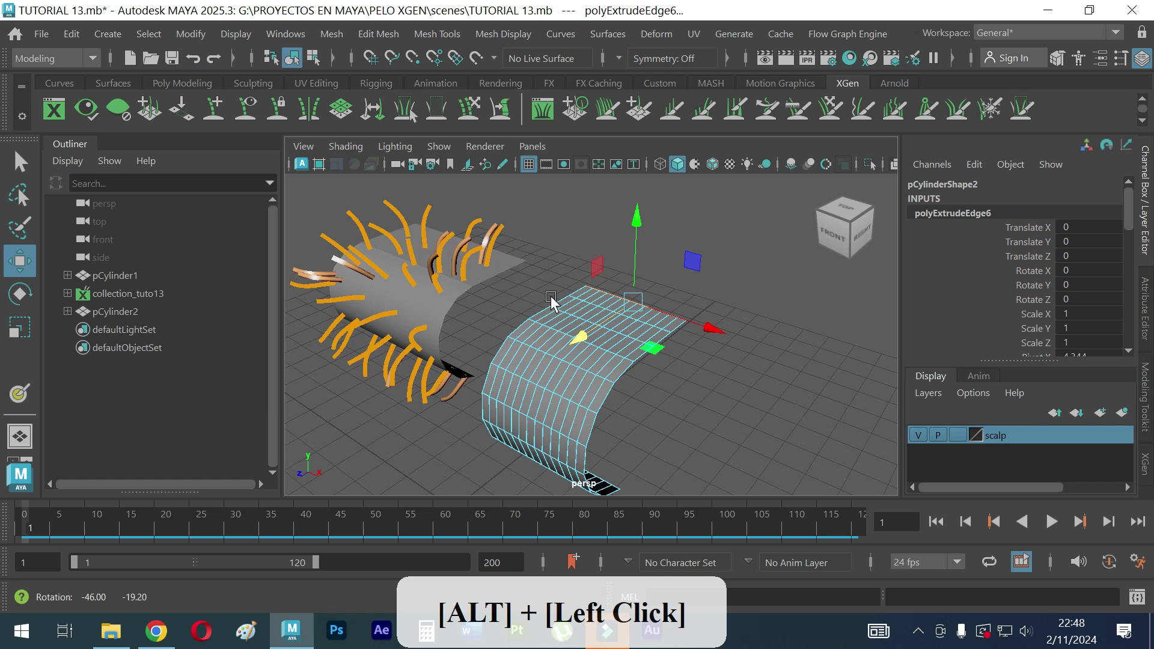
pyautogui.rightClick(559, 375)
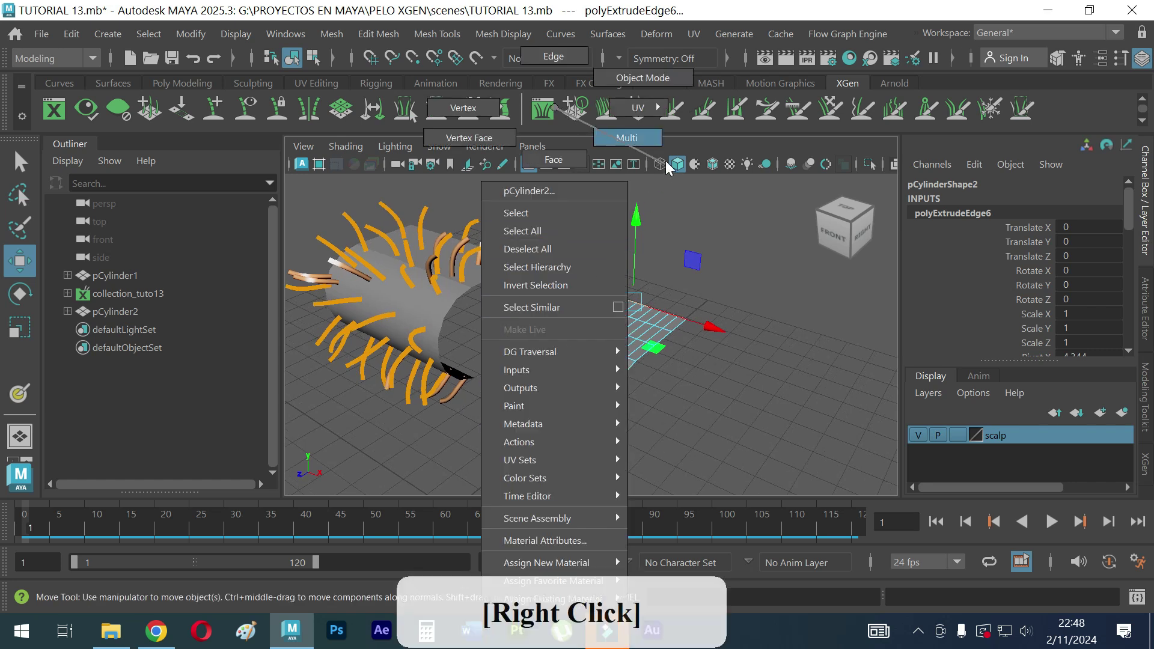
# Step: Stretch the strip along Y to a scale of 2.167, keeping X and Z at 1.314
pyautogui.click(505, 314)
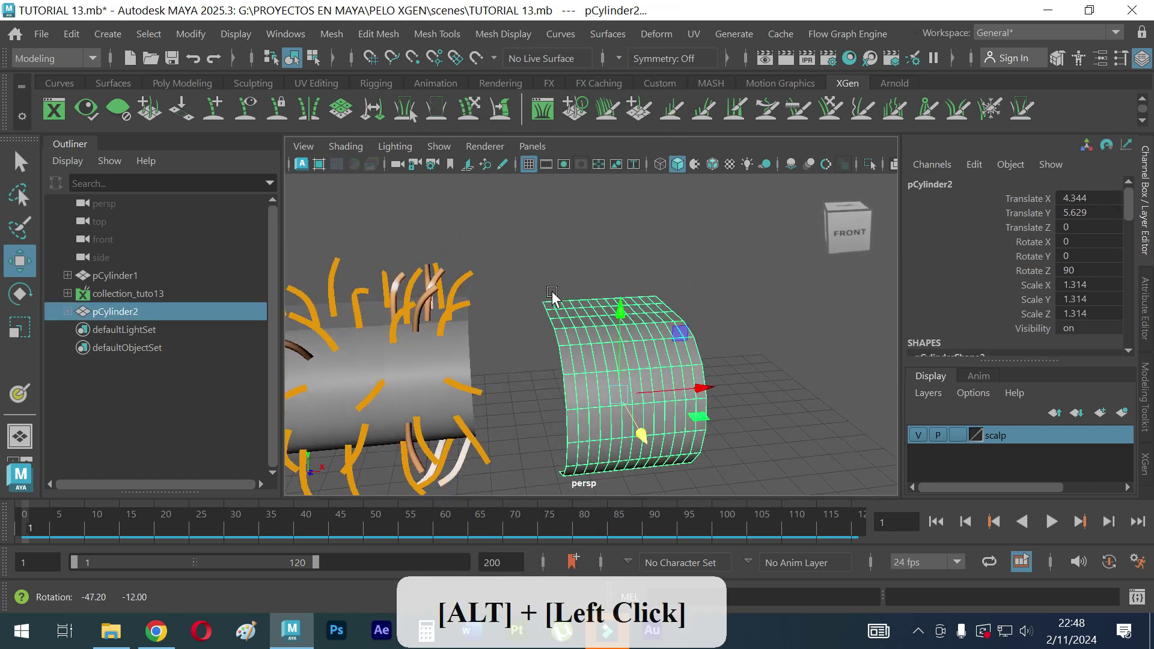
pyautogui.press('r')
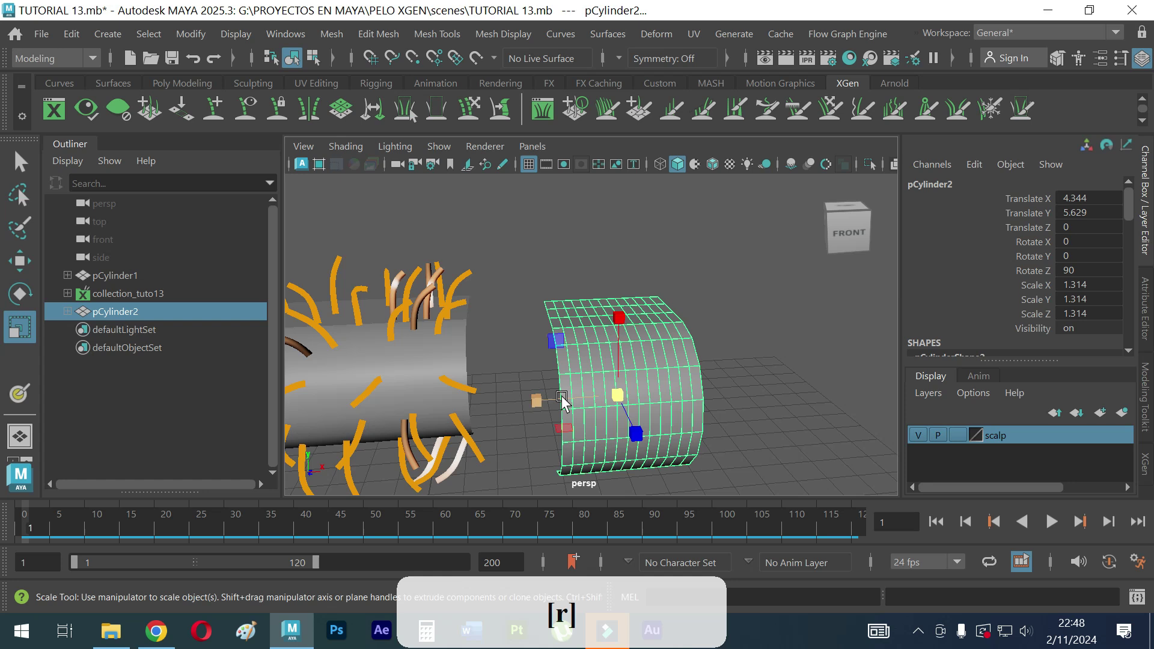
pyautogui.click(550, 401)
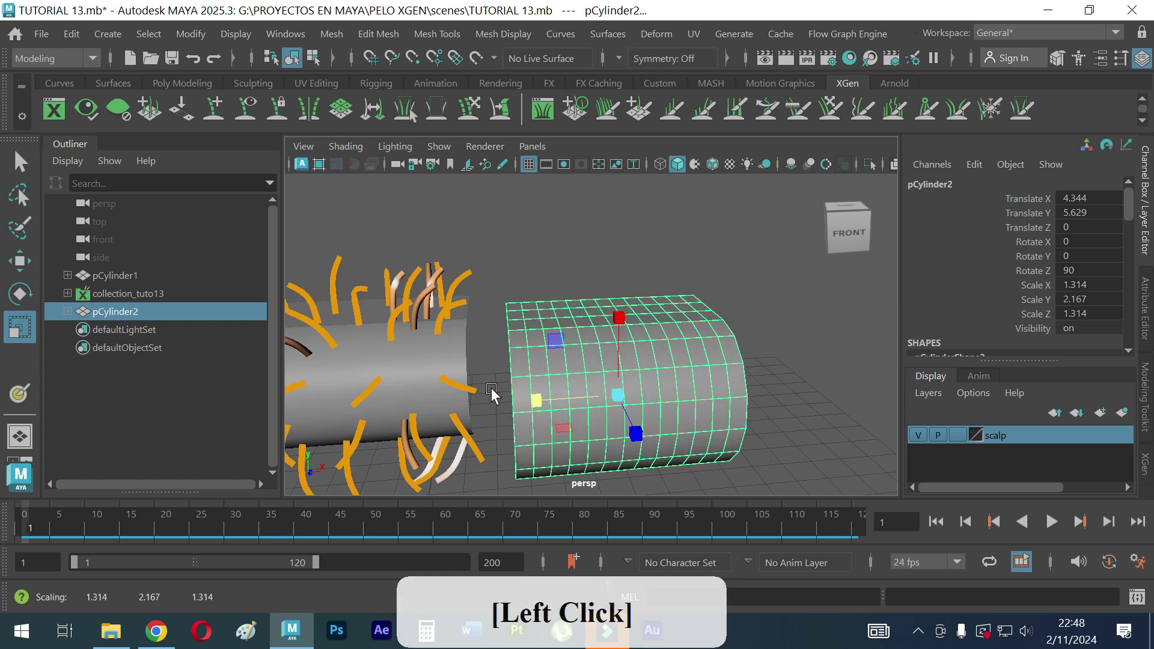
pyautogui.rightClick(525, 404)
pyautogui.click(463, 419)
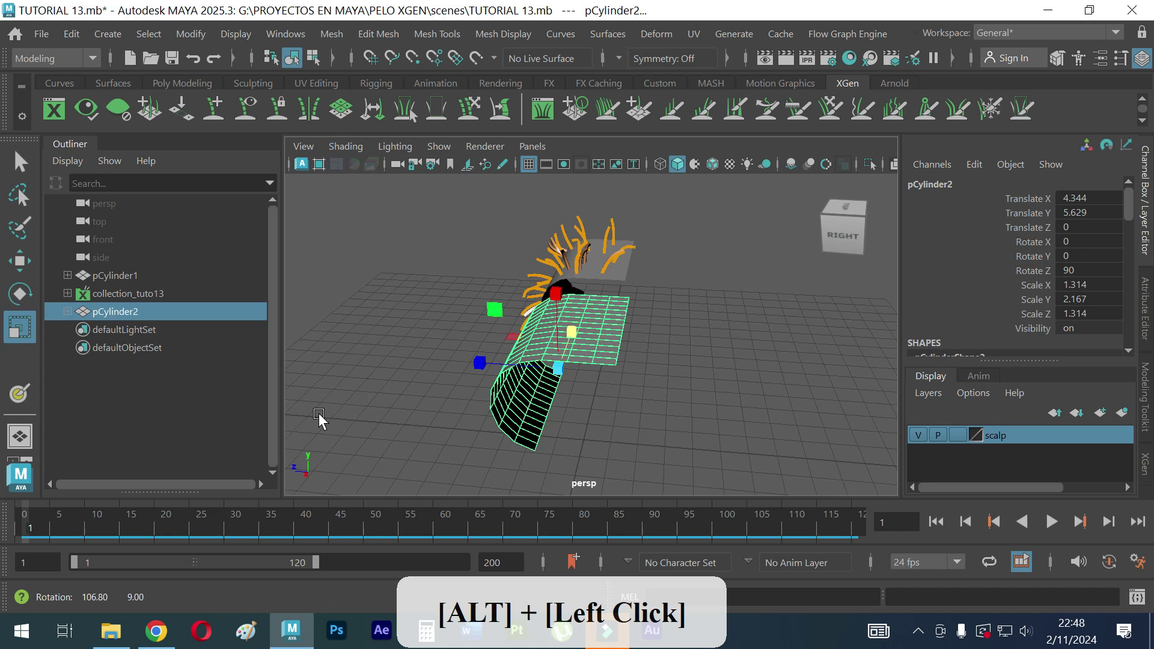
pyautogui.click(508, 348)
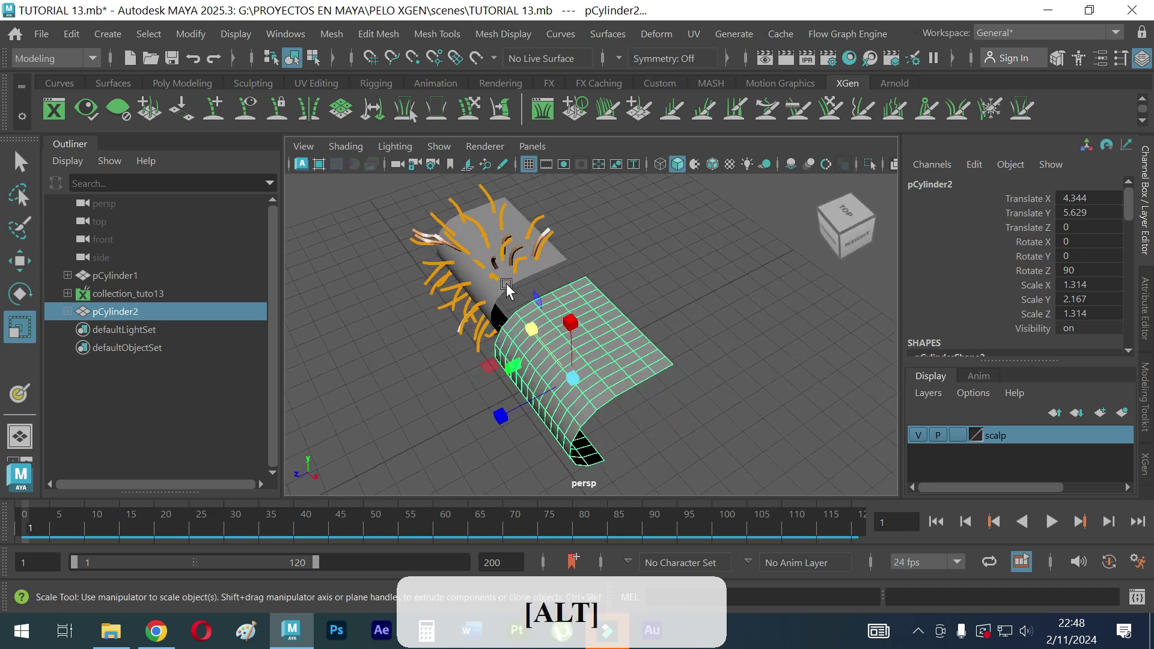
# Step: Create a display layer named scalp and add pCylinder2 to it
pyautogui.rightClick(441, 337)
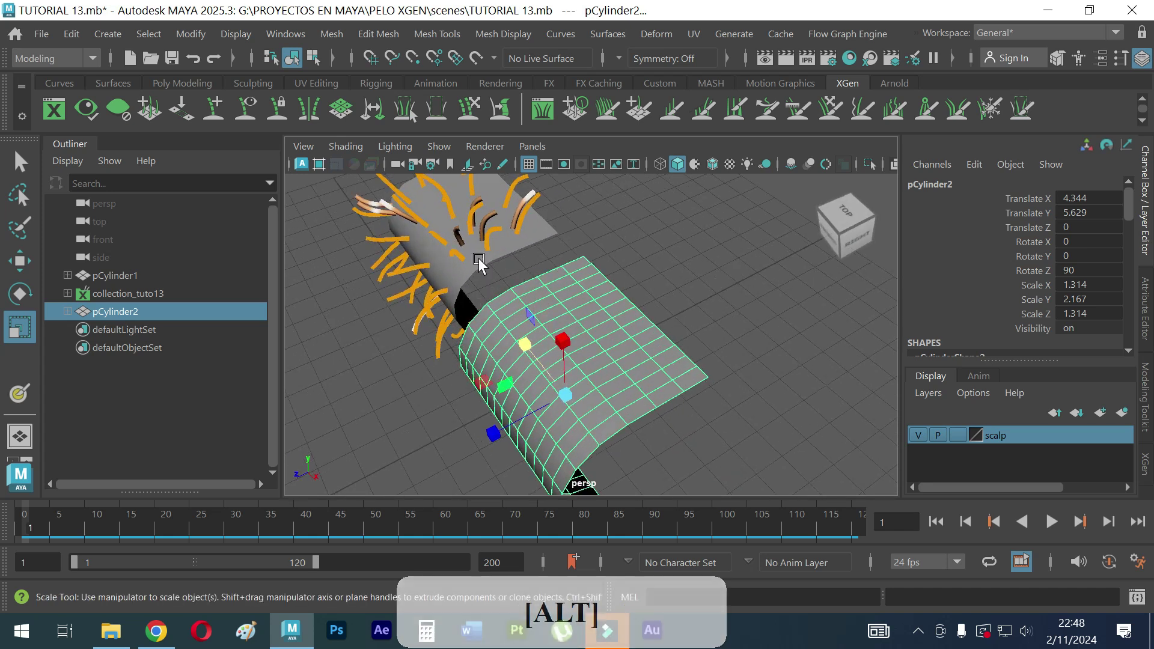
pyautogui.click(485, 265)
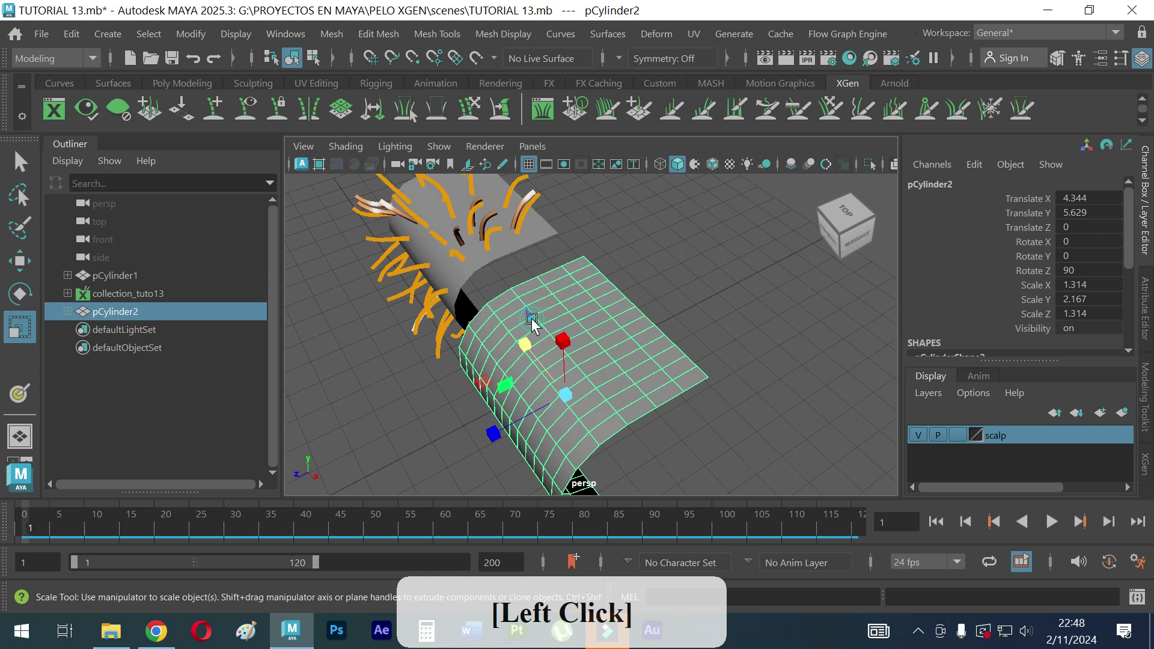
pyautogui.click(570, 354)
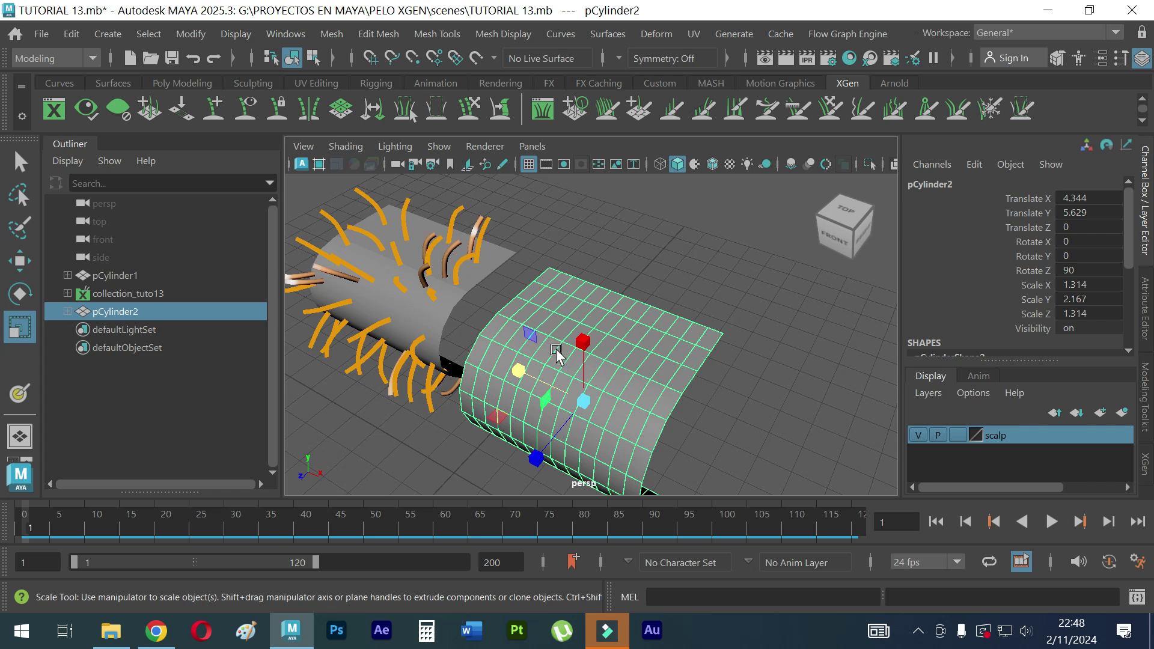
pyautogui.click(464, 308)
pyautogui.middleClick(527, 316)
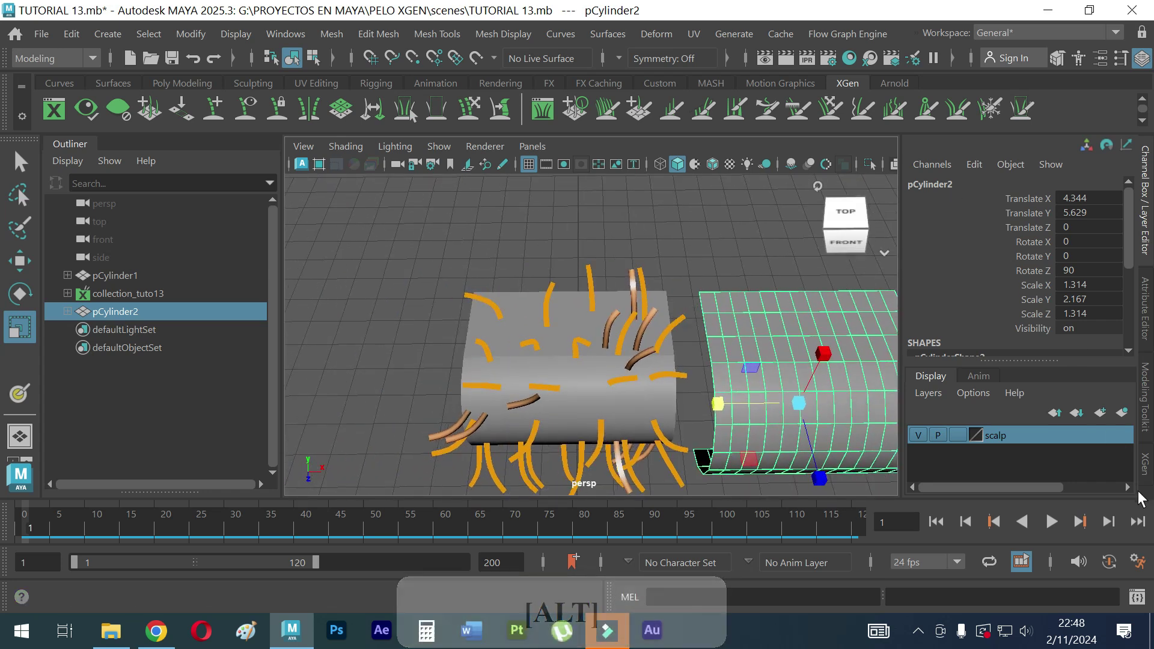
# Step: Bring up the XGen Editor's Primitives tab for the hair description and move in on the haired cylinder
pyautogui.click(25, 157)
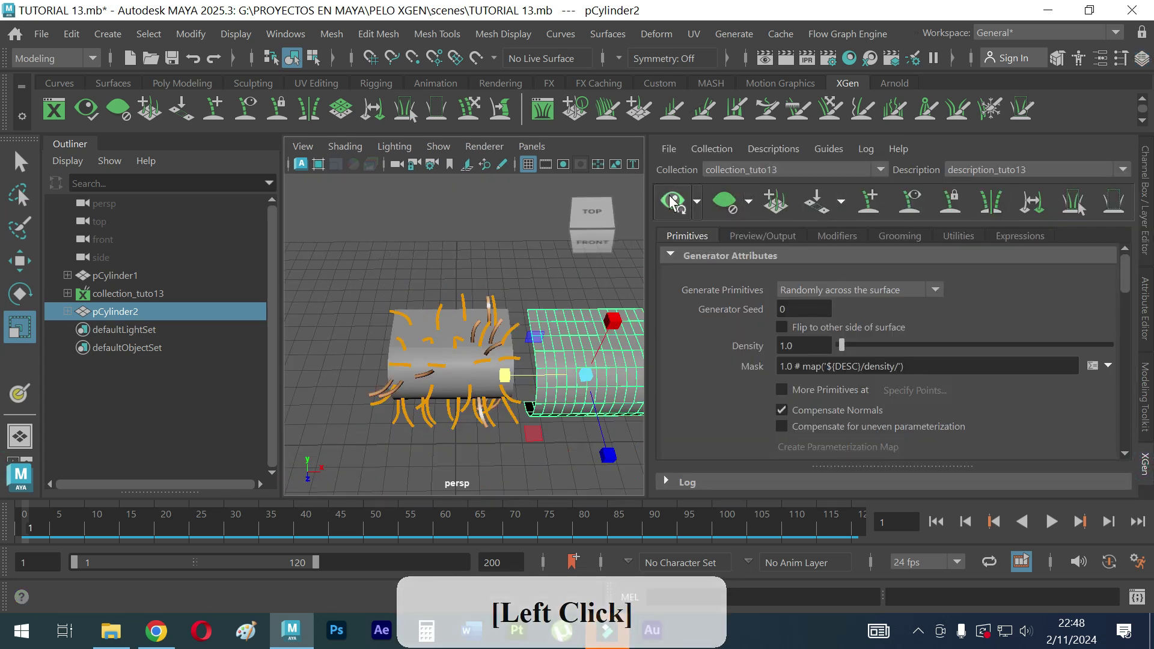
pyautogui.click(735, 209)
pyautogui.rightClick(468, 299)
pyautogui.rightClick(426, 276)
pyautogui.middleClick(543, 312)
pyautogui.click(442, 244)
pyautogui.click(419, 307)
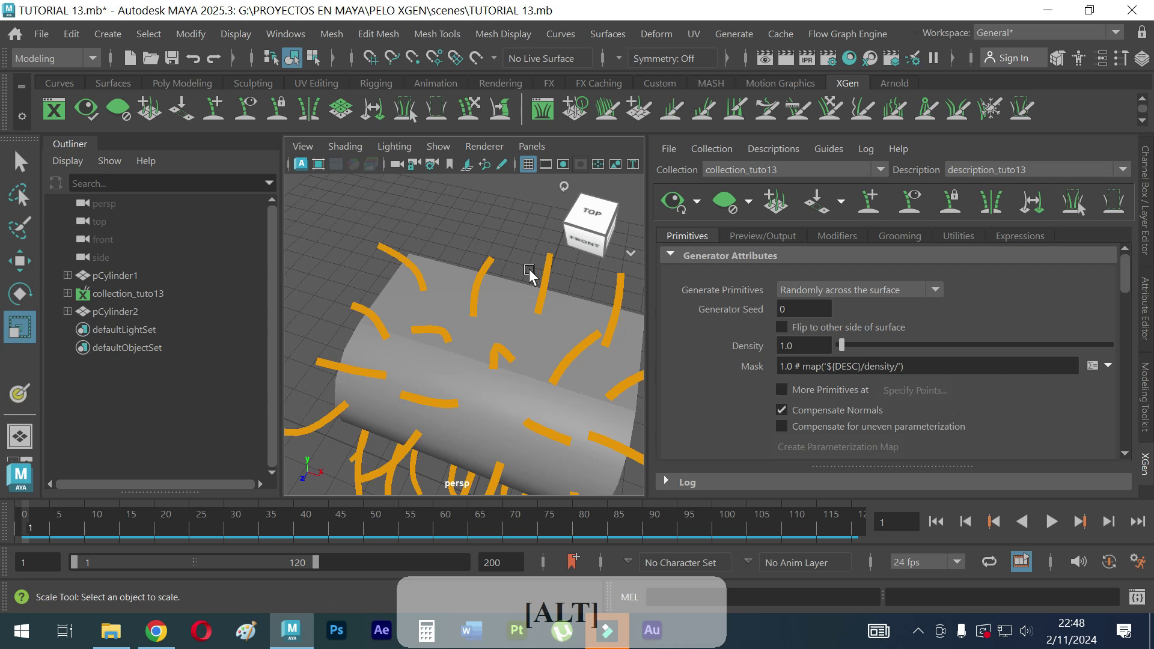
pyautogui.middleClick(604, 311)
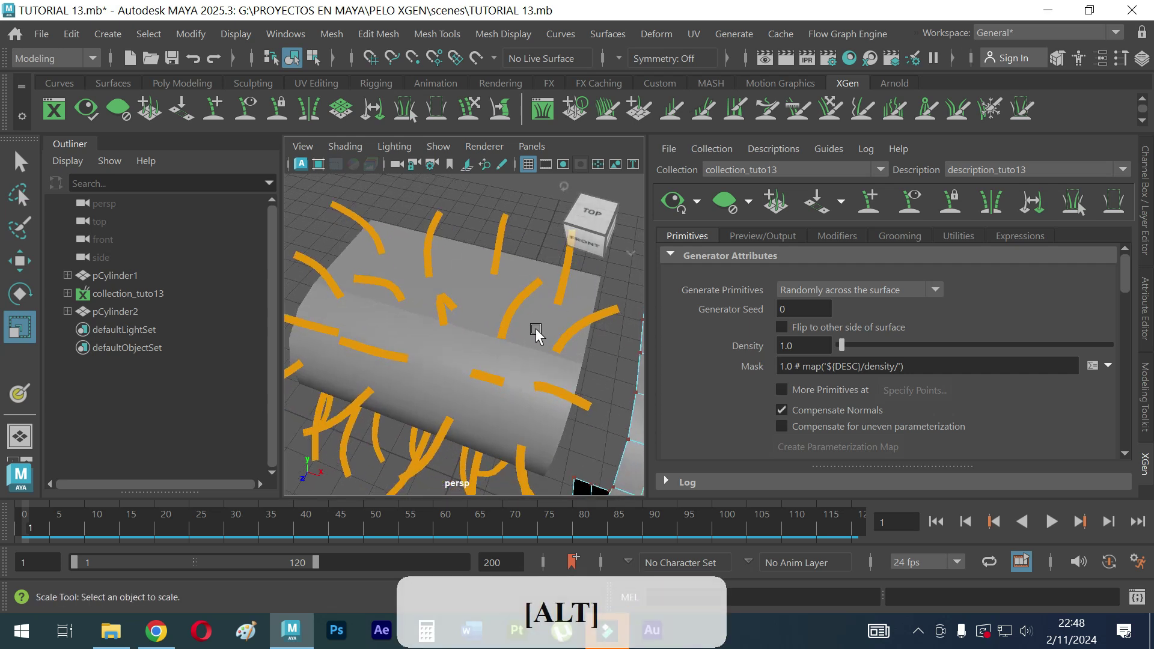
pyautogui.middleClick(453, 351)
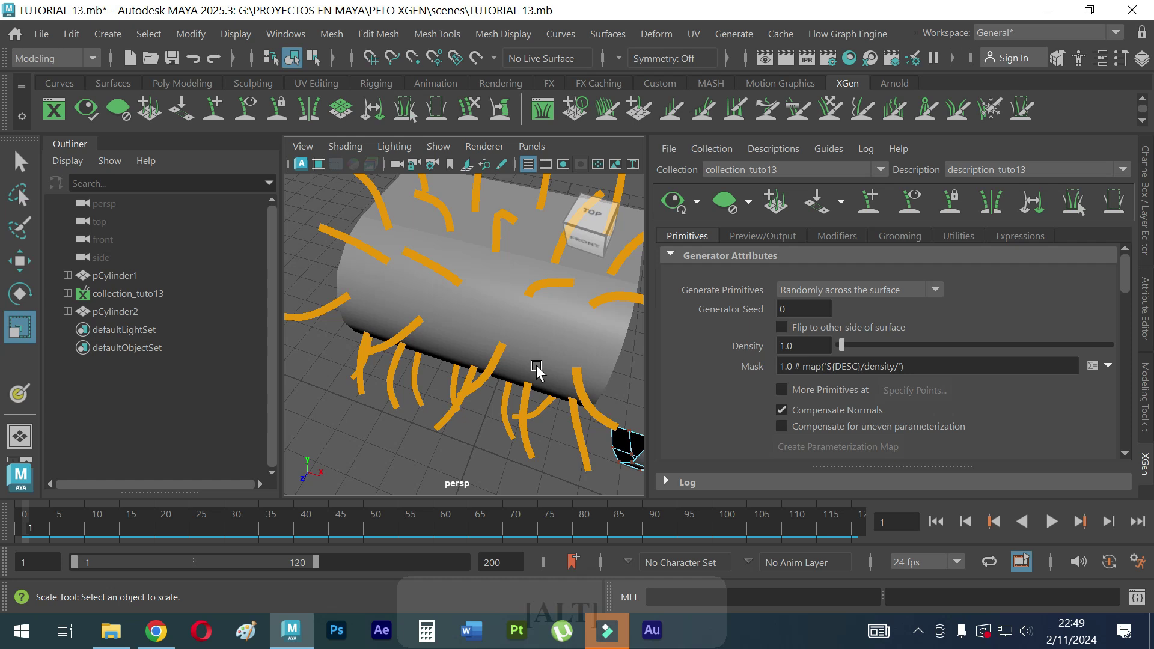
# Step: Orbit around the haired cylinder from several angles, then zoom out to see both cylinders
pyautogui.rightClick(540, 362)
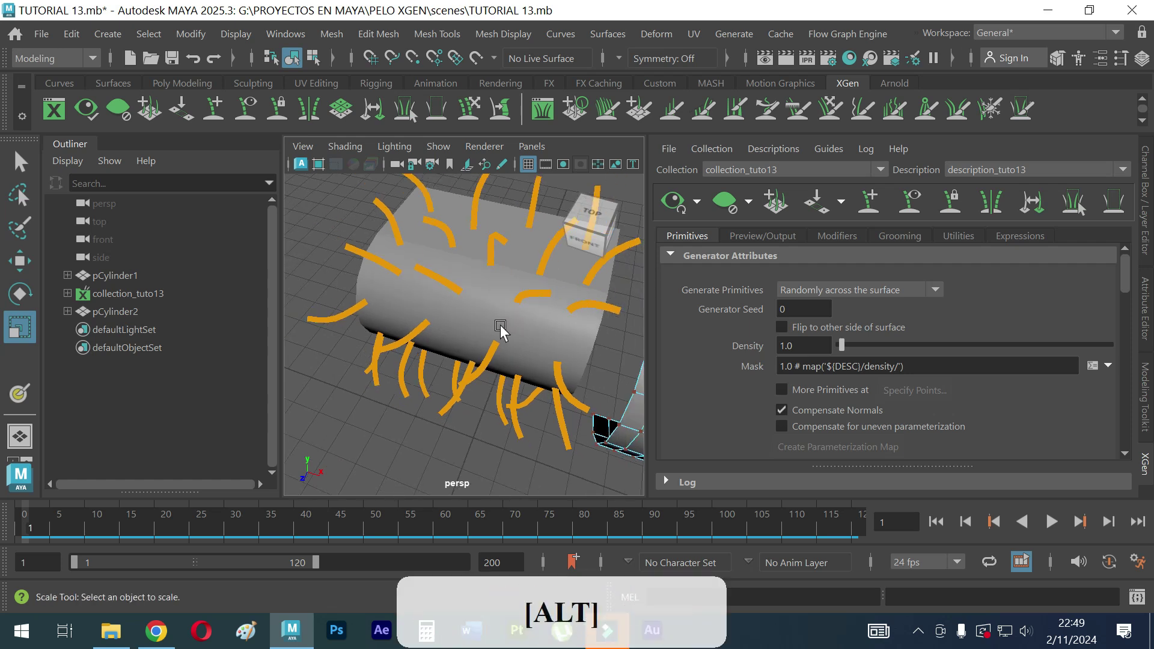
pyautogui.middleClick(520, 347)
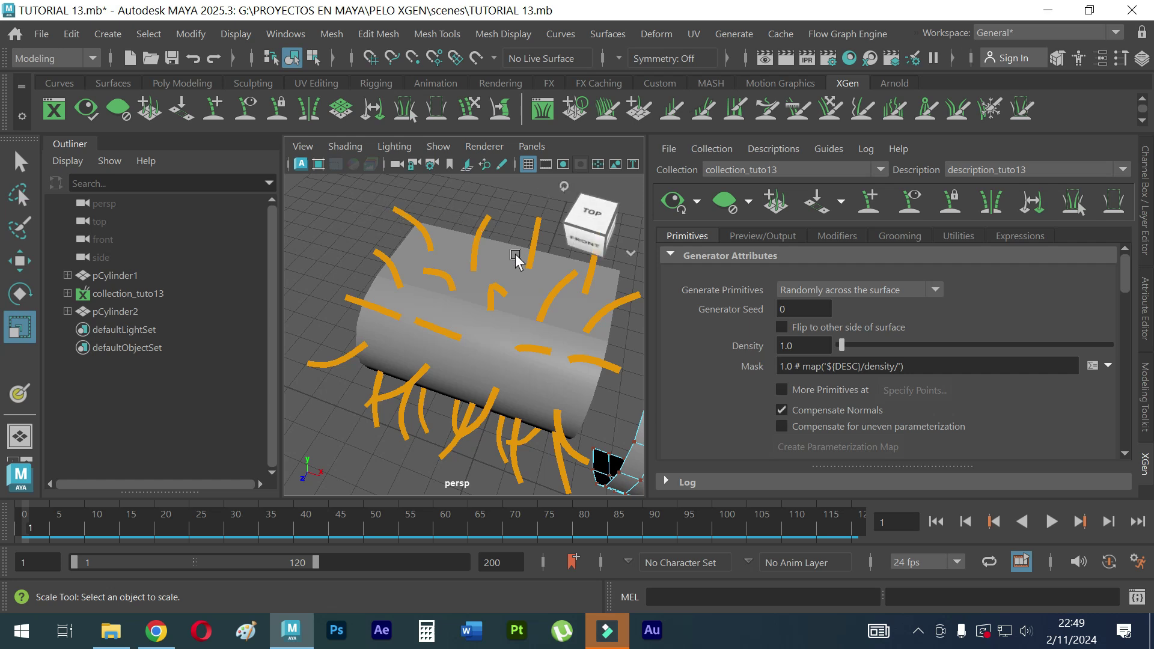
pyautogui.click(540, 291)
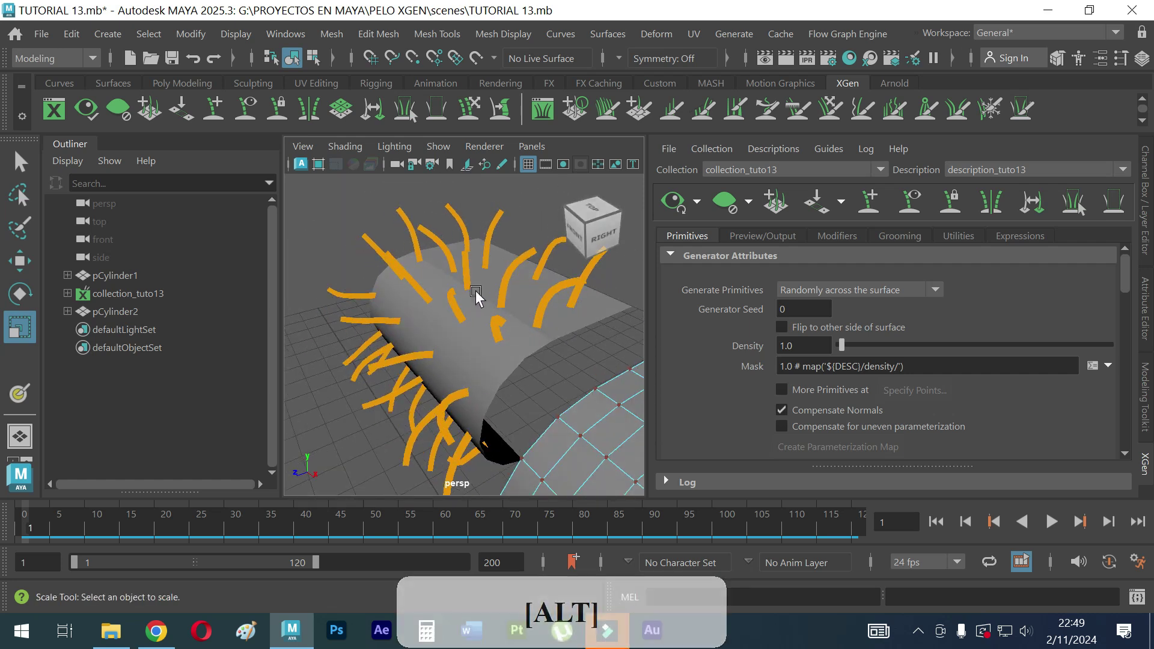
pyautogui.click(505, 304)
pyautogui.click(431, 351)
pyautogui.click(523, 379)
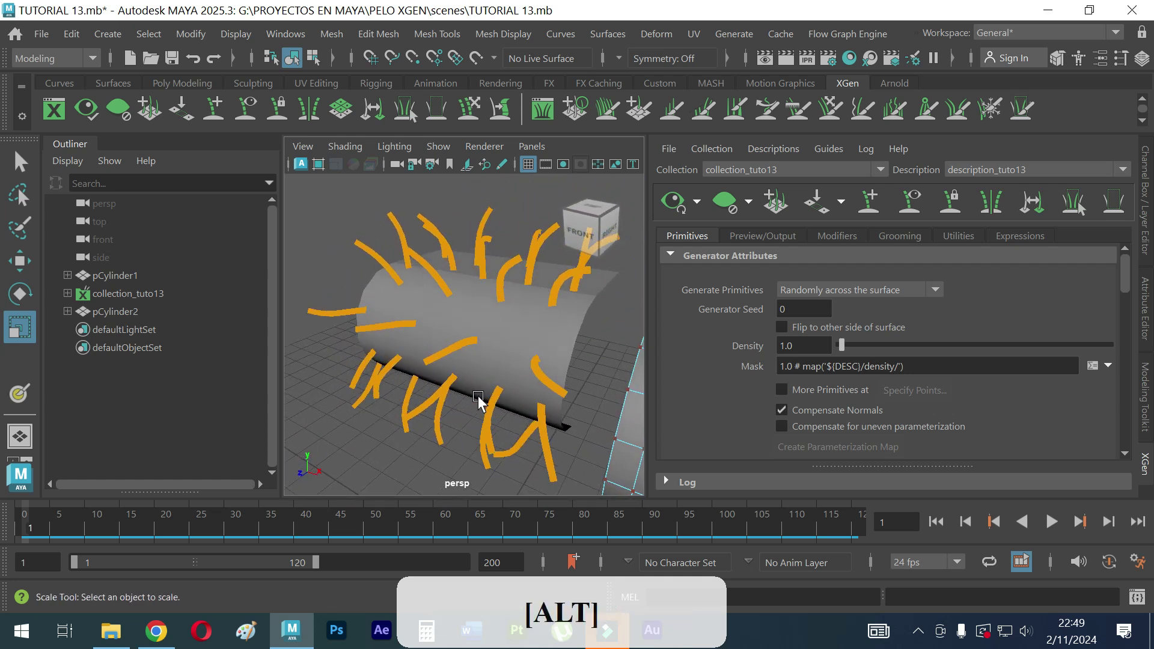
pyautogui.middleClick(442, 327)
pyautogui.rightClick(469, 317)
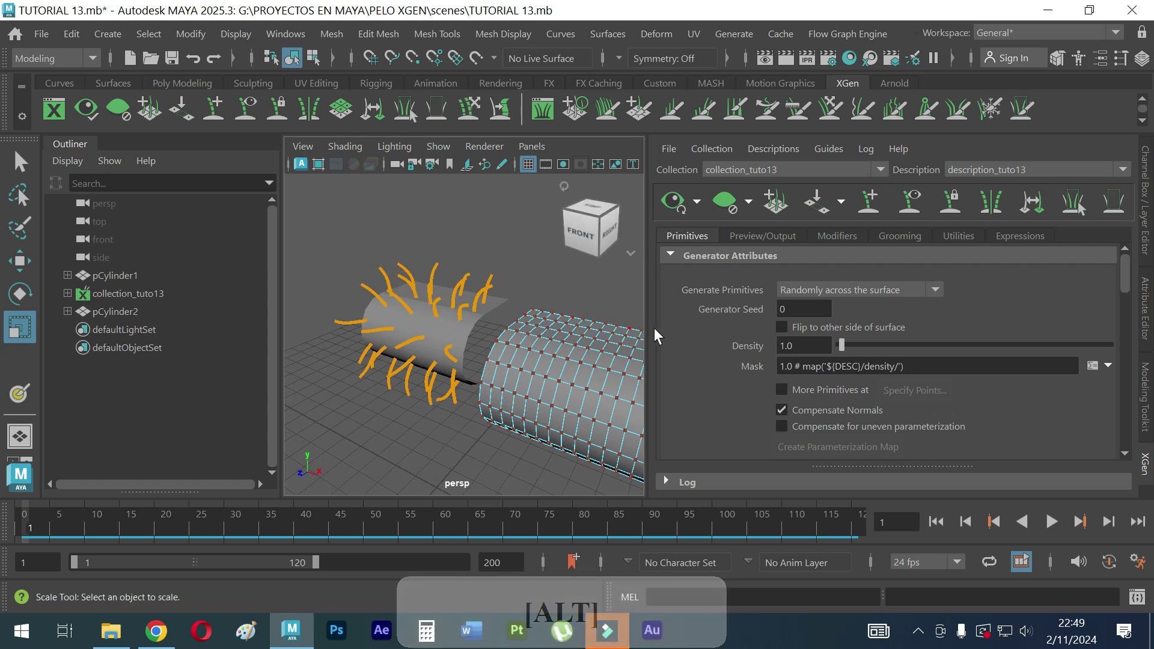
pyautogui.rightClick(533, 361)
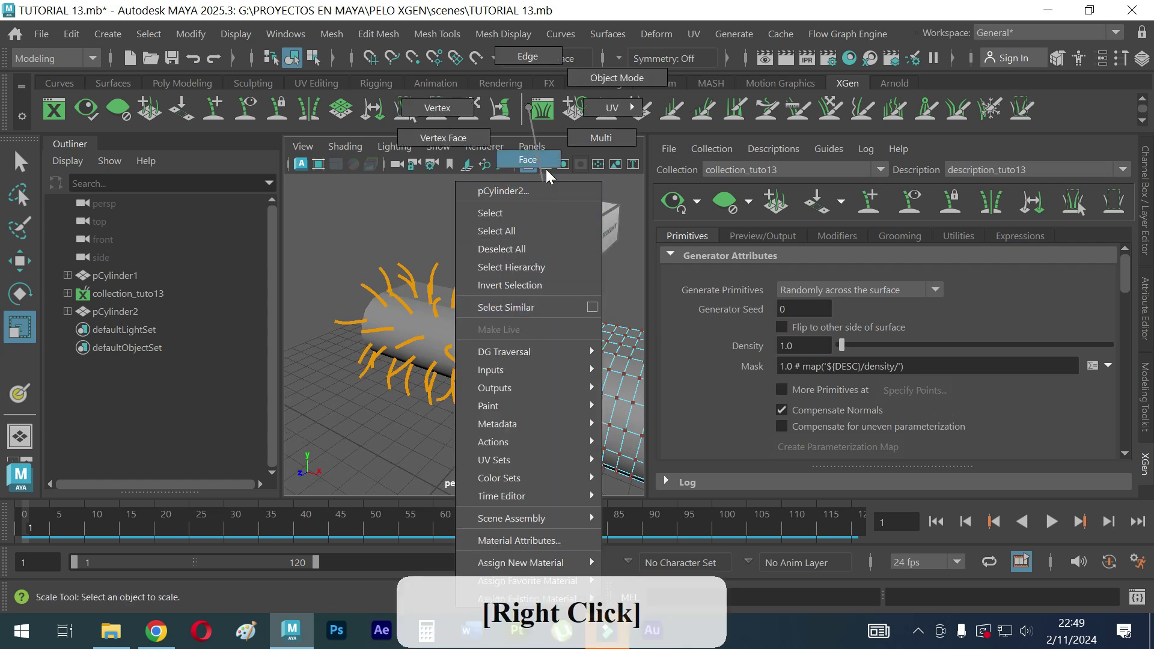
# Step: Select pCylinder2 and restore the Channel Box/Layer Editor showing the scalp layer
pyautogui.click(555, 388)
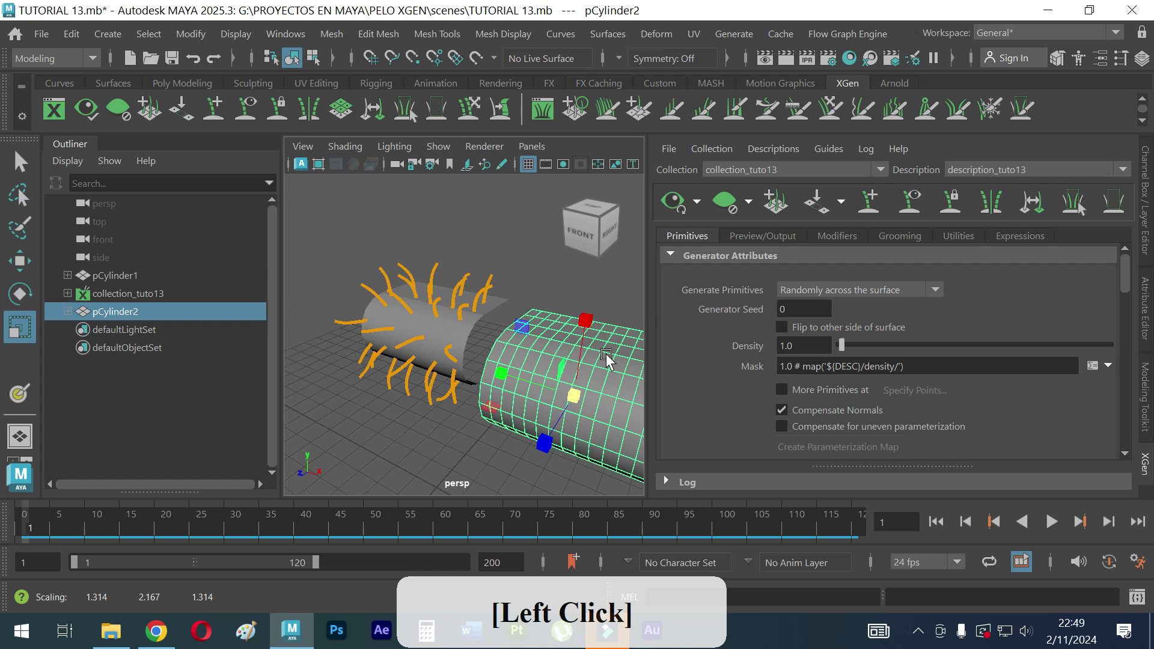
pyautogui.rightClick(594, 339)
pyautogui.middleClick(537, 331)
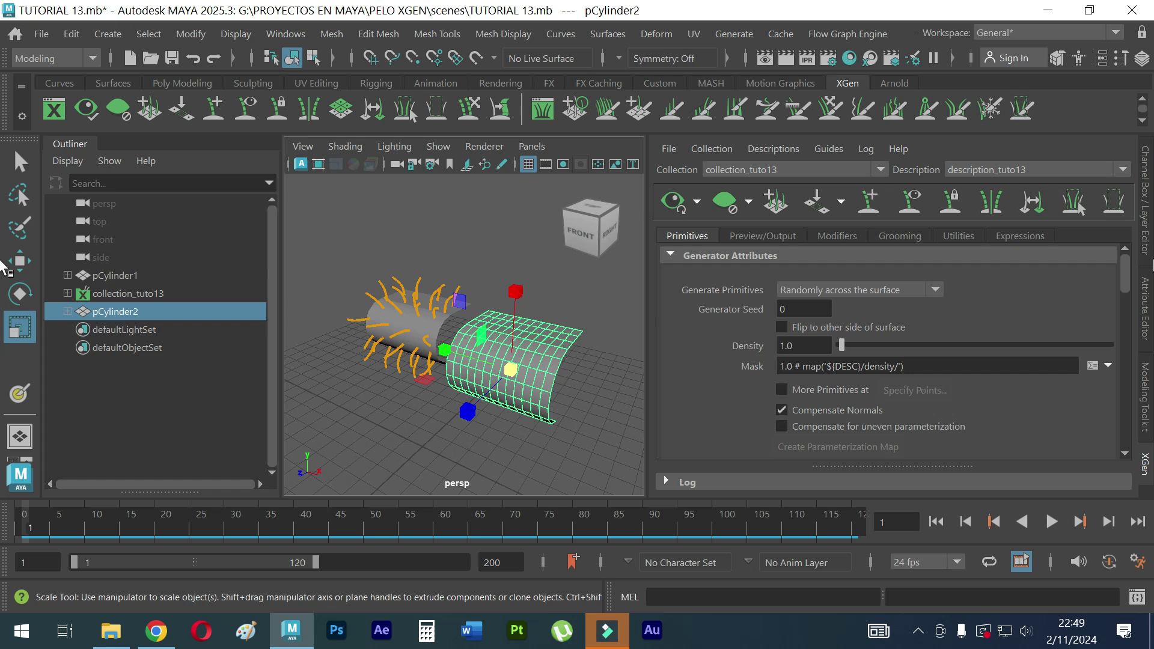
pyautogui.click(1146, 245)
pyautogui.rightClick(986, 470)
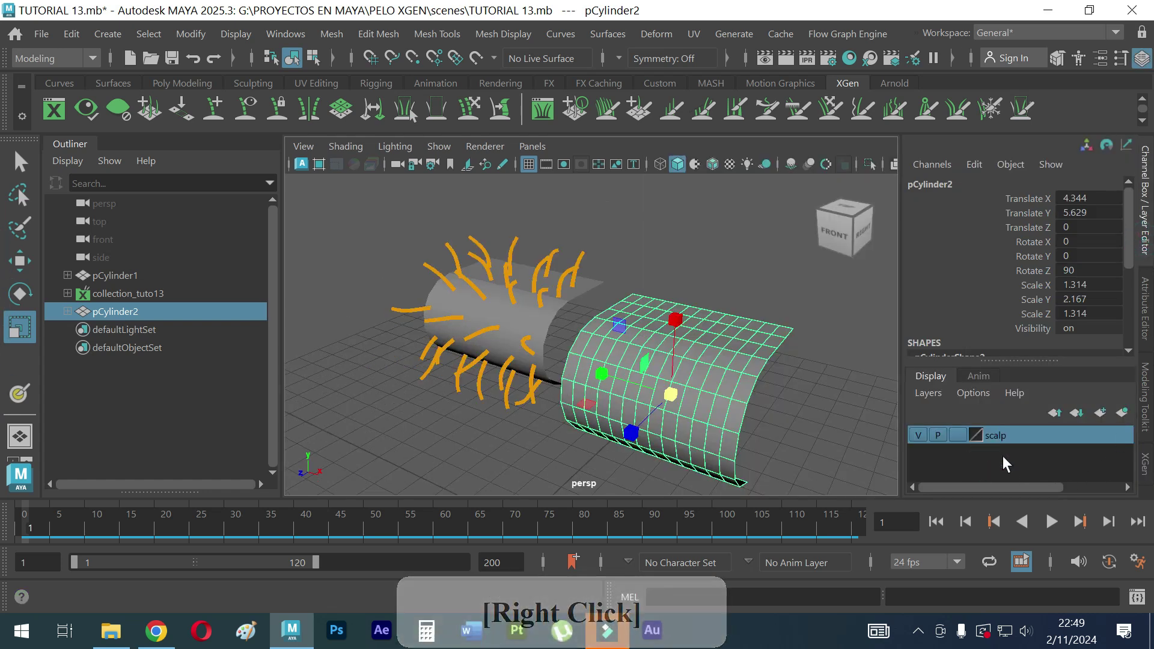
# Step: Add a display layer and rename the scalp layer to scalp2 with a magenta colour
pyautogui.click(1105, 422)
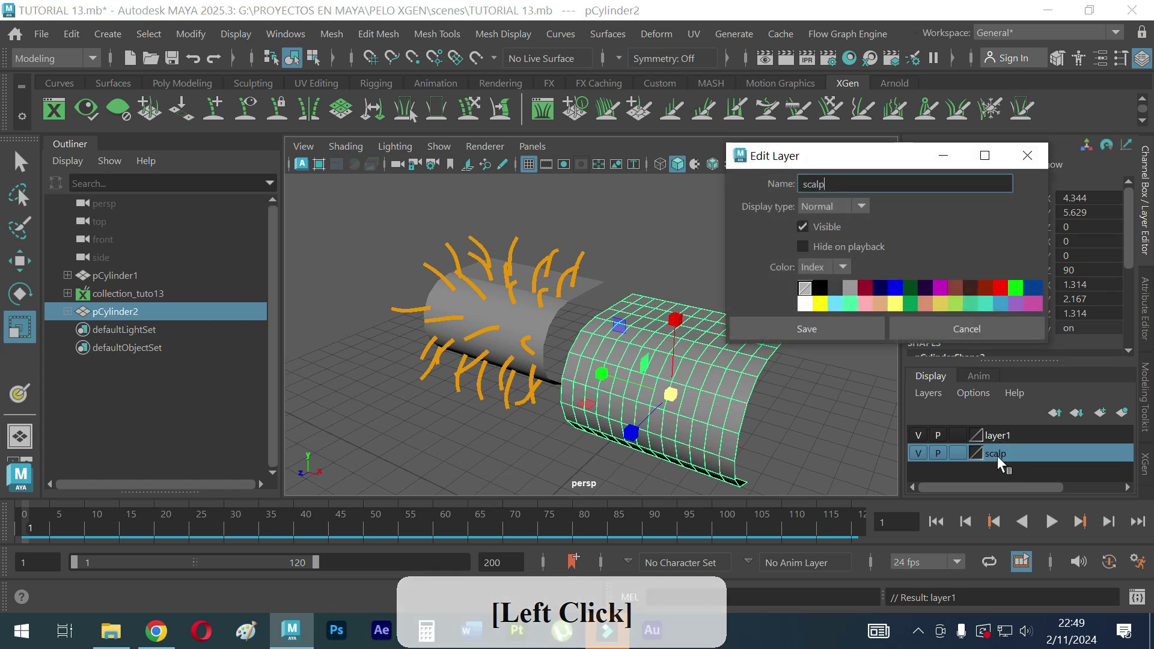
pyautogui.click(26, 158)
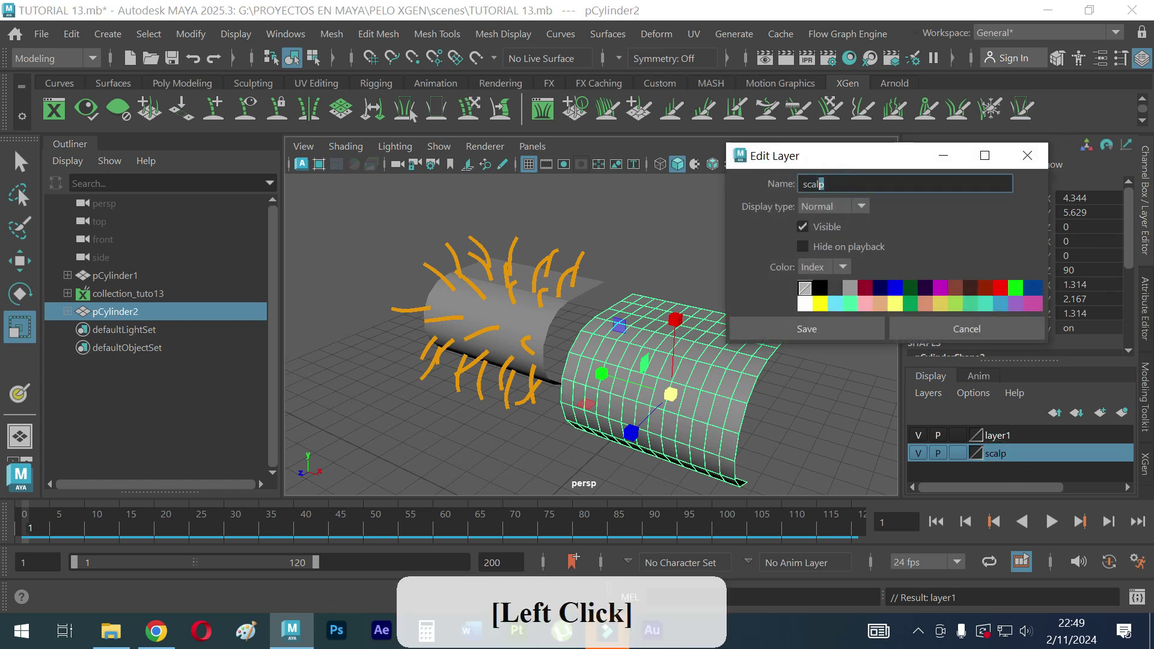
pyautogui.press('2')
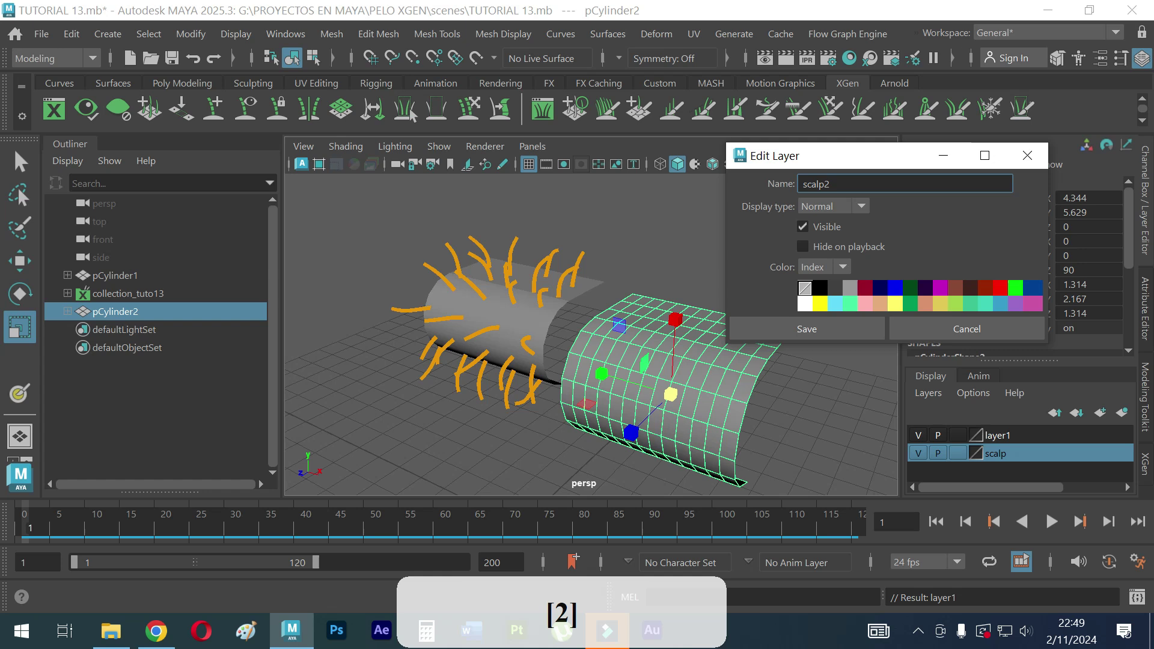
pyautogui.click(944, 298)
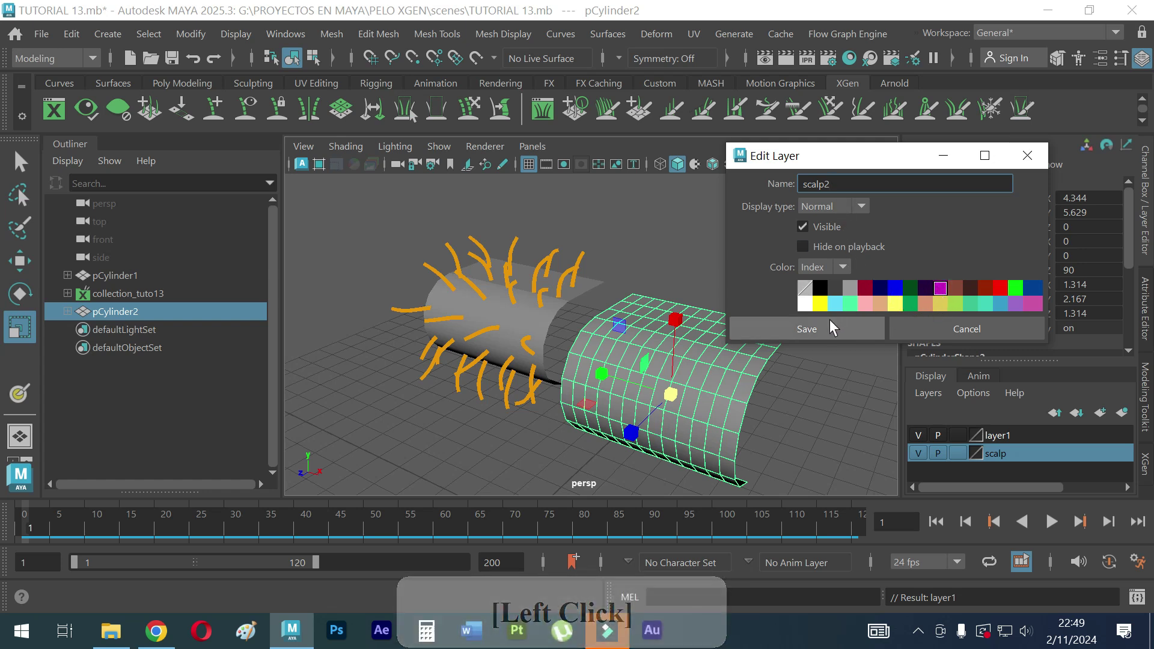
pyautogui.click(836, 328)
# Step: Toggle the scalp2 layer's visibility and select the haired cylinder pCylinder1
pyautogui.rightClick(1005, 458)
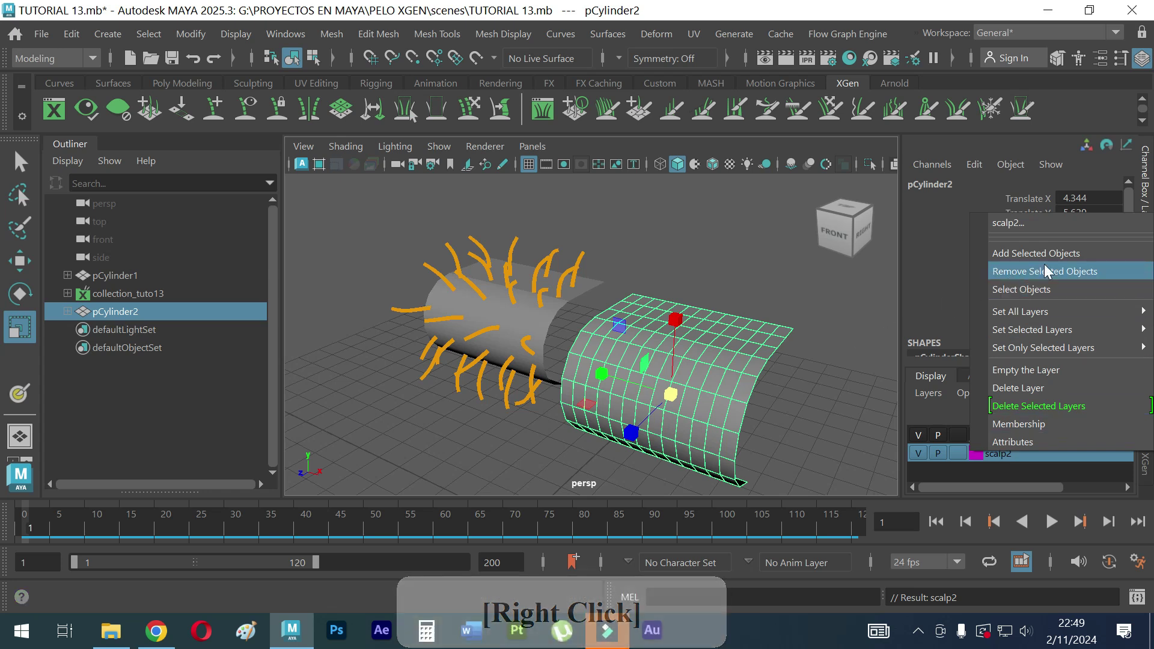
pyautogui.click(1051, 261)
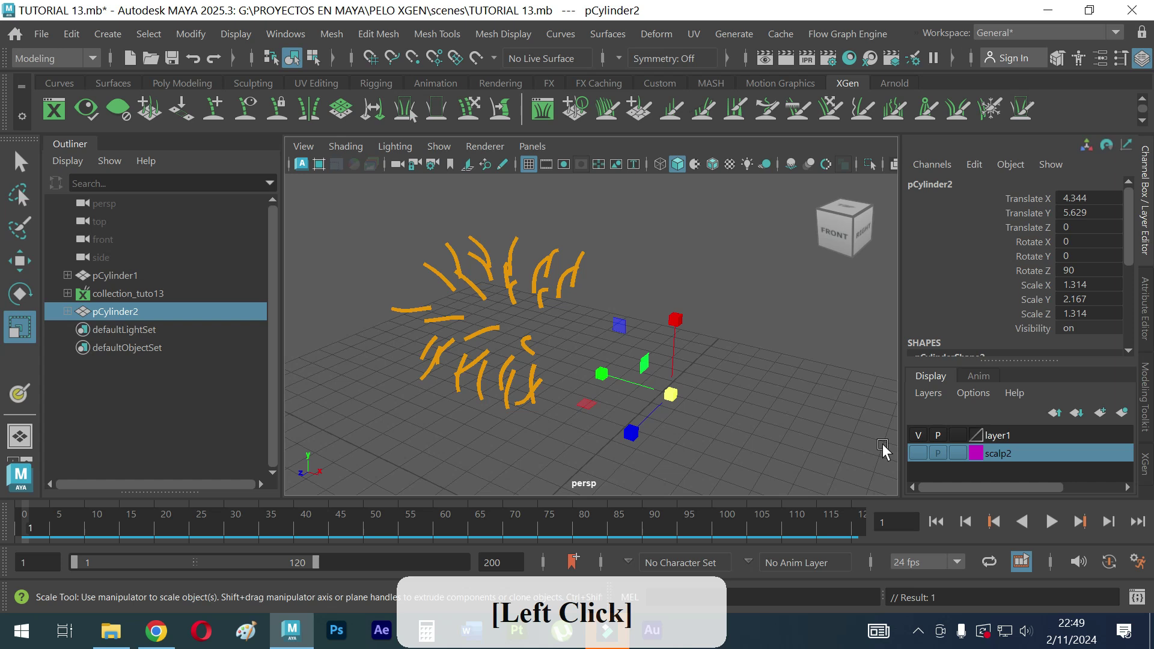
pyautogui.click(922, 462)
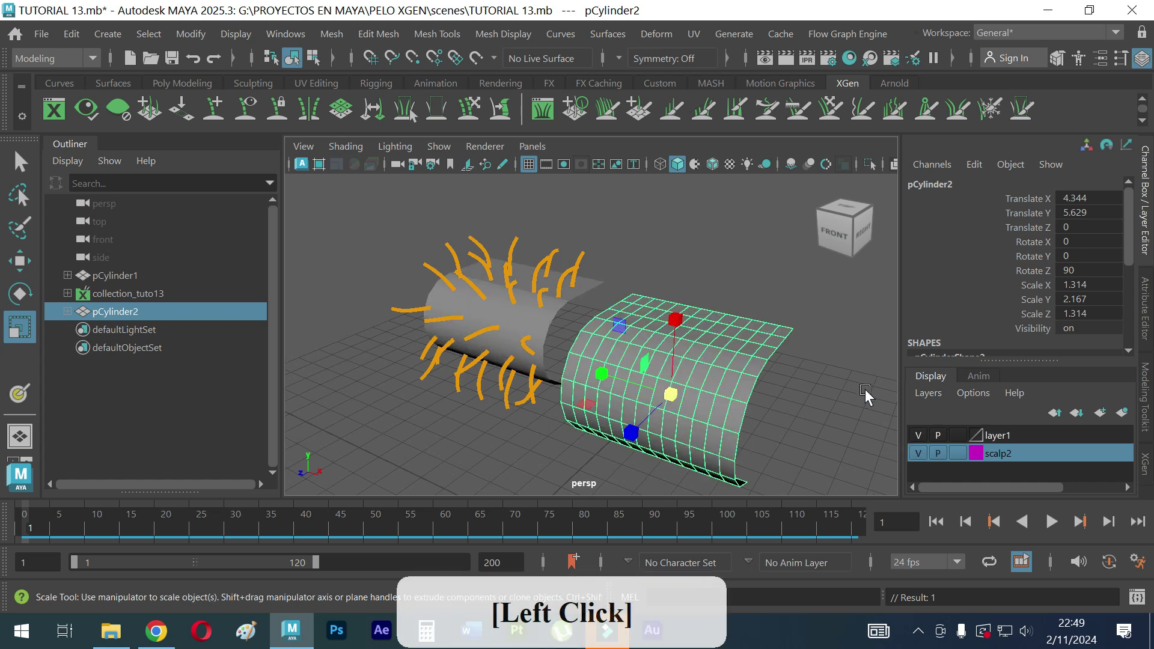
pyautogui.click(1003, 461)
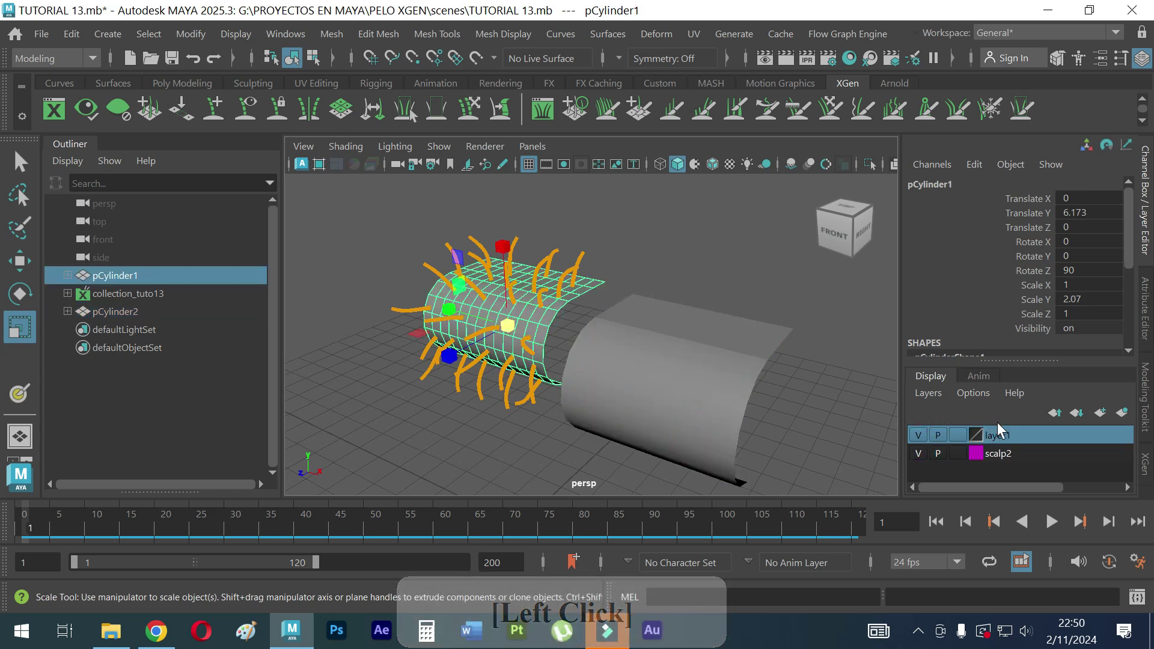
# Step: Add the haired cylinder to layer1 and hide the scalp2 layer
pyautogui.rightClick(1010, 438)
pyautogui.click(1041, 243)
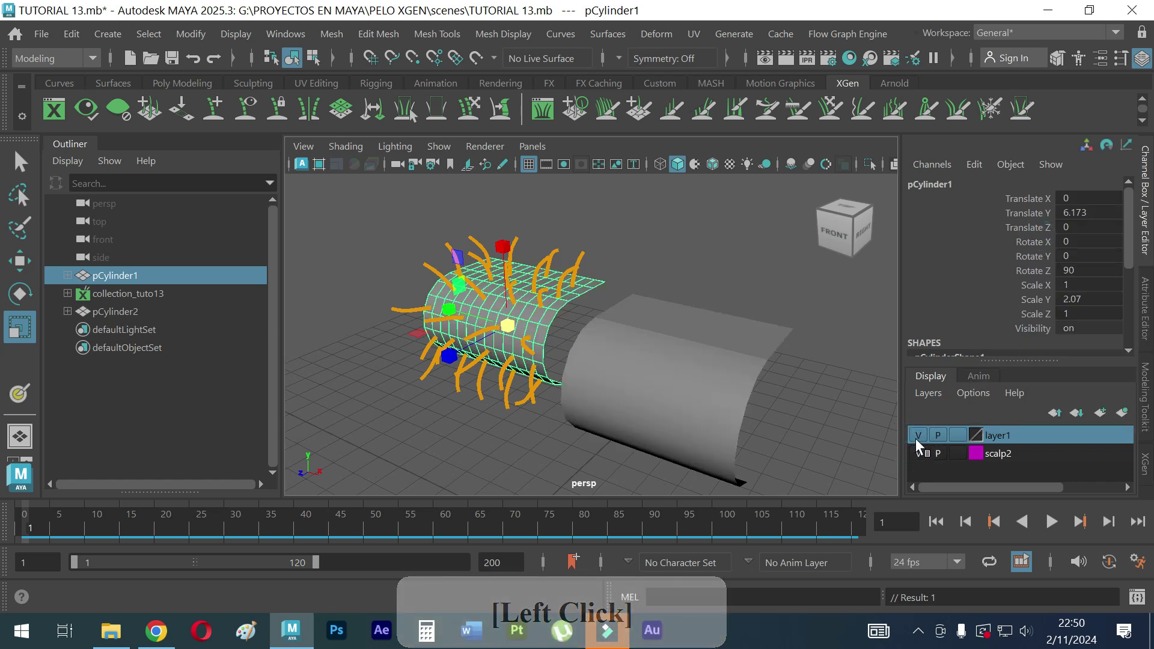
pyautogui.click(862, 441)
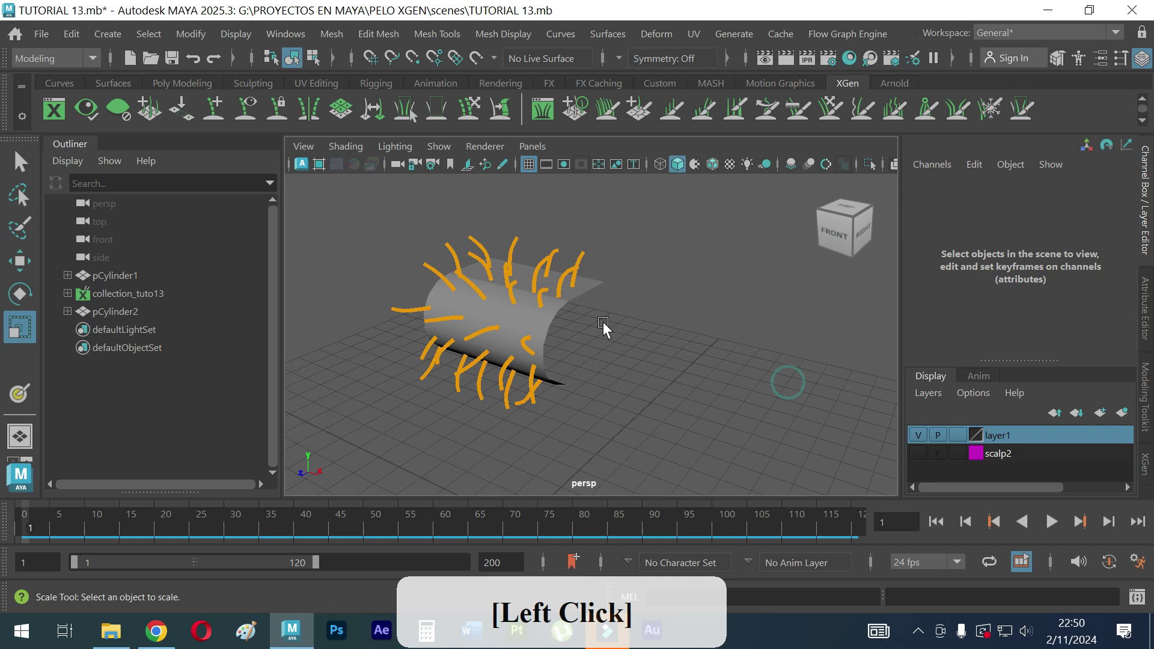
# Step: Navigate the viewport to bring the cylinder scalp closer into view
pyautogui.rightClick(599, 341)
pyautogui.middleClick(649, 342)
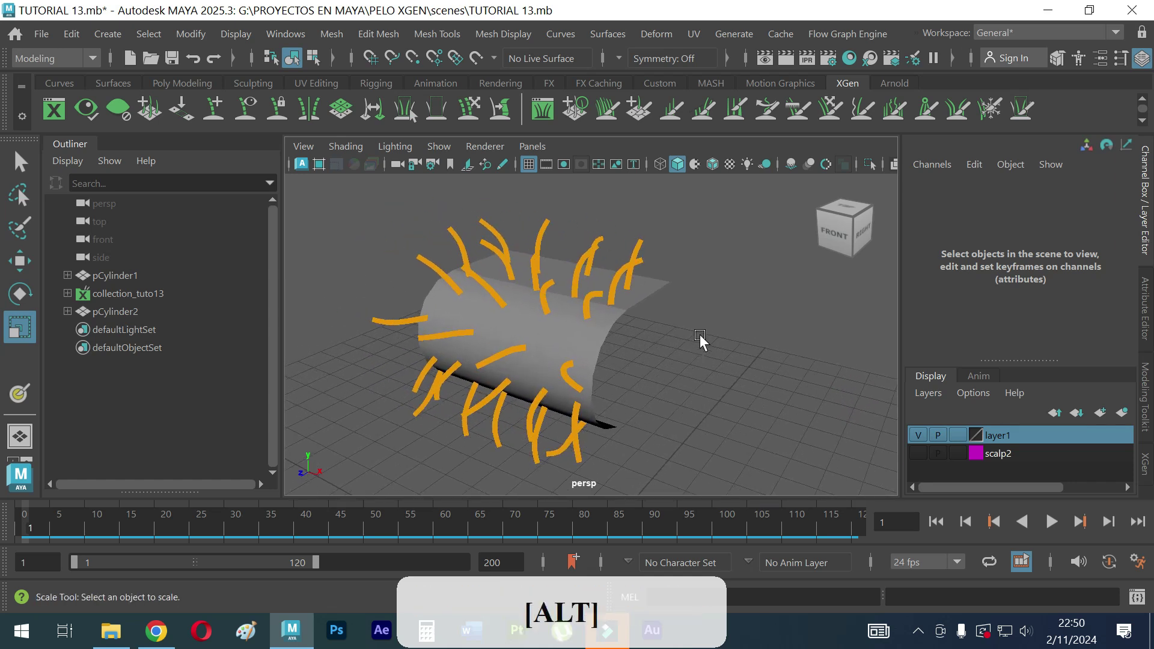
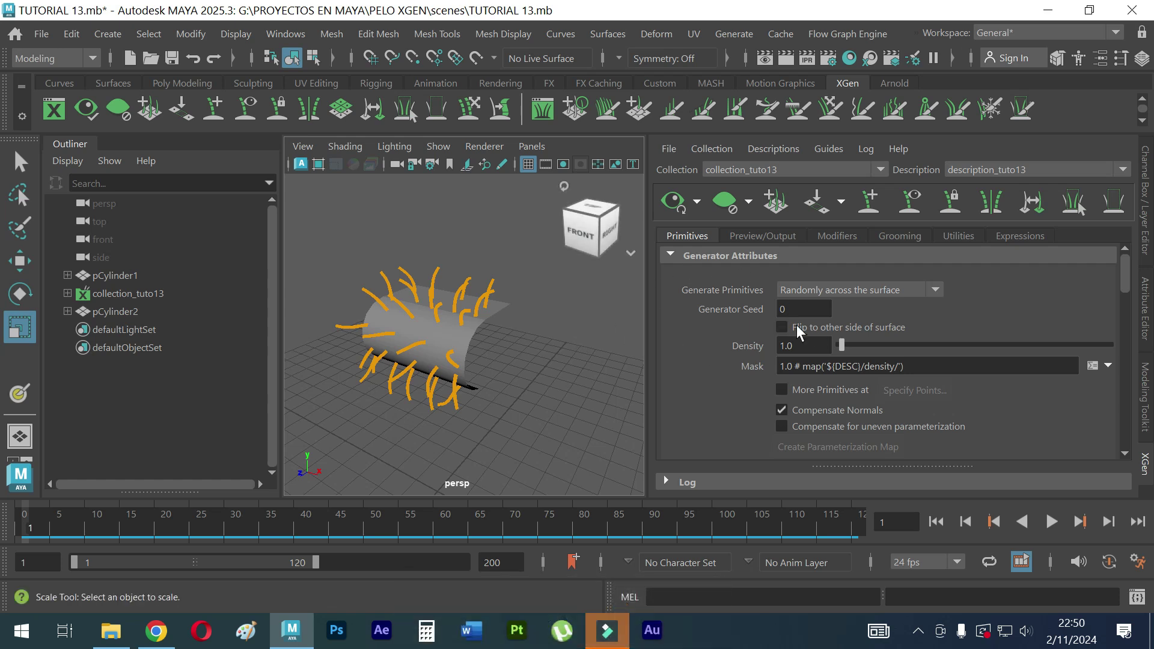
pyautogui.middleClick(522, 330)
pyautogui.rightClick(462, 314)
pyautogui.middleClick(521, 348)
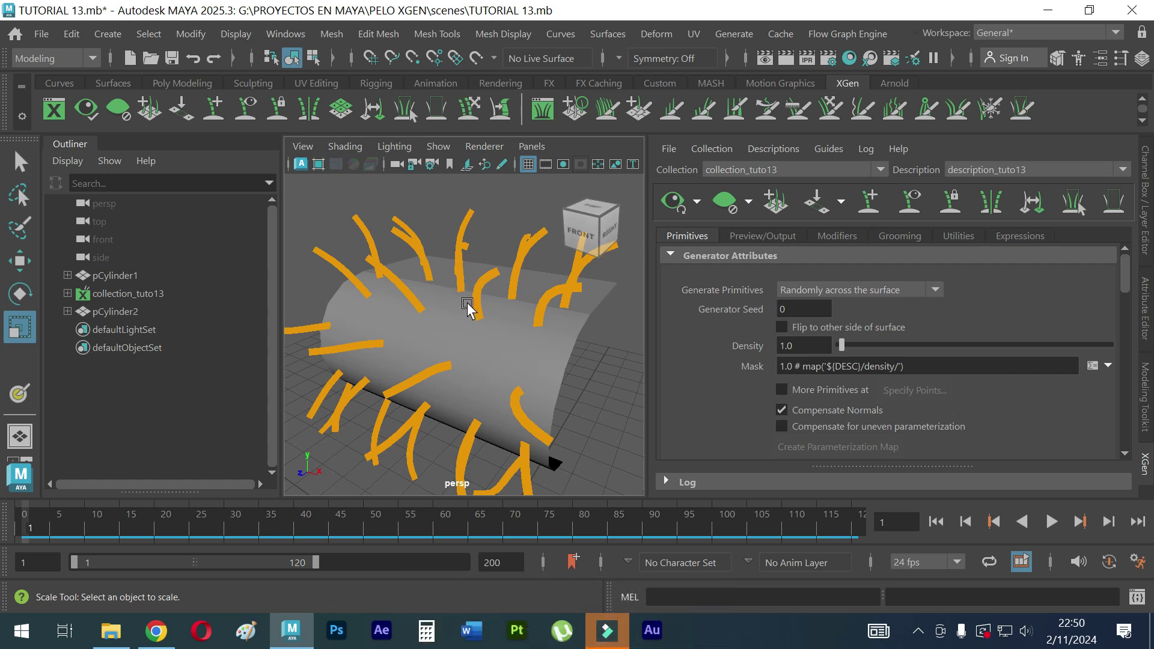
# Step: Select the scalp object pCylinder1 to show its XGen hair description settings
pyautogui.click(513, 336)
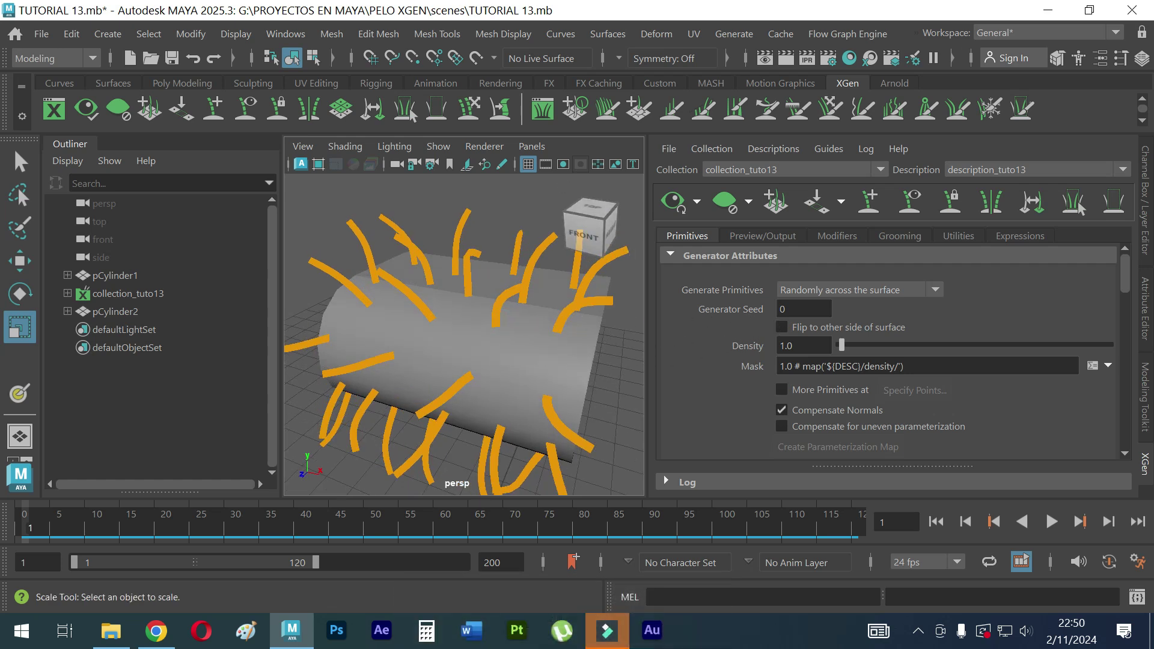
pyautogui.click(572, 365)
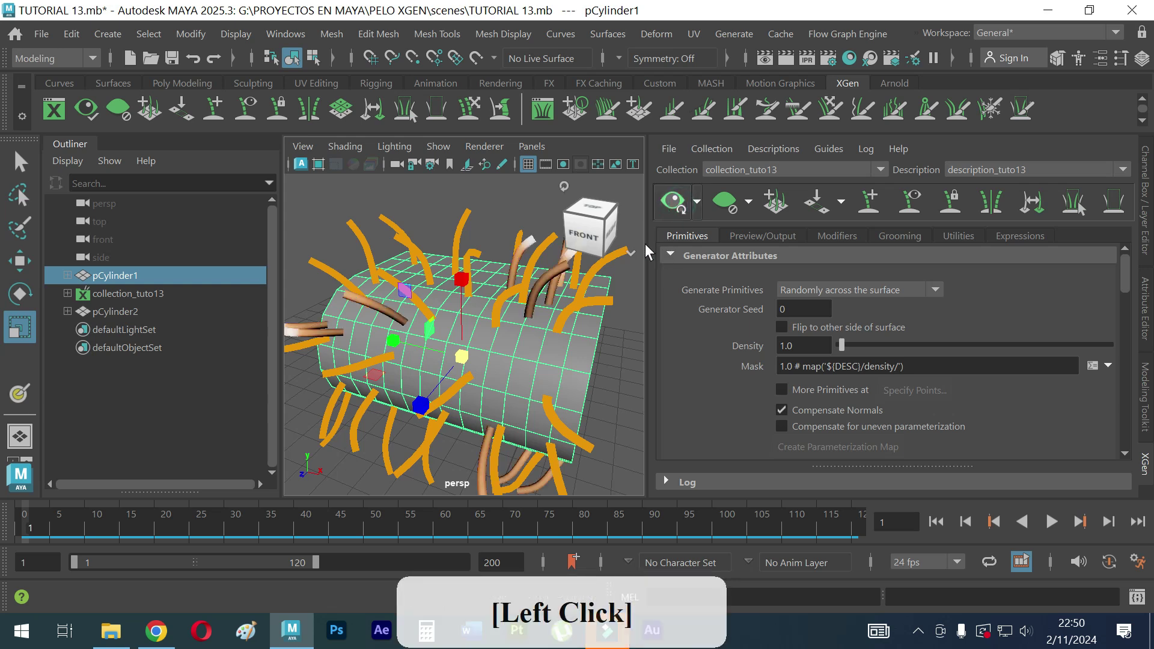
pyautogui.click(508, 366)
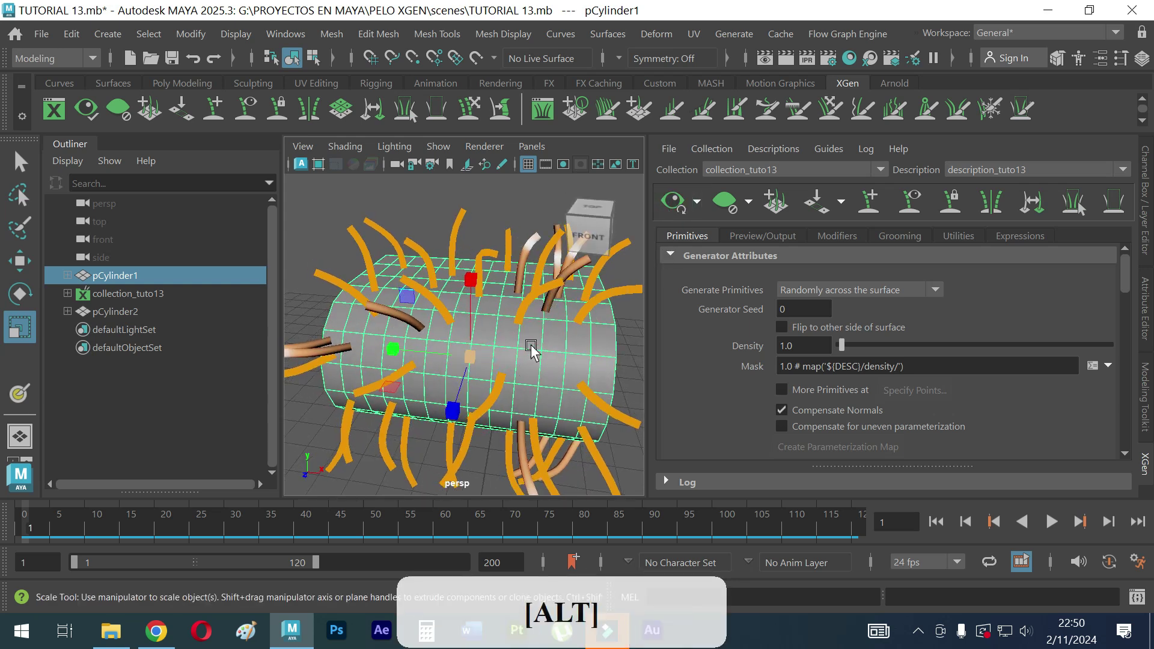
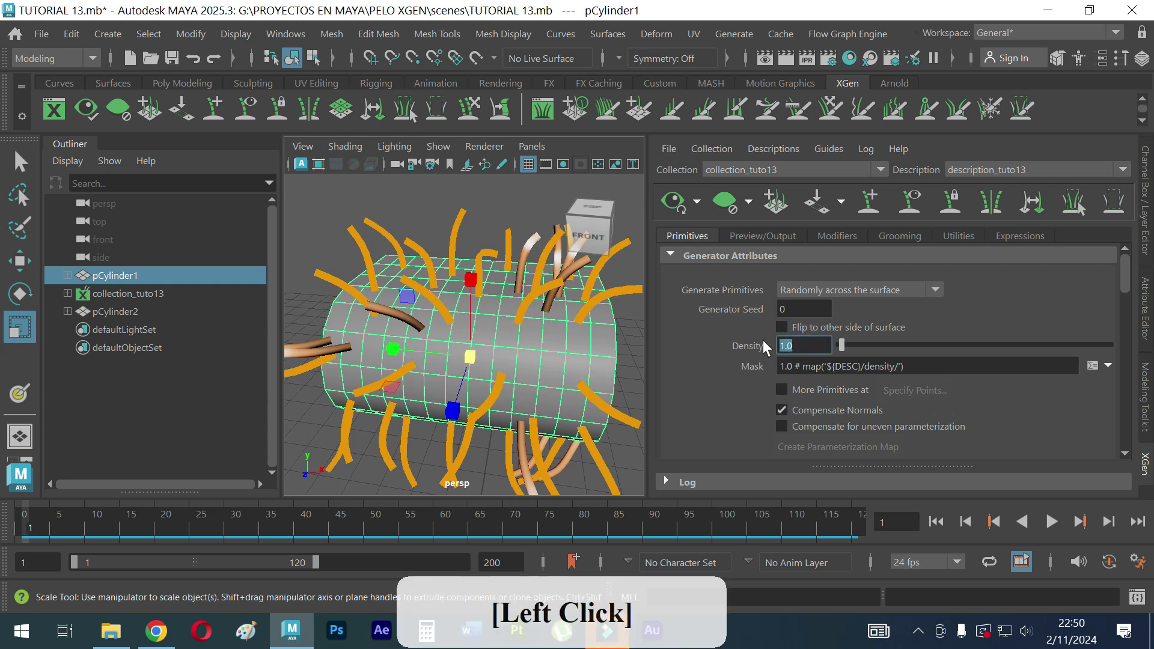
# Step: Set the generator Density to 100 so dense hair covers the cylinder
pyautogui.press('1')
pyautogui.press('0')
pyautogui.press('Return')
# Step: Start creating a paint map from the Mask field's options
pyautogui.click(449, 345)
pyautogui.rightClick(496, 314)
pyautogui.click(495, 335)
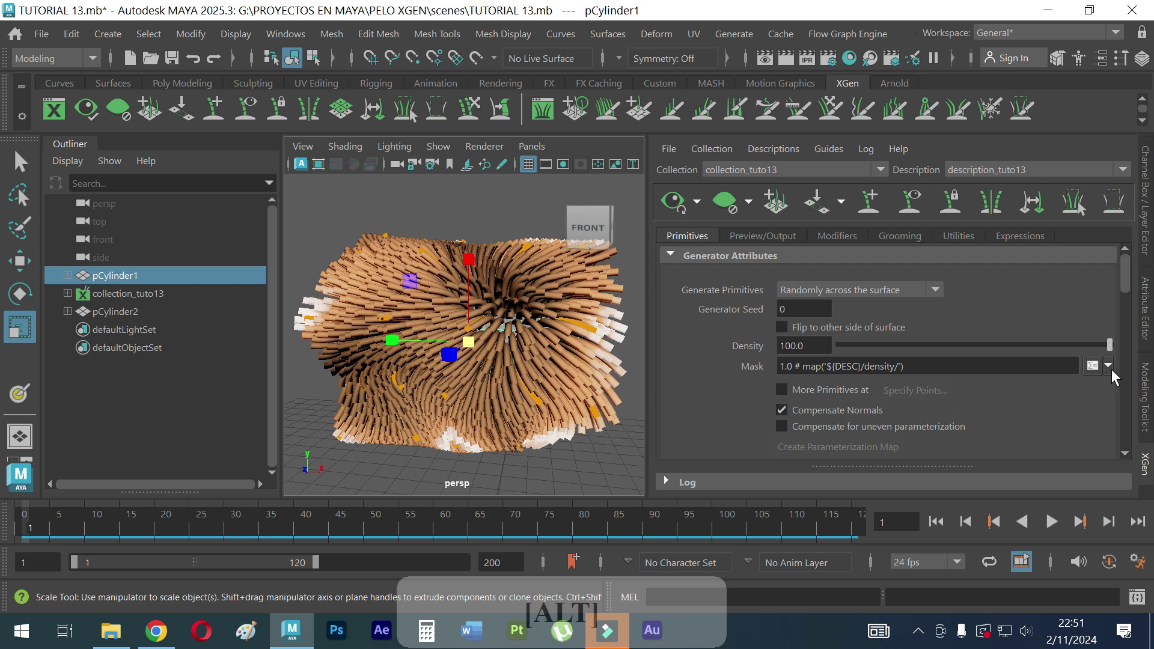
# Step: Create the mask1 density map and begin painting it on the cylinder scalp
pyautogui.click(1116, 379)
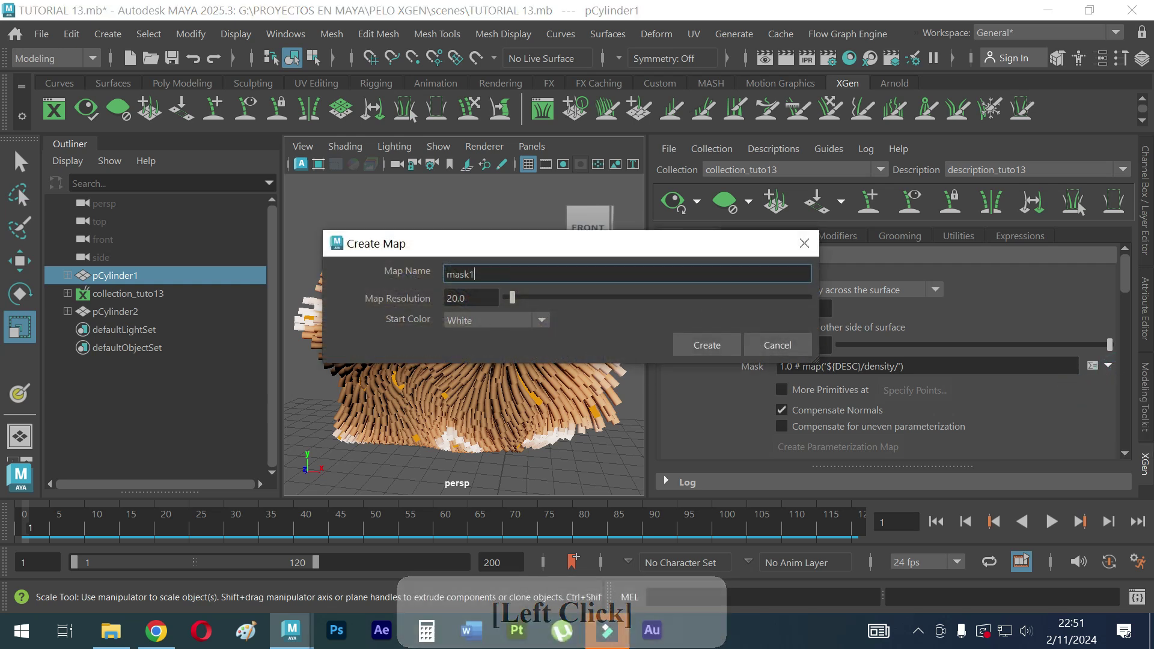
pyautogui.click(524, 265)
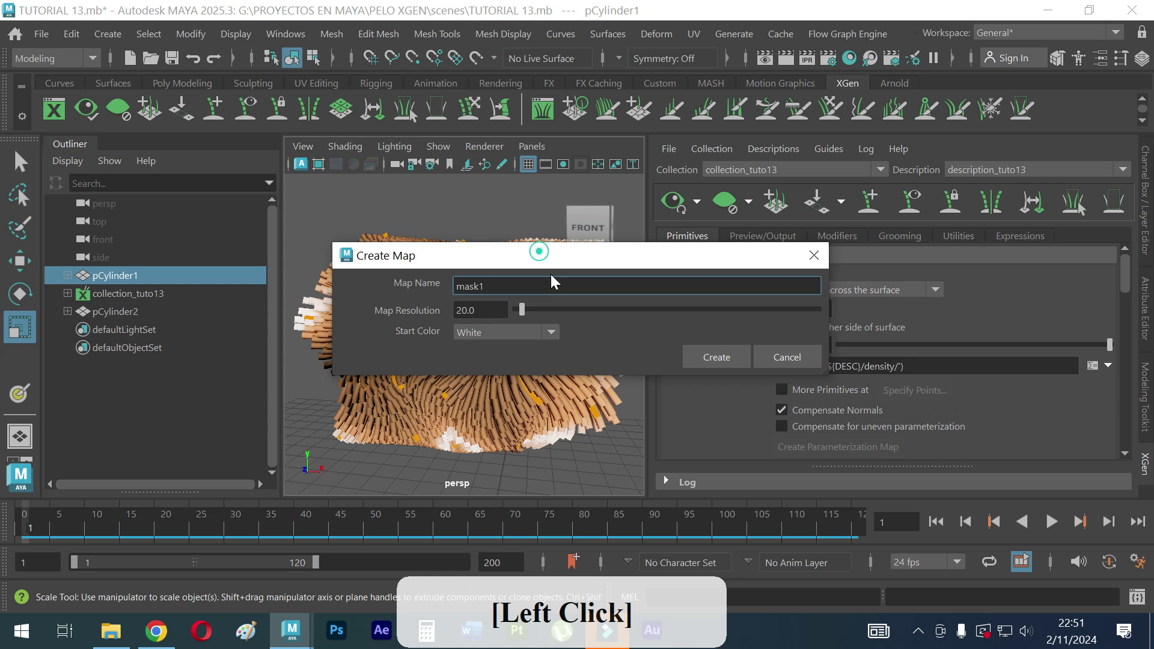
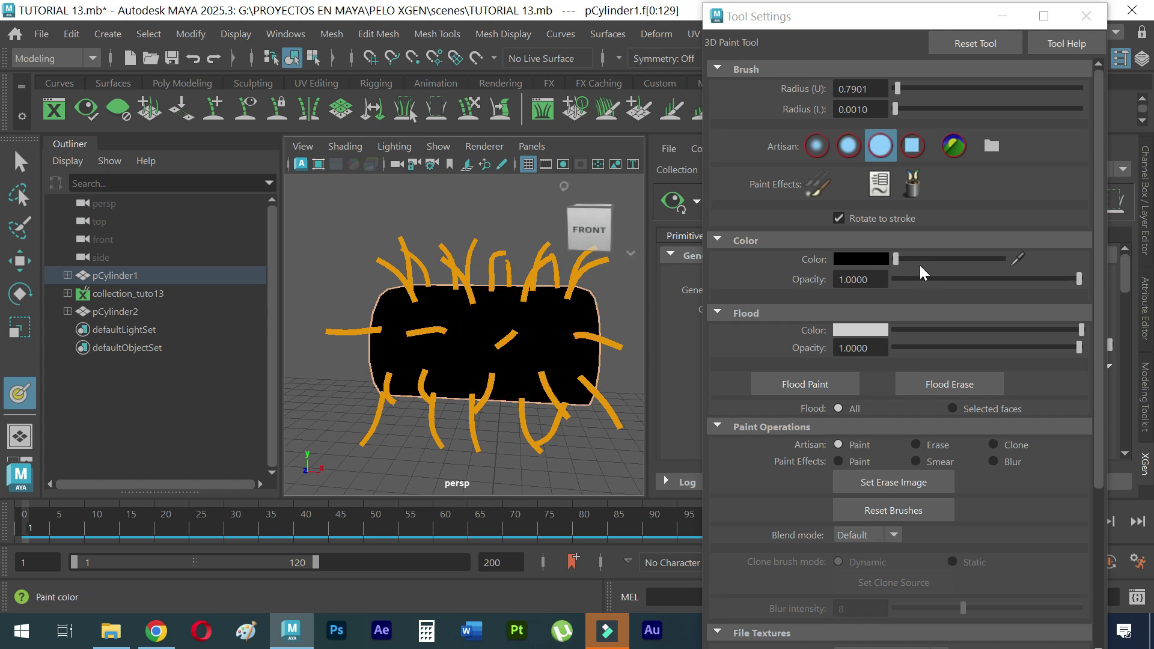
# Step: Choose the solid hard-edged brush, paint white strokes on the mask, and undo stray ones
pyautogui.click(903, 265)
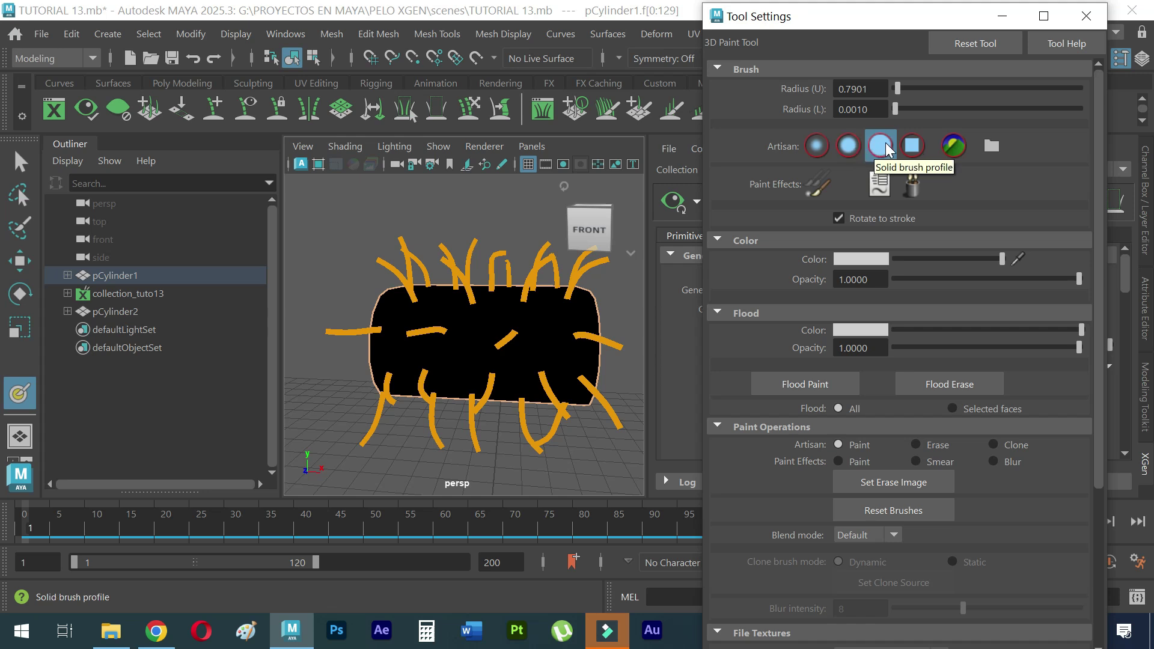
pyautogui.click(889, 151)
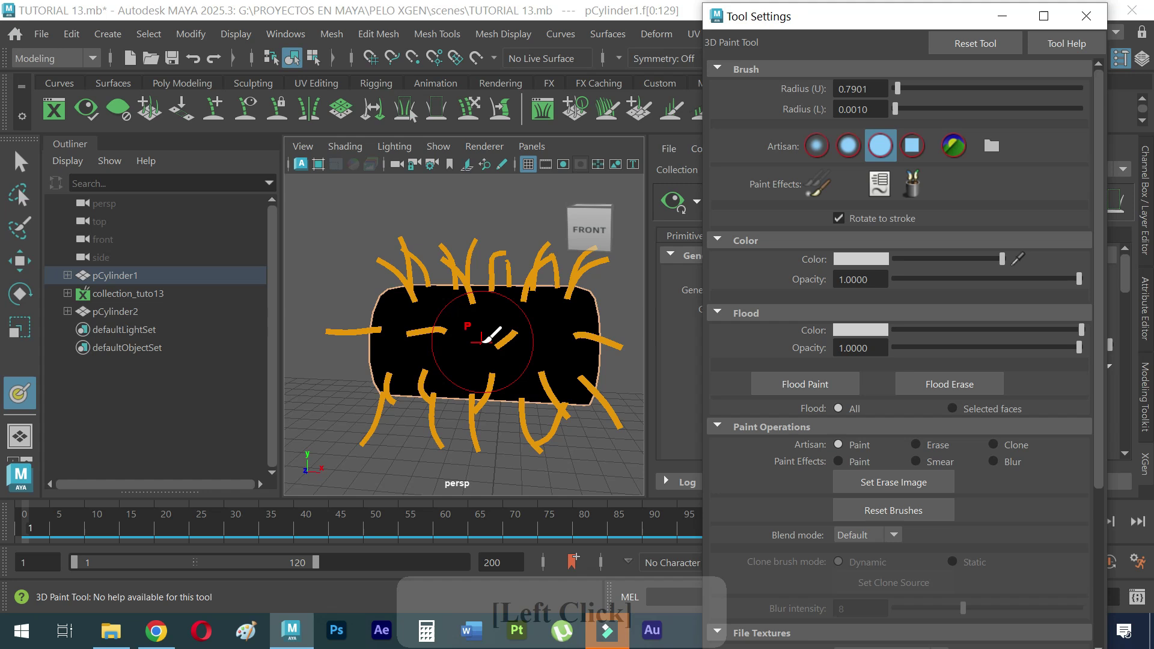
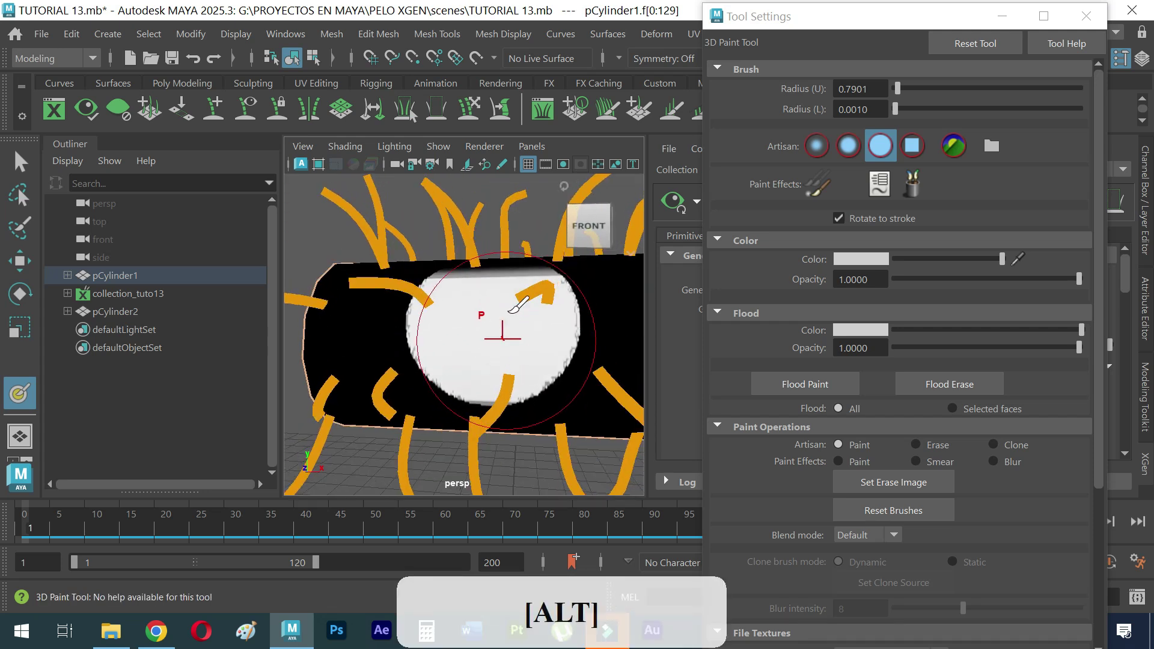
pyautogui.press('ctrl+z')
pyautogui.press('ctrl+z')
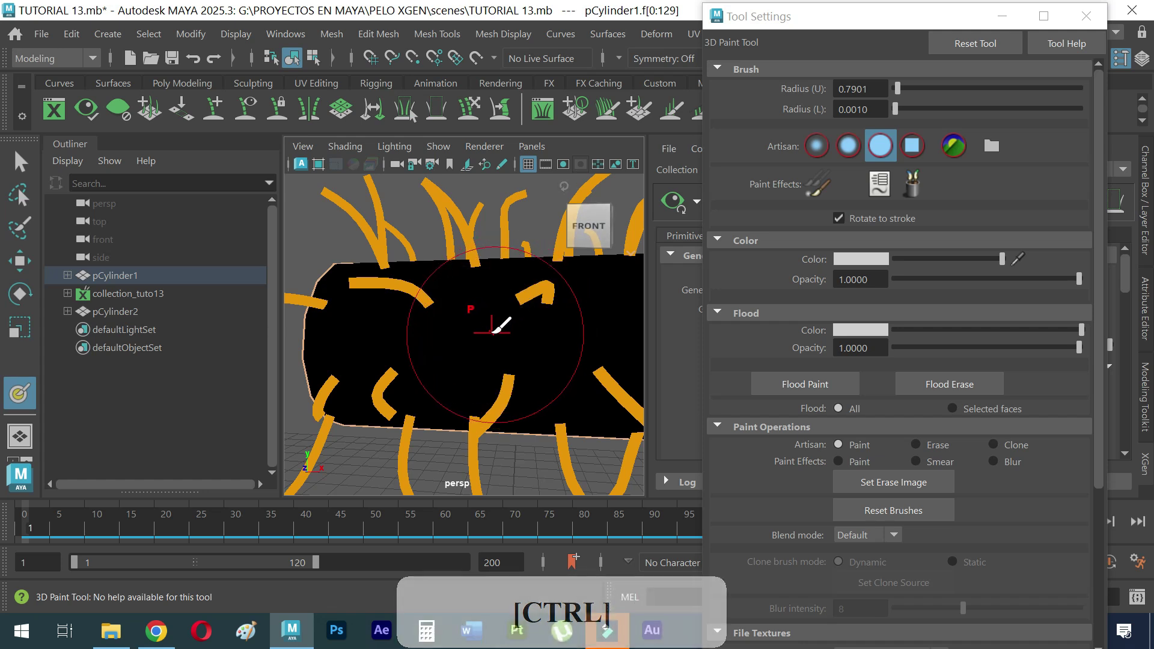
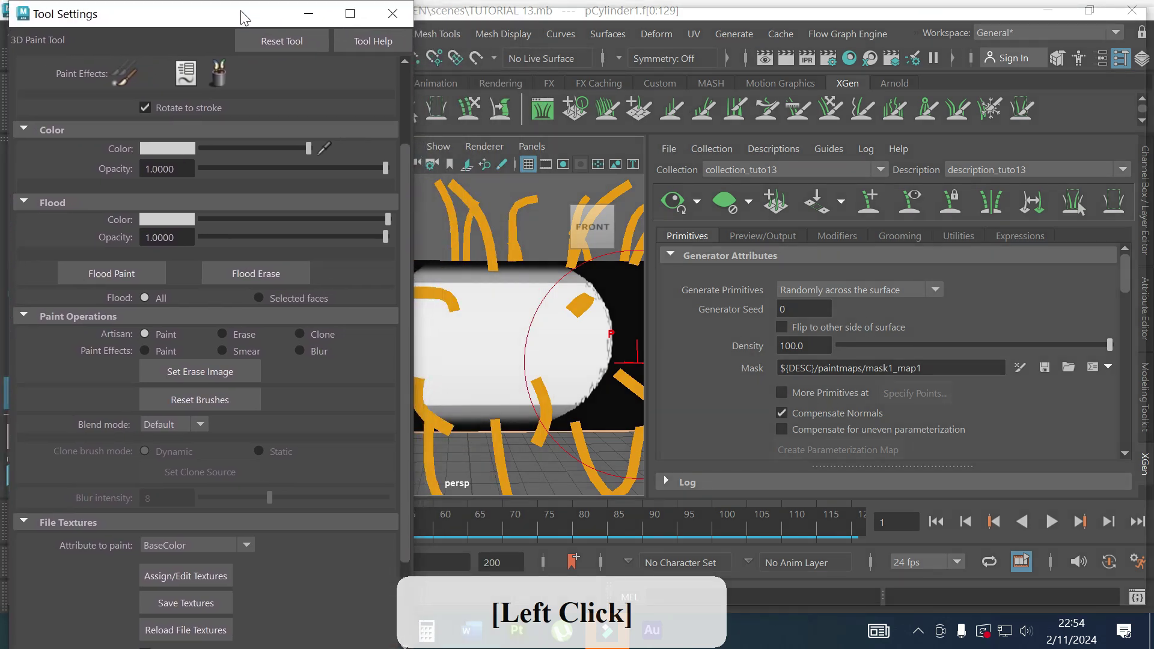
# Step: Continue painting the white growth patch across the upper middle of the black mask
pyautogui.click(348, 23)
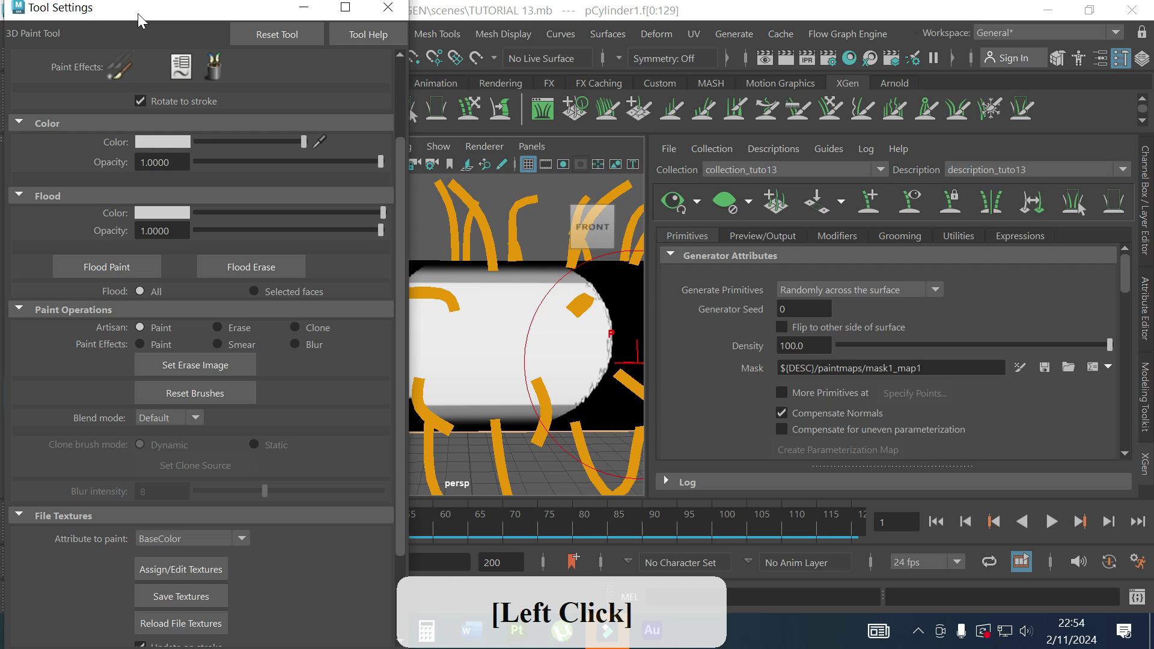
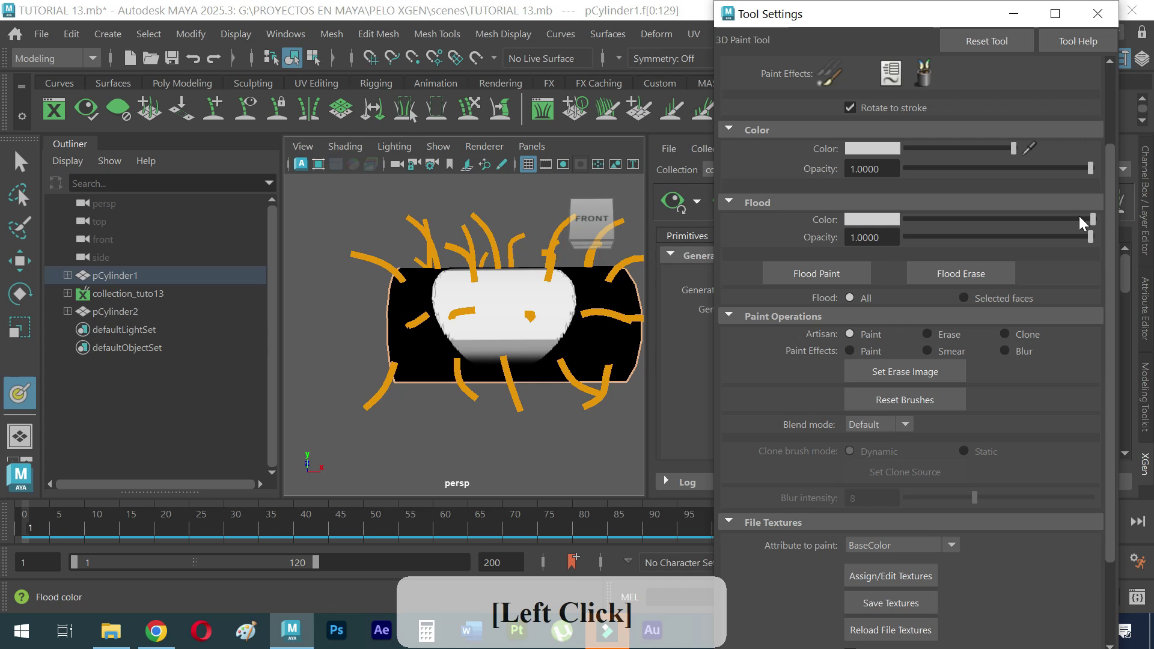
# Step: Switch the paint colour to black, trim the white patch edges, and refresh the XGen preview
pyautogui.click(1095, 222)
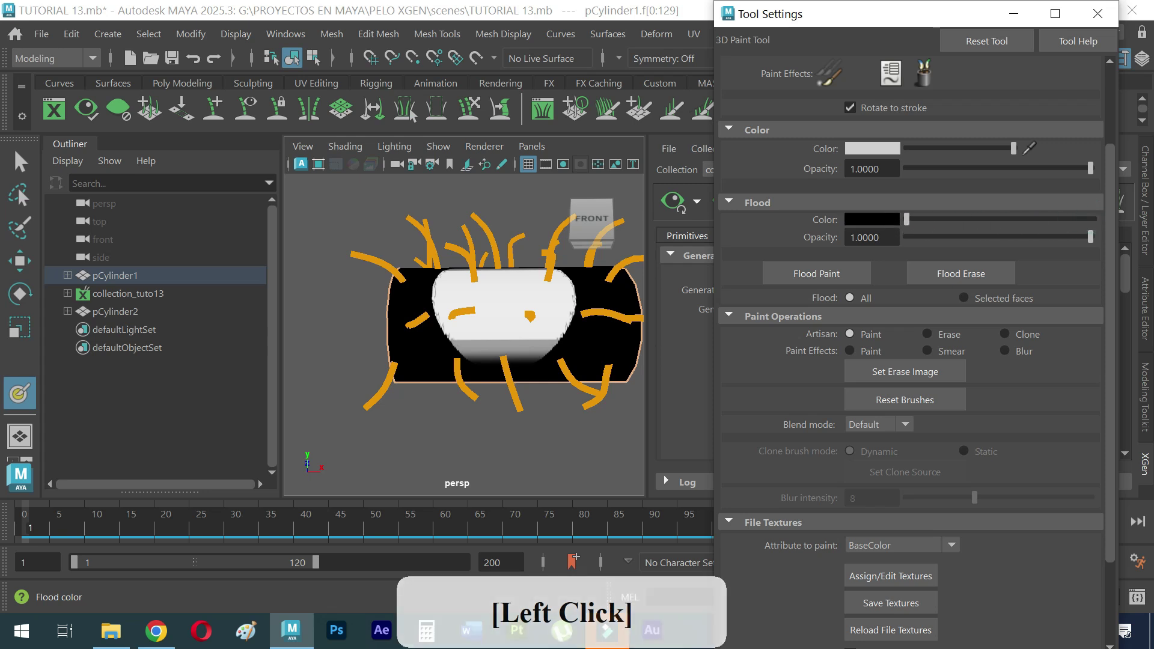
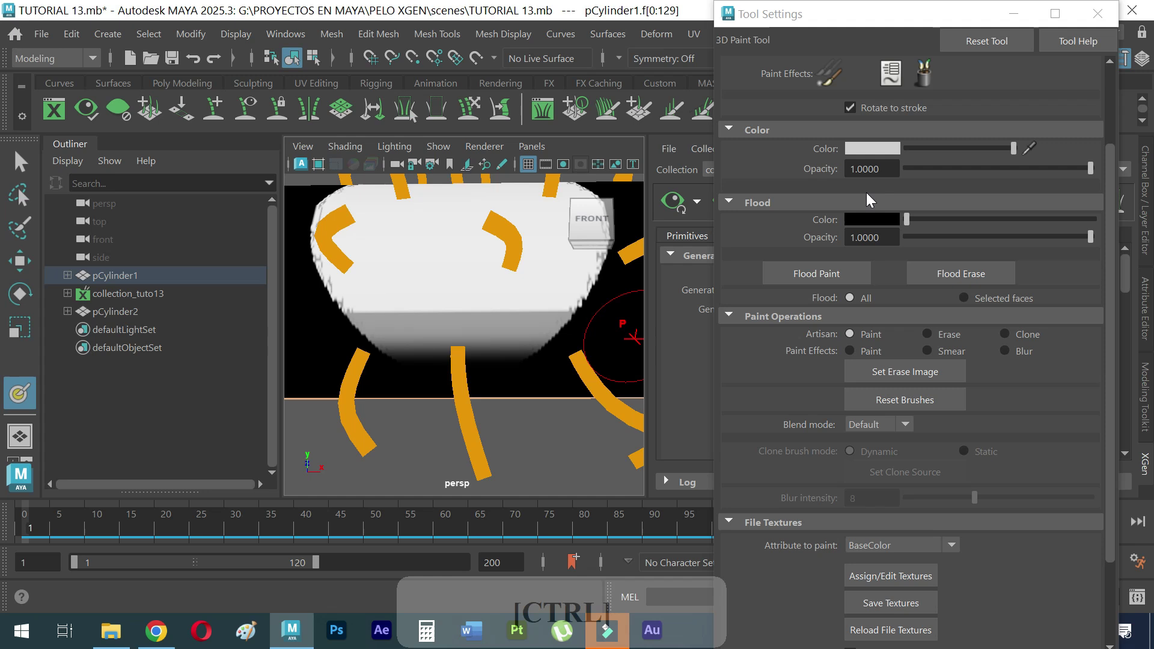
pyautogui.click(916, 227)
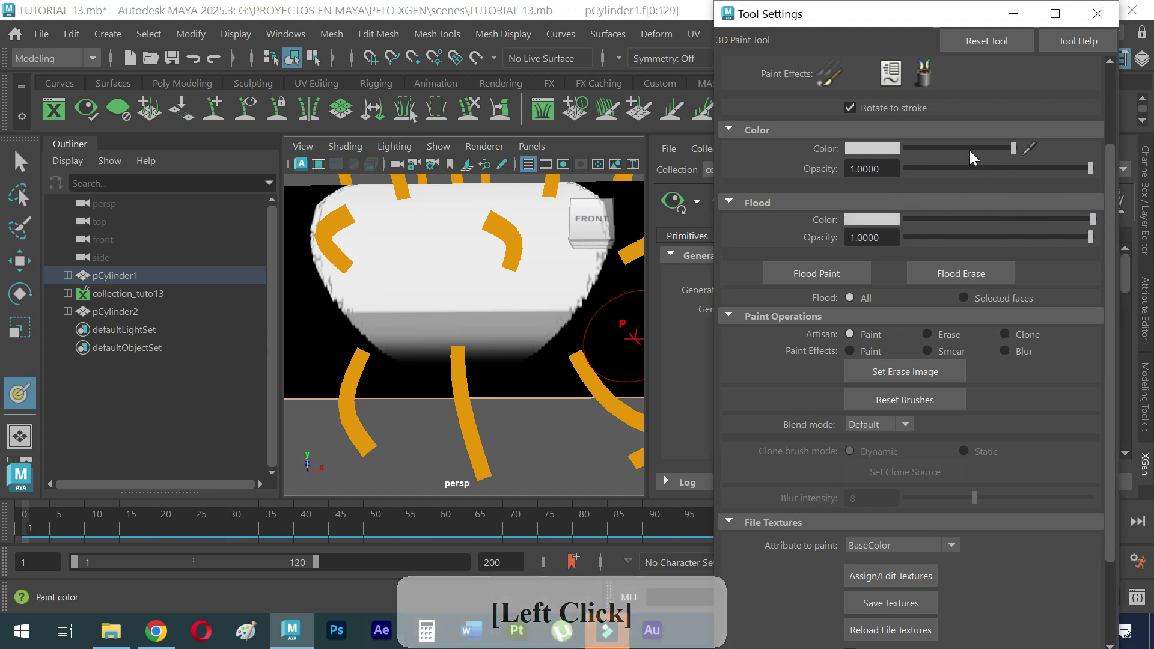
pyautogui.click(1018, 155)
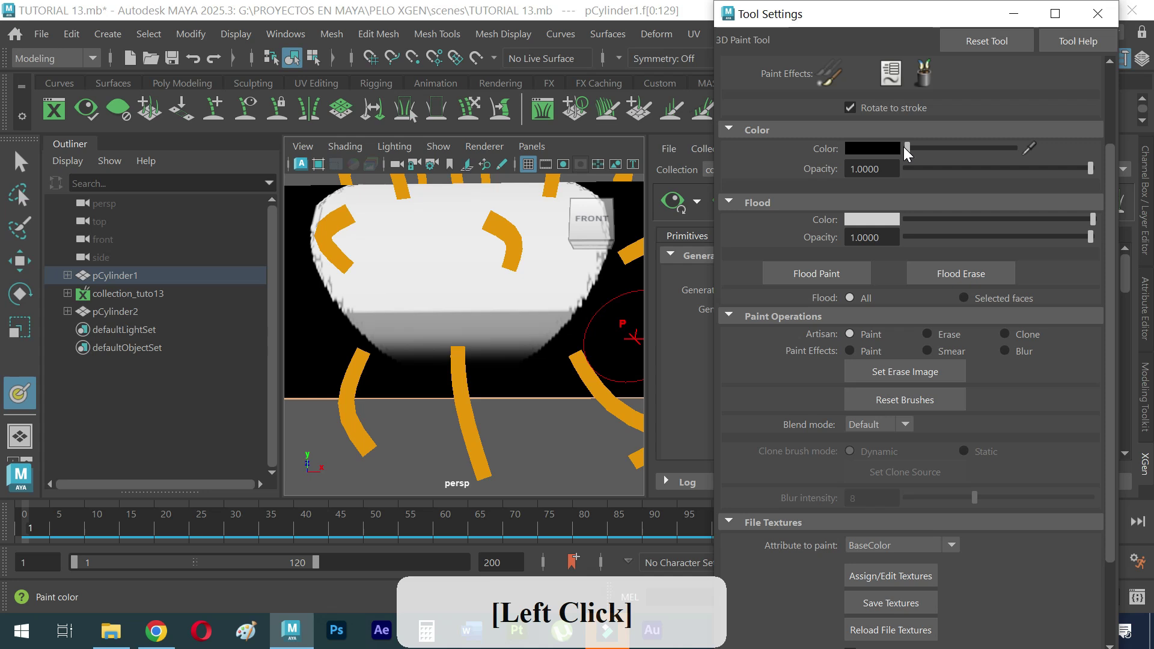
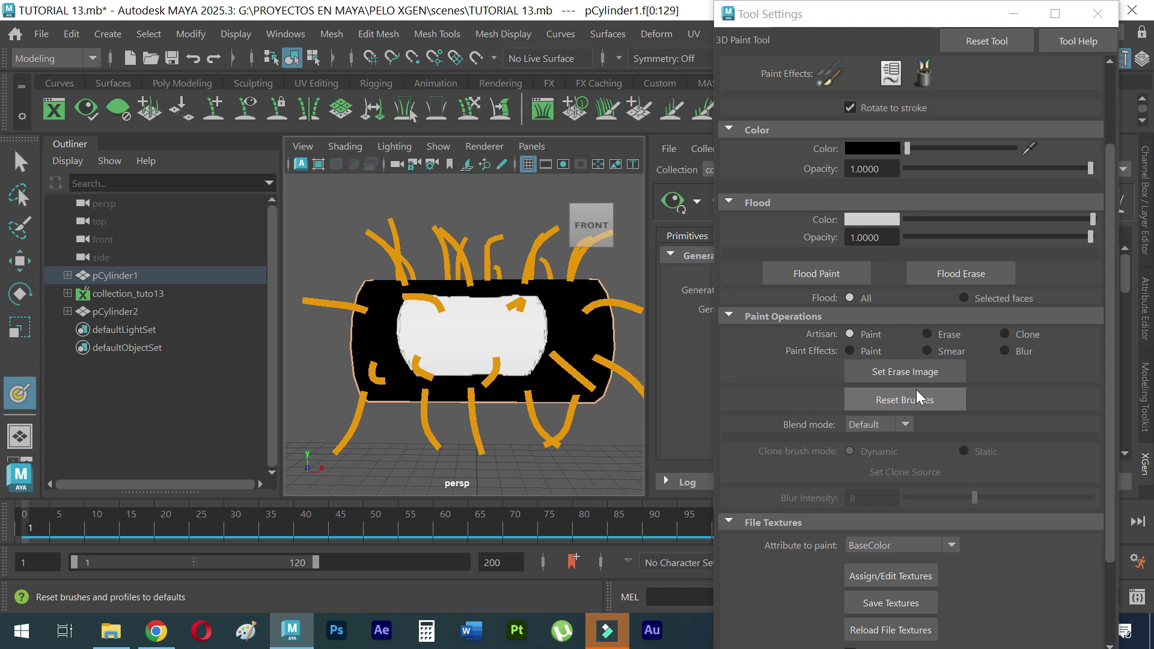
pyautogui.click(851, 32)
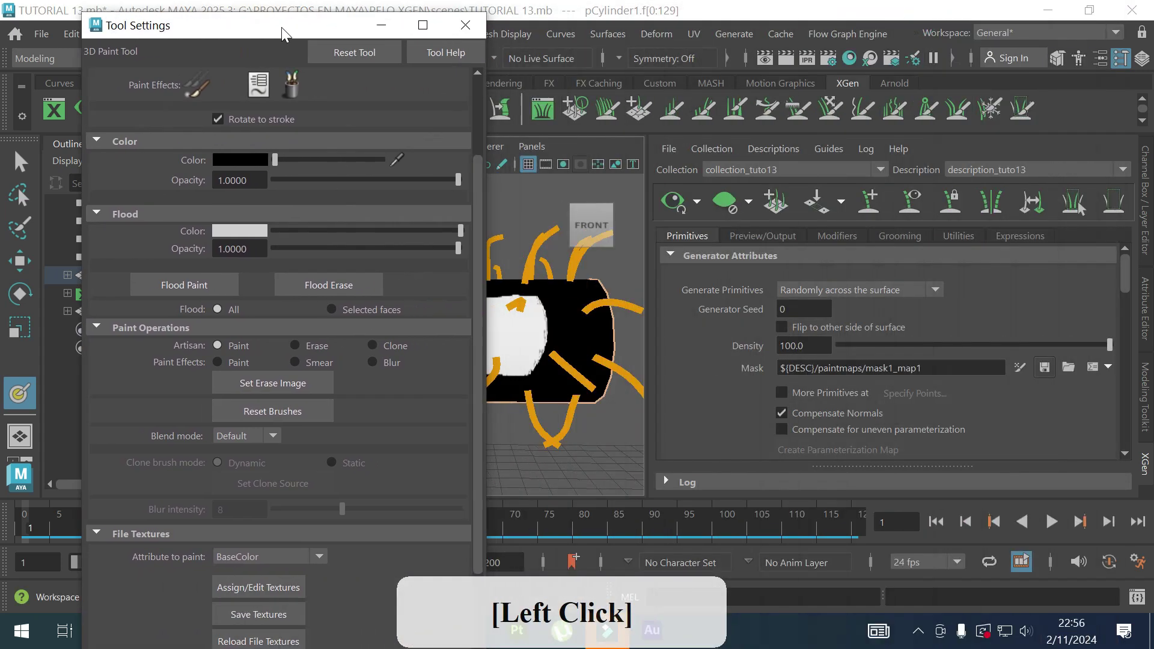